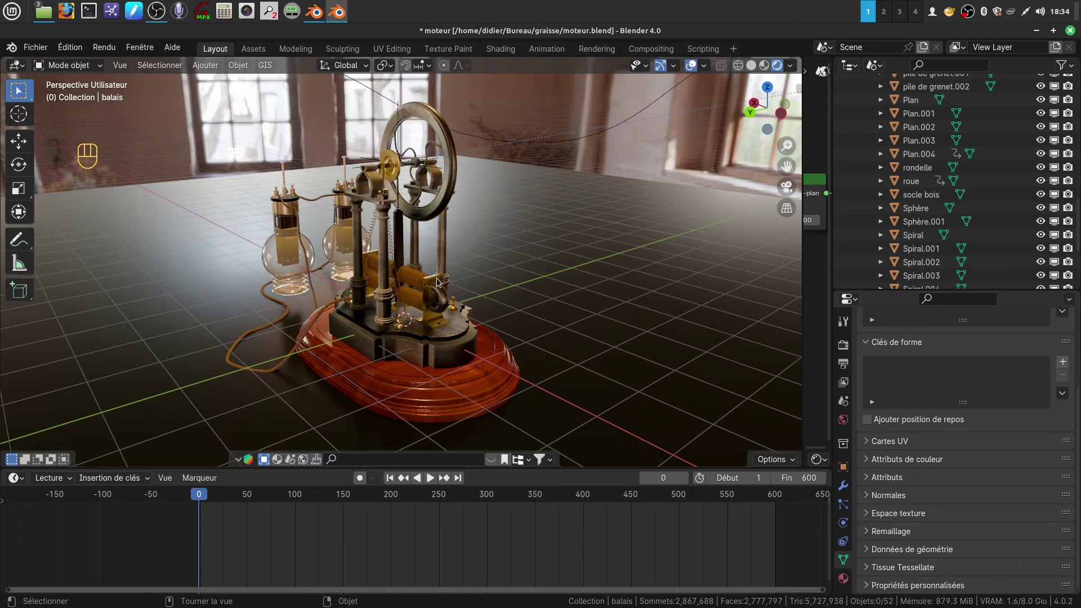
- Orbit around the motor model to inspect it while the brush animation plays
{"action": "left_click_drag", "start_coordinate": [439, 281], "coordinate": [447, 285]}
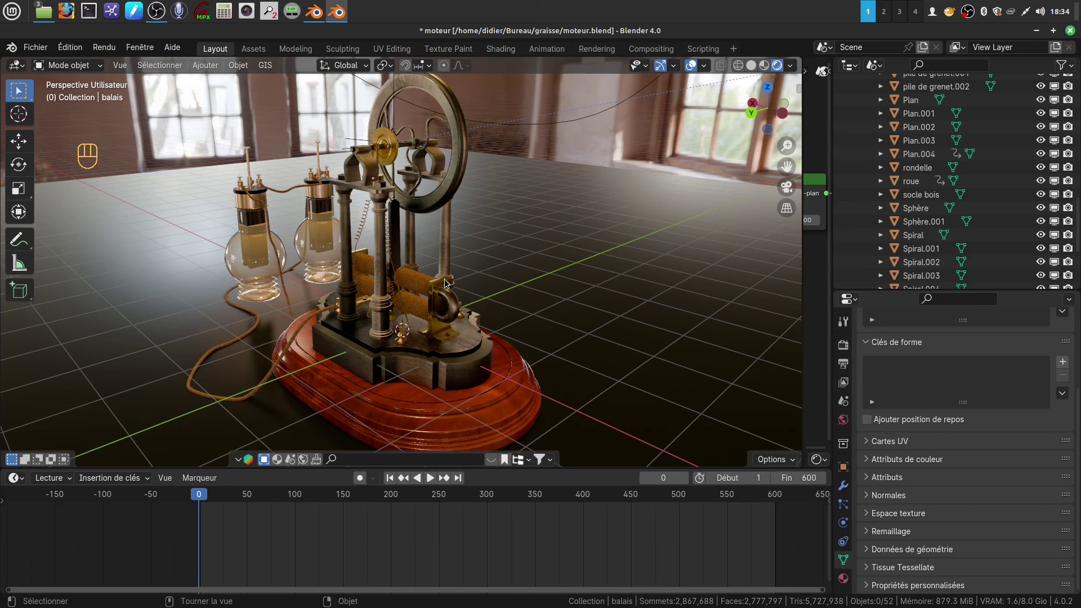
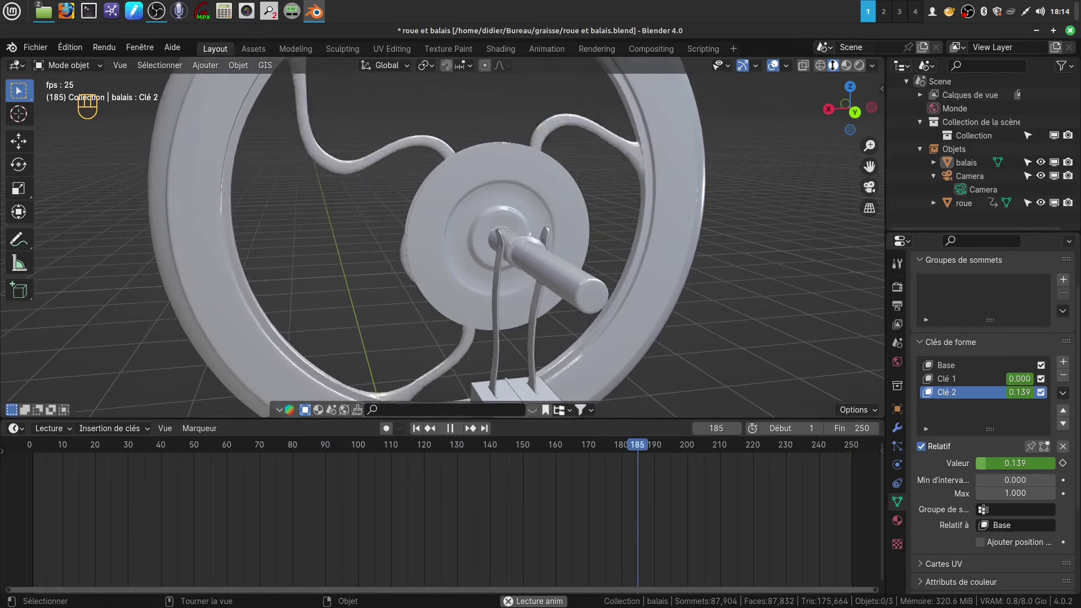
- Quit the playing file so the wheel-and-brush file can be reloaded unanimated
{"action": "left_click", "coordinate": [755, 241]}
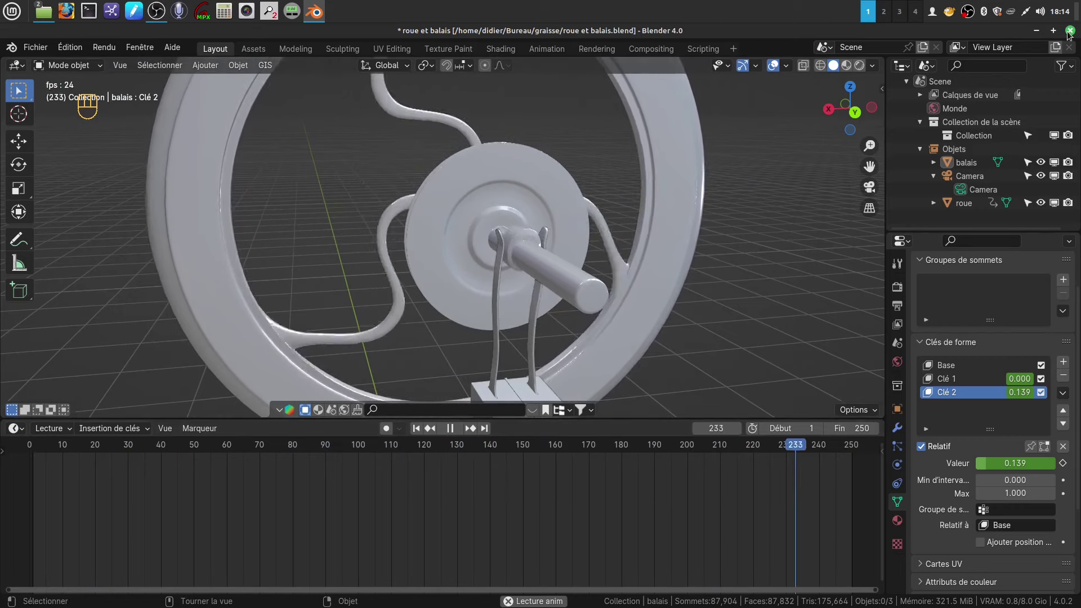
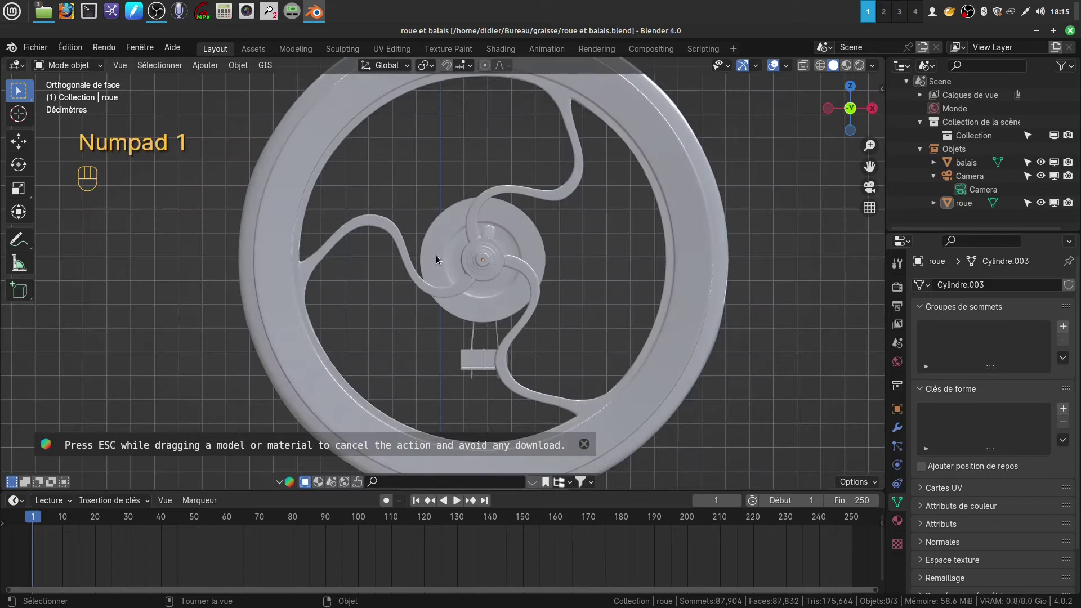
- In front view, select the roue wheel and apply its transformations (Ctrl+A)
{"action": "key", "text": "ctrl+KP_1"}
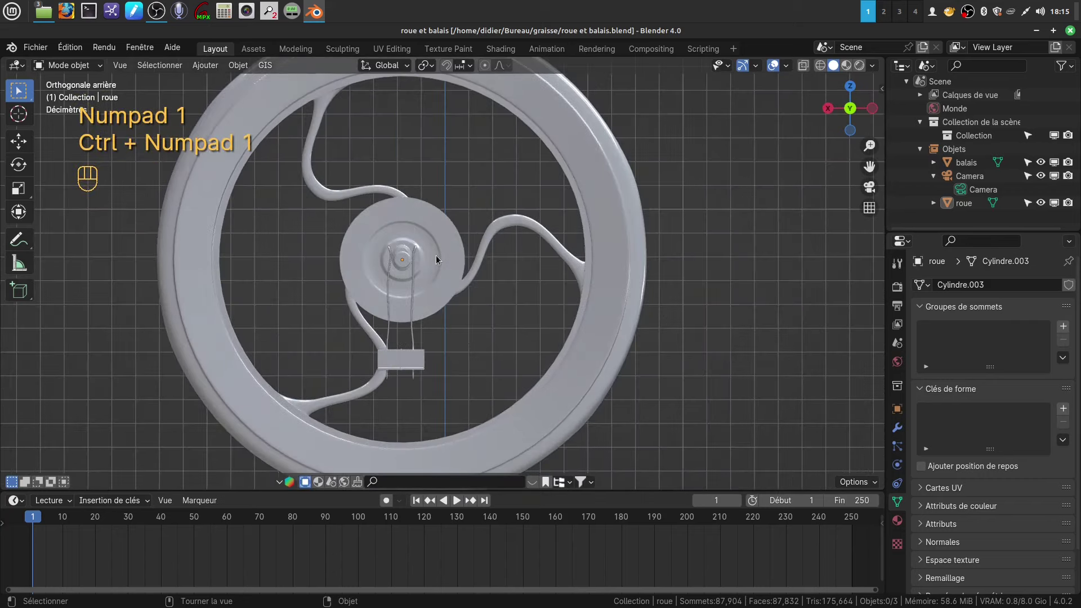
{"action": "left_click_drag", "start_coordinate": [454, 251], "coordinate": [467, 244]}
{"action": "double_click", "coordinate": [465, 251]}
{"action": "middle_click", "coordinate": [472, 248]}
{"action": "middle_click", "coordinate": [484, 246]}
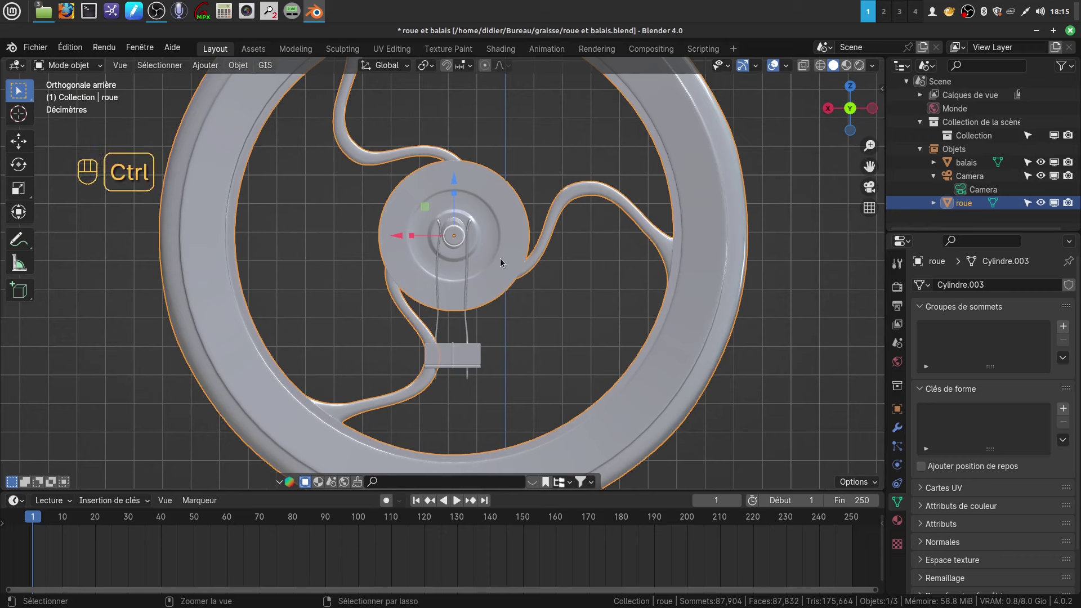
{"action": "key", "text": "ctrl+a"}
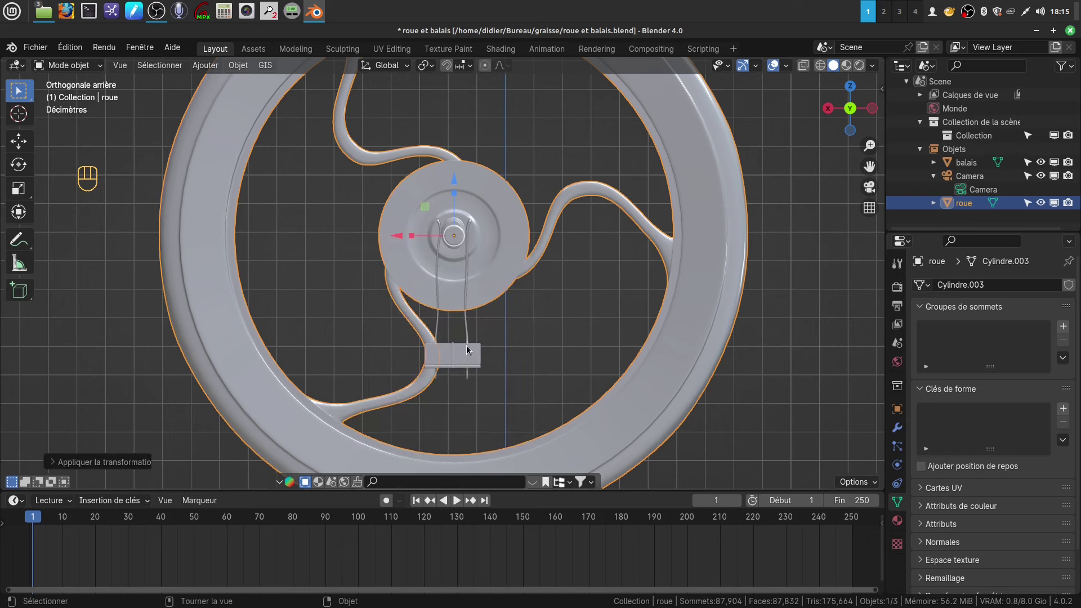
- Apply the balais brush's transformations too, then reselect the wheel
{"action": "left_click", "coordinate": [468, 352]}
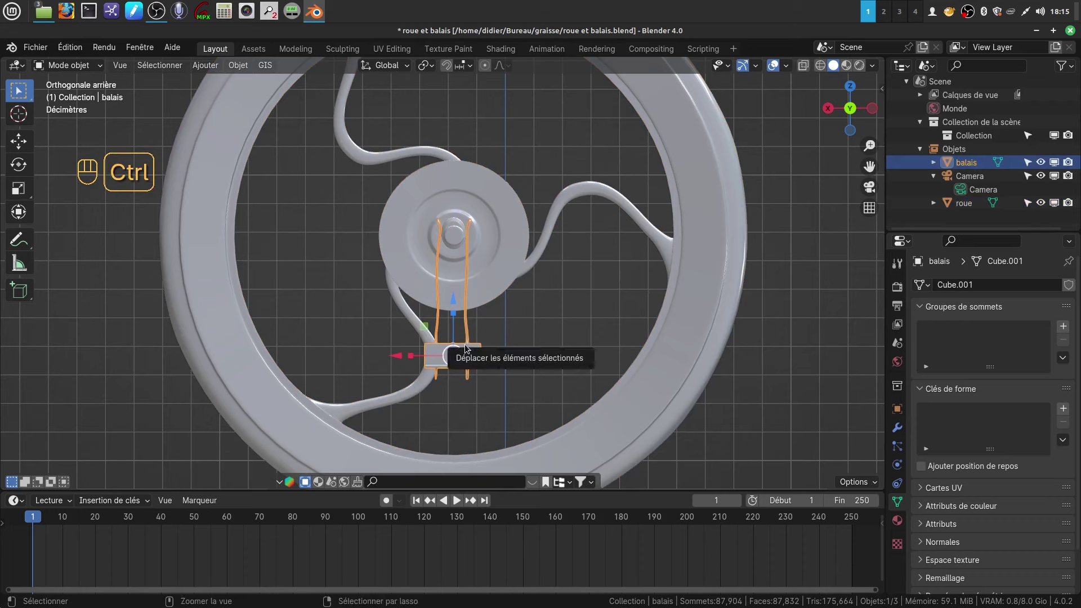
{"action": "key", "text": "ctrl+a"}
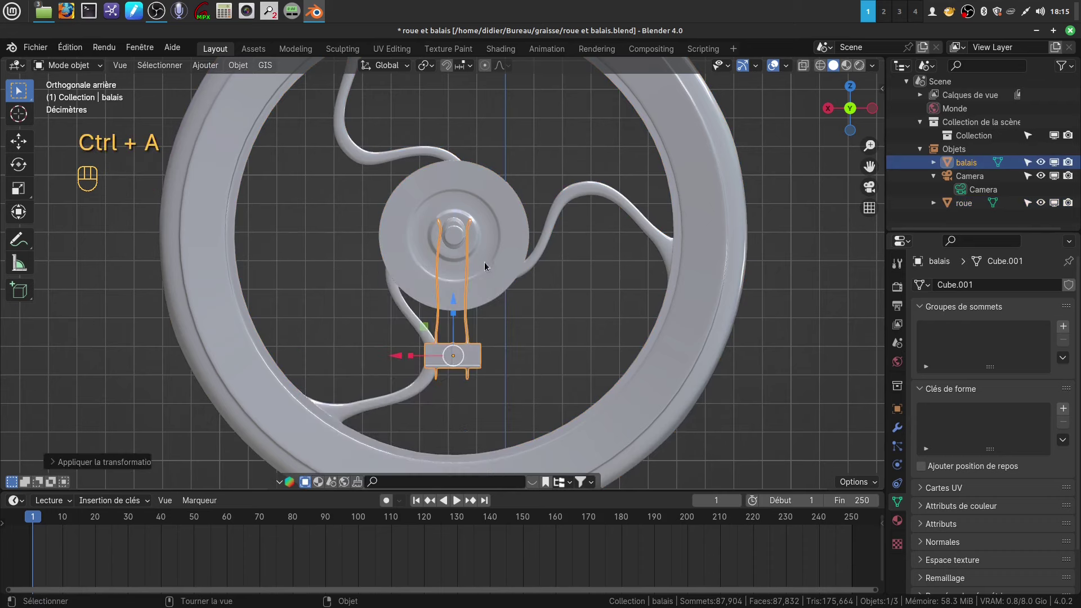
{"action": "left_click", "coordinate": [505, 261]}
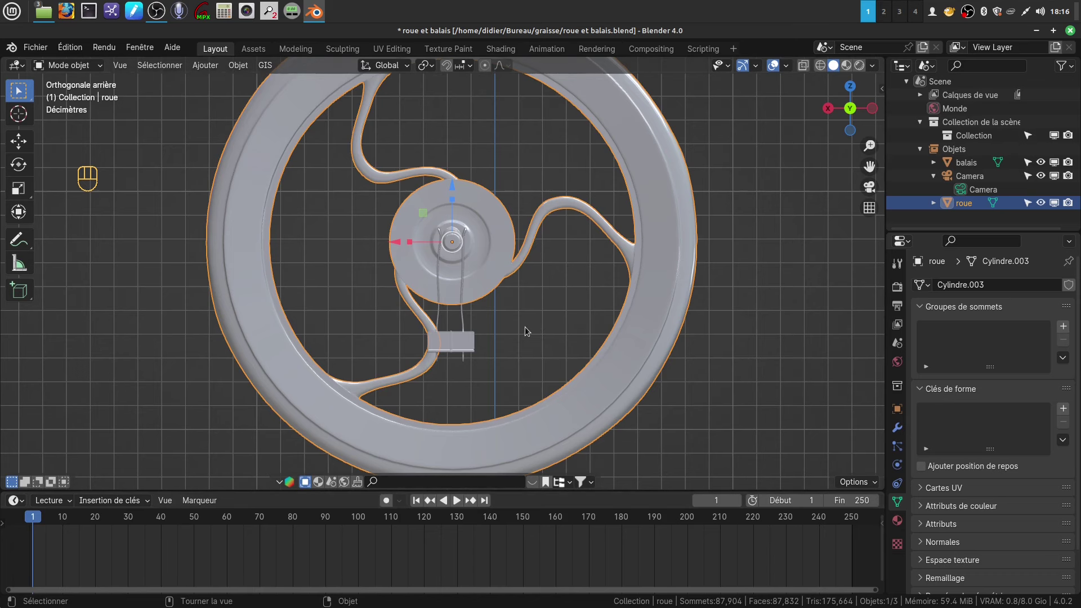
- Keyframe the wheel's rotation at frame 1 and move to frame 40
{"action": "key", "text": "i"}
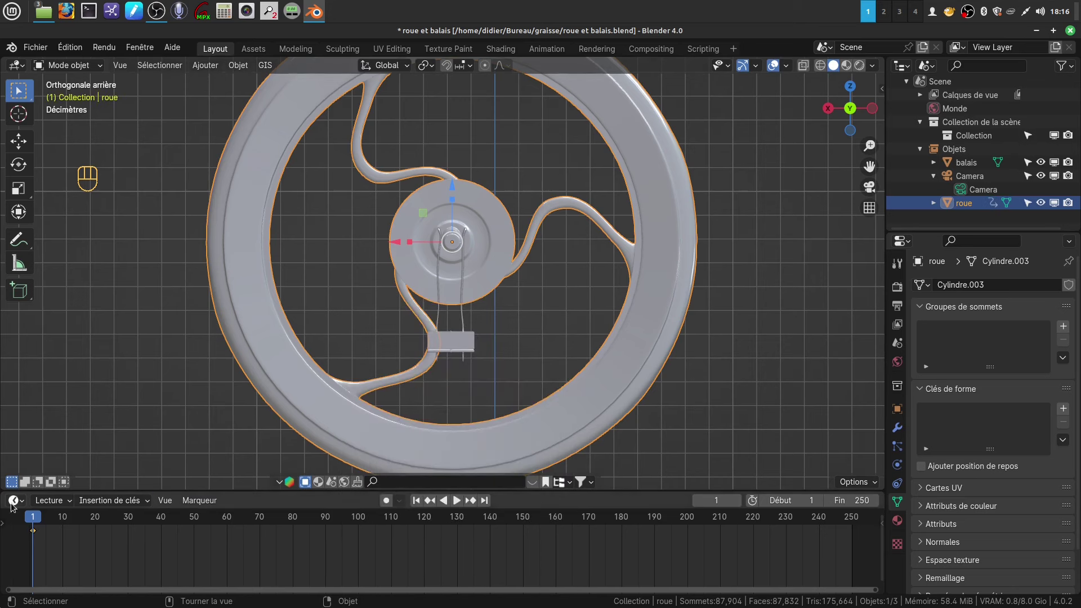
{"action": "left_click_drag", "start_coordinate": [39, 518], "coordinate": [191, 497]}
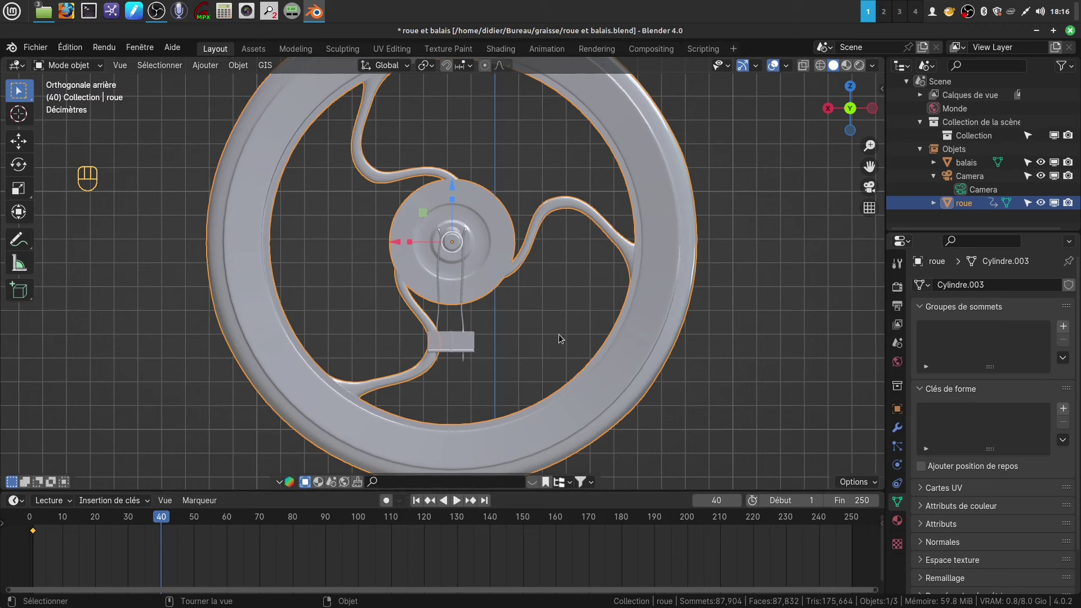
- Rotate the wheel 360° on Y, keyframe it at frame 40, and return to frame 1
{"action": "key", "text": "r"}
{"action": "key", "text": "y"}
{"action": "key", "text": "KP_3"}
{"action": "key", "text": "KP_6"}
{"action": "key", "text": "KP_0"}
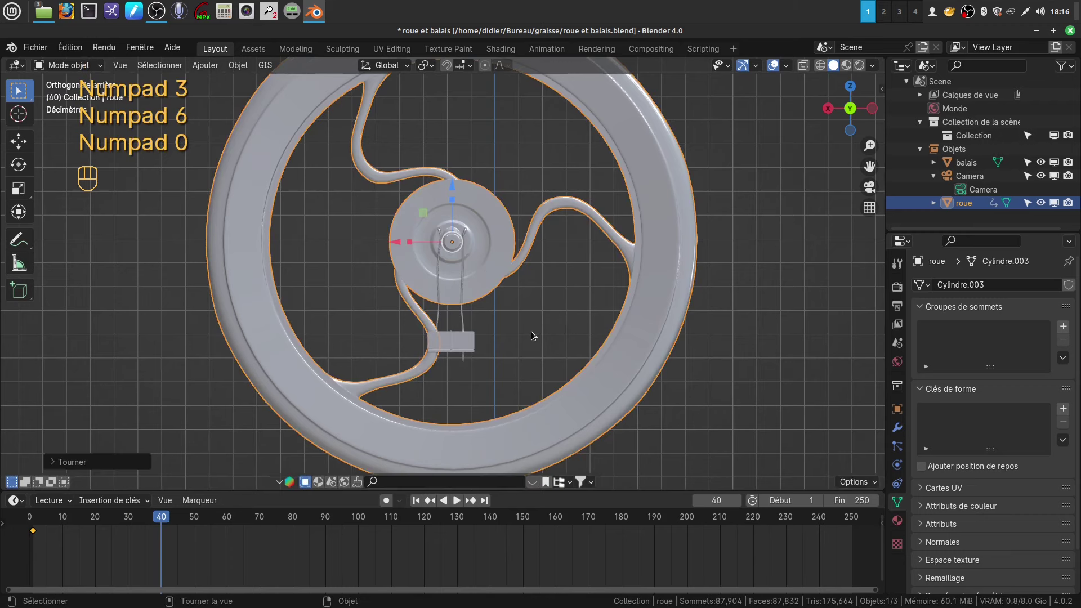
{"action": "key", "text": "i"}
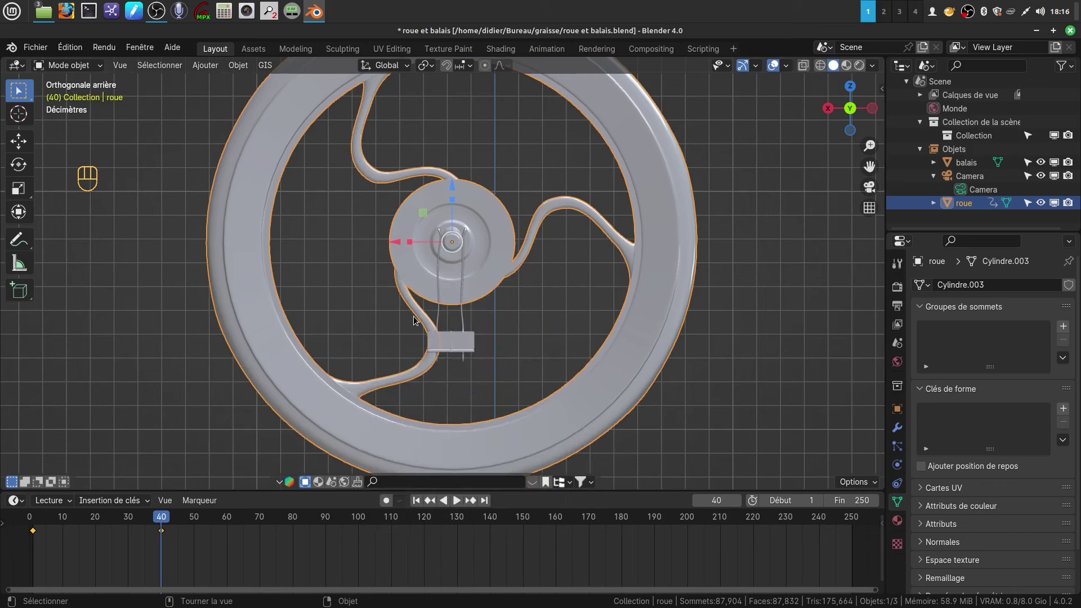
{"action": "left_click_drag", "start_coordinate": [163, 526], "coordinate": [35, 526]}
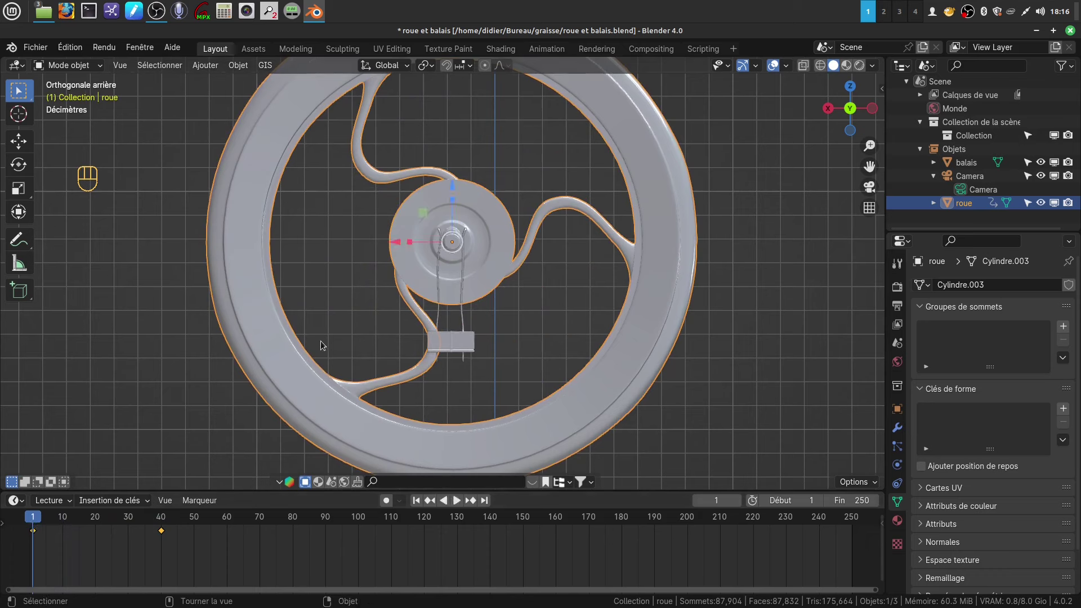
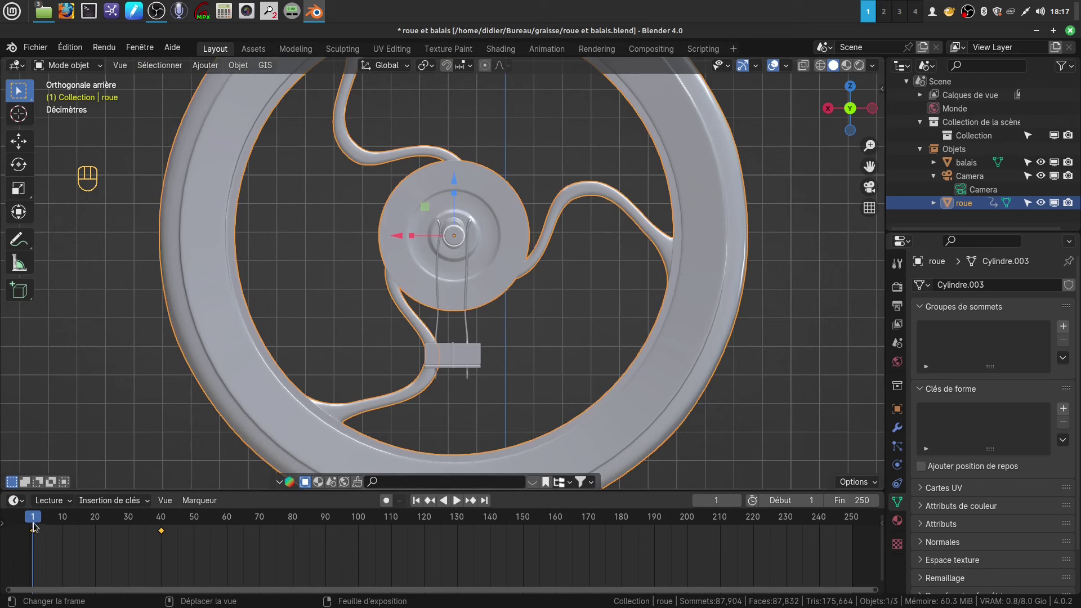
- Scrub from frame 1 to about frame 13 to watch the wheel spin
{"action": "left_click_drag", "start_coordinate": [35, 523], "coordinate": [37, 519]}
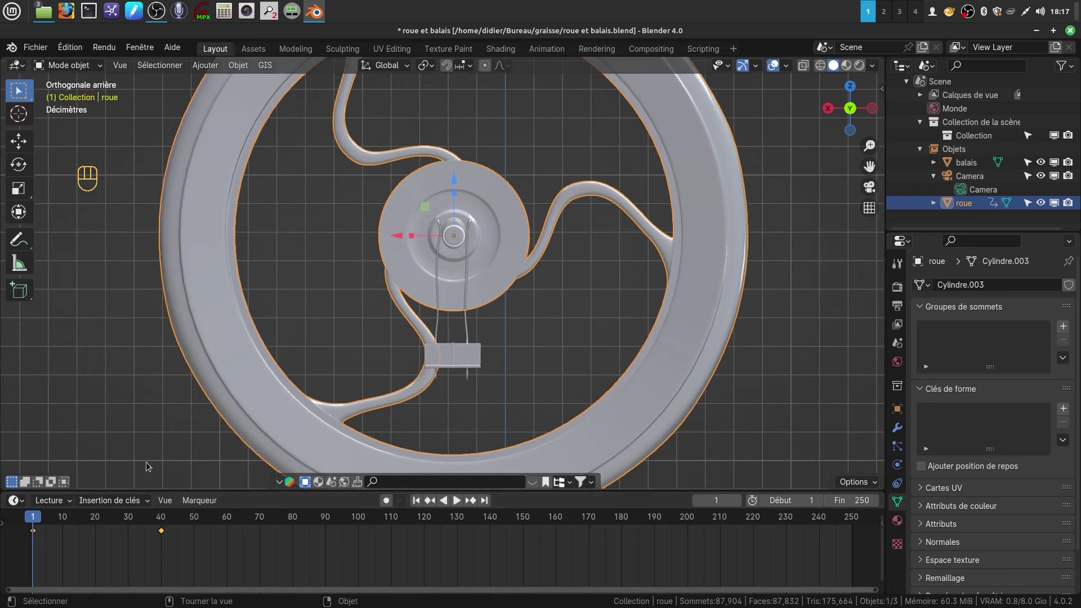
{"action": "left_click_drag", "start_coordinate": [36, 519], "coordinate": [71, 515]}
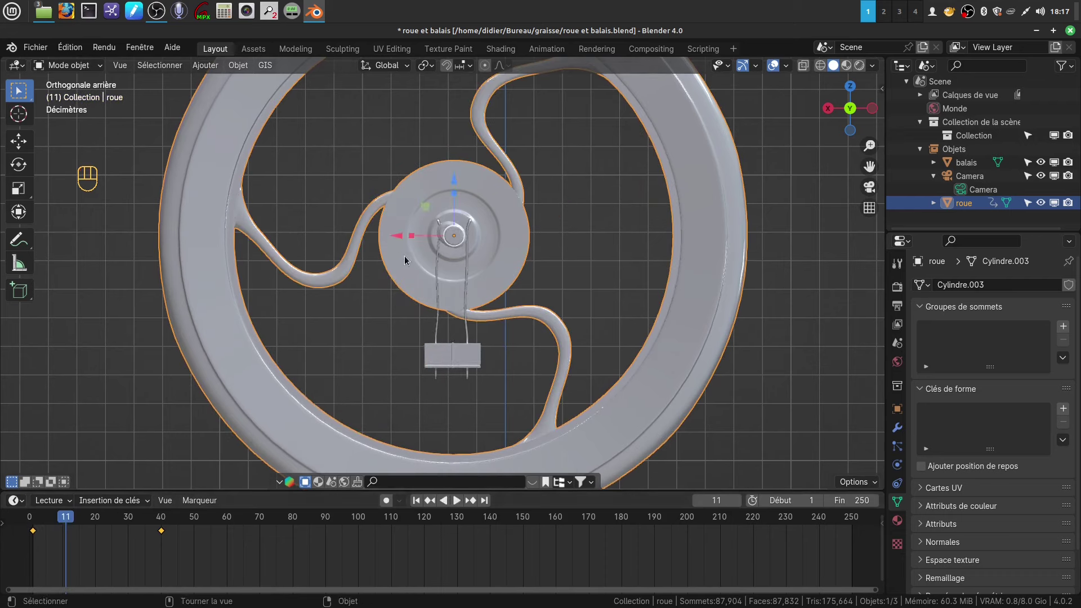
{"action": "left_click_drag", "start_coordinate": [68, 524], "coordinate": [75, 525]}
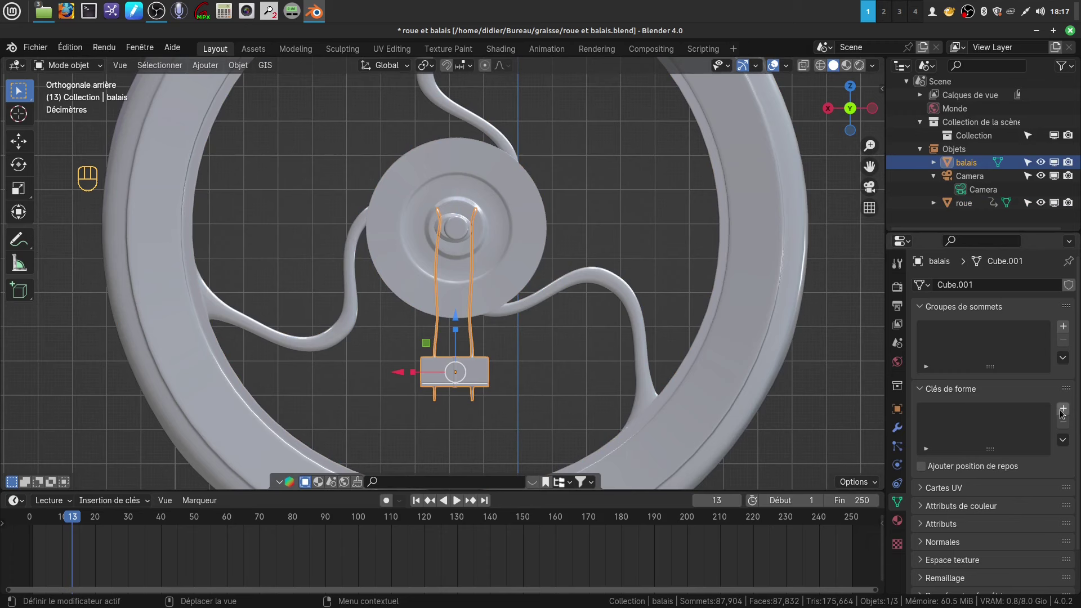
- Add a Base shape key plus Clé 1 and Clé 2 to the brush
{"action": "left_click", "coordinate": [1066, 412]}
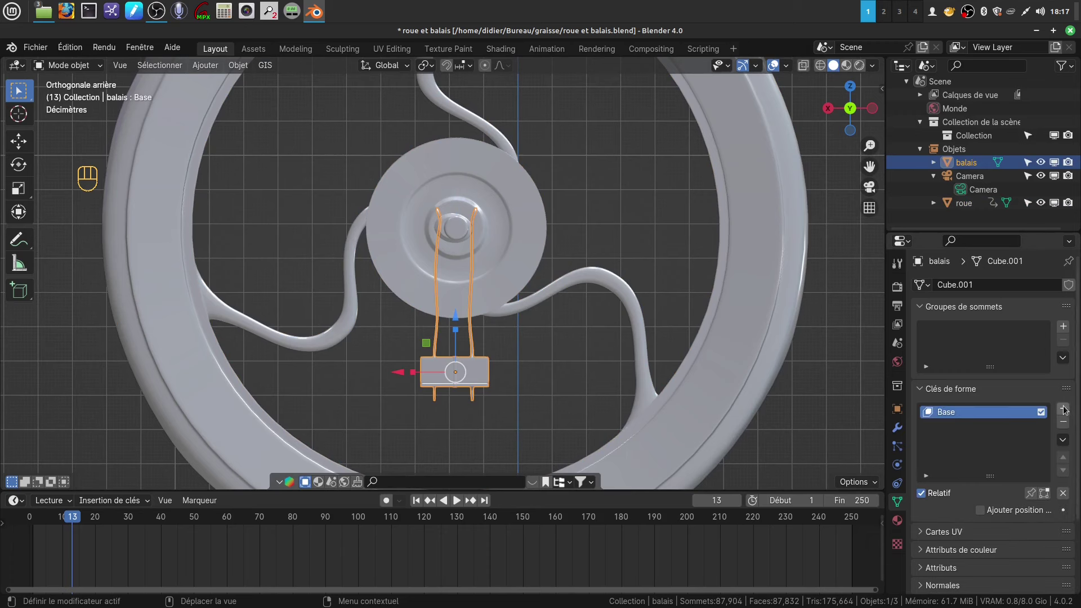
{"action": "left_click_drag", "start_coordinate": [1066, 409], "coordinate": [954, 442]}
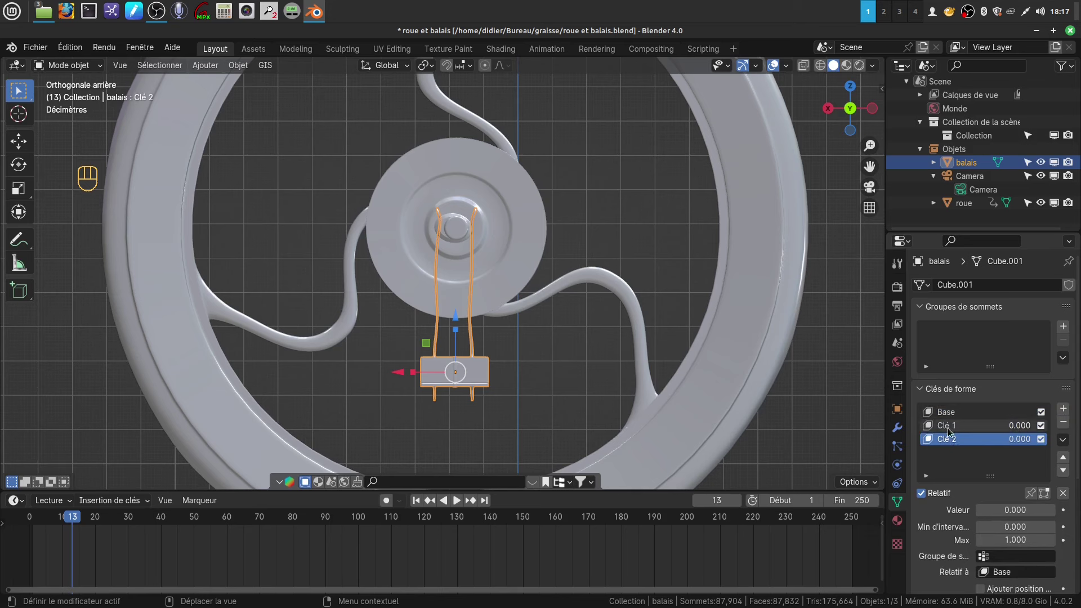
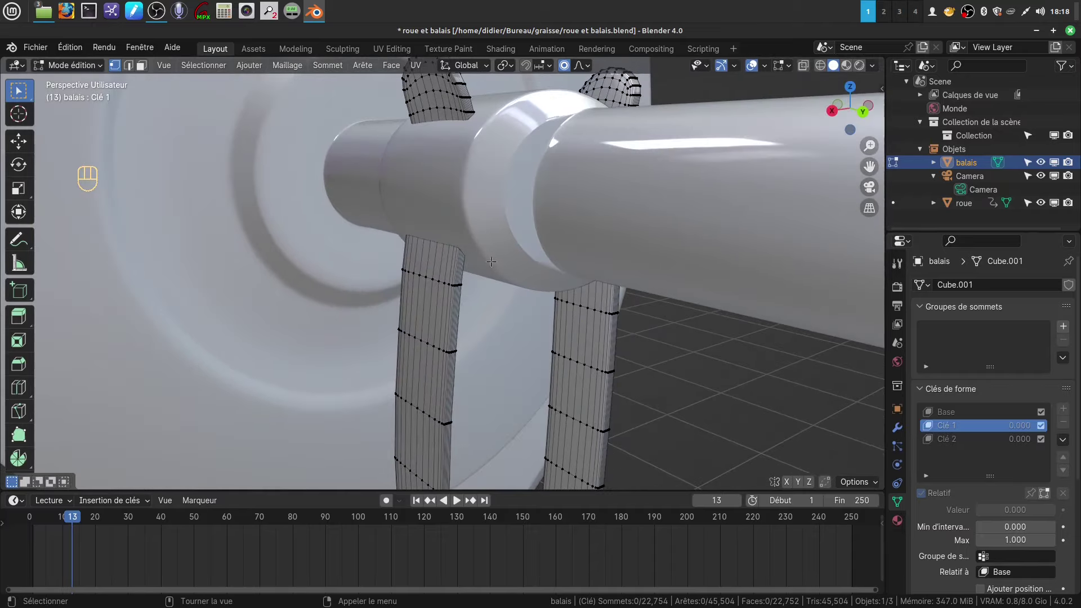
- View the brush from the front in wireframe, then switch back to solid shading for shaping Clé 1
{"action": "key", "text": "z"}
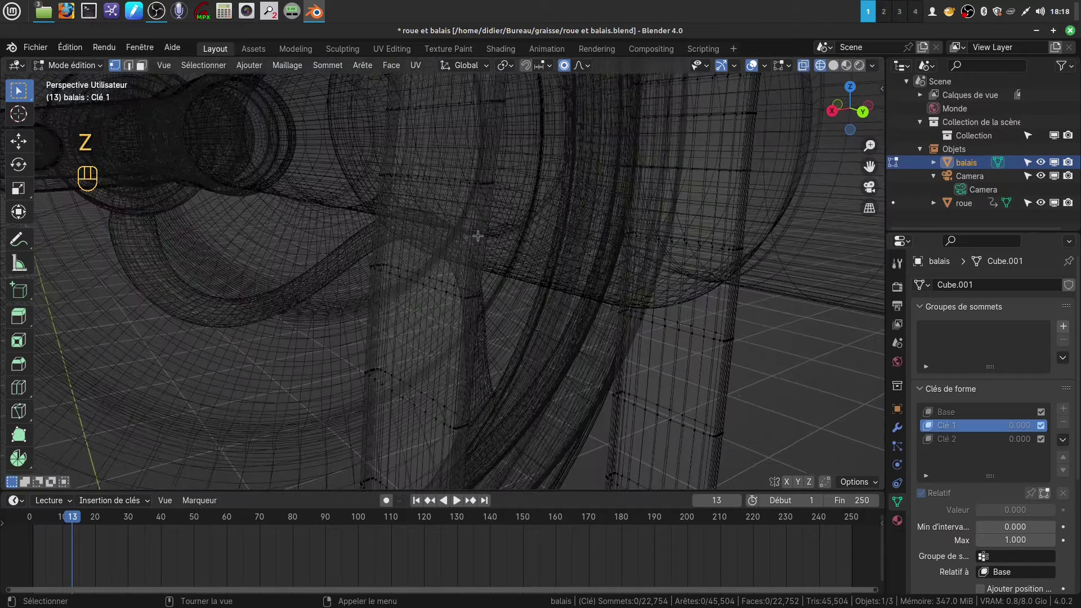
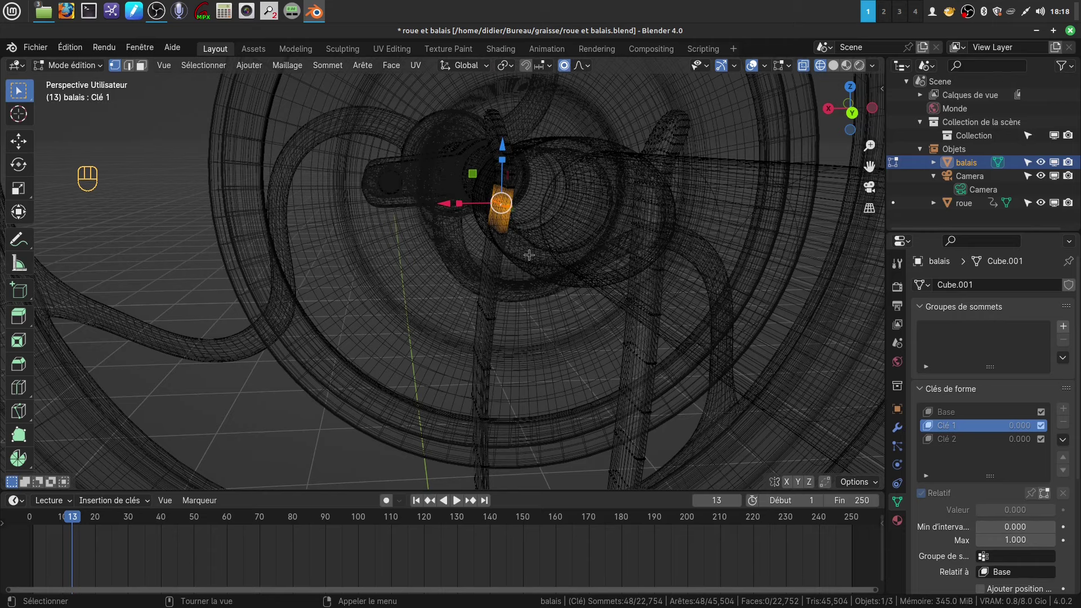
{"action": "key", "text": "ctrl+KP_1"}
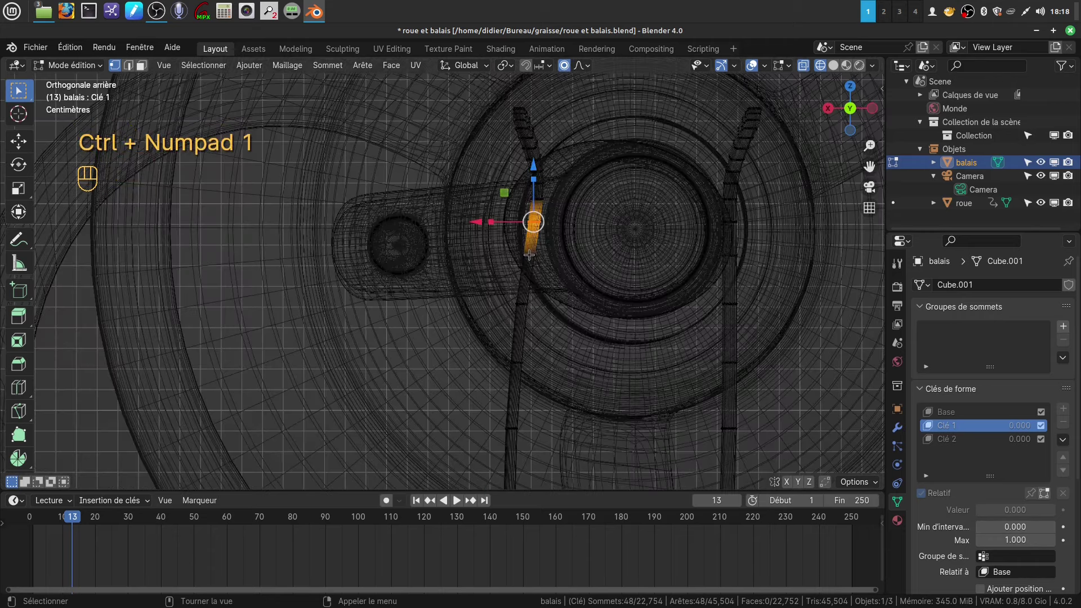
{"action": "key", "text": "z"}
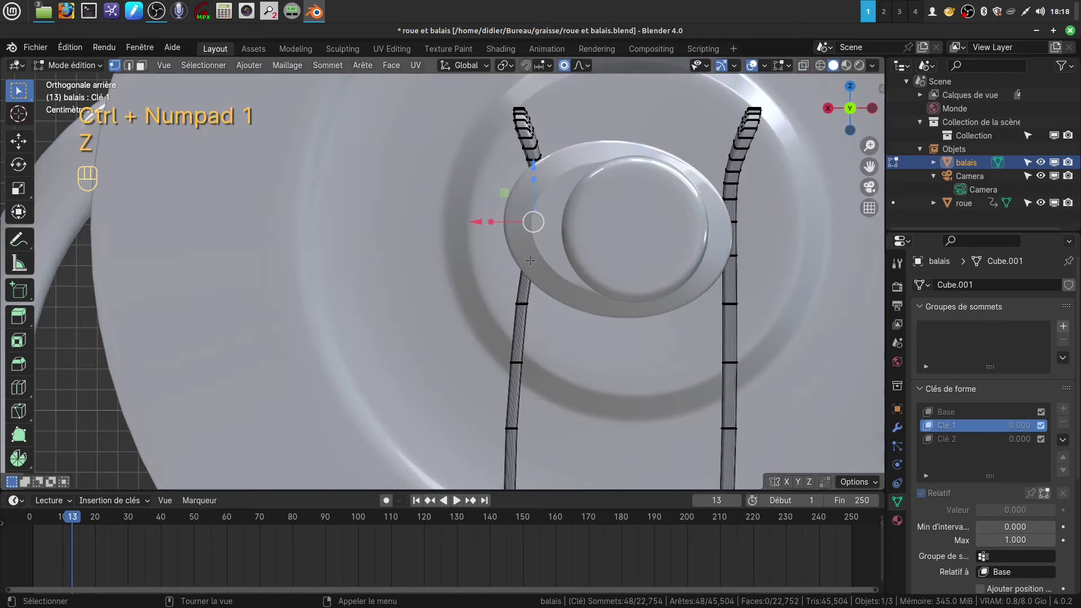
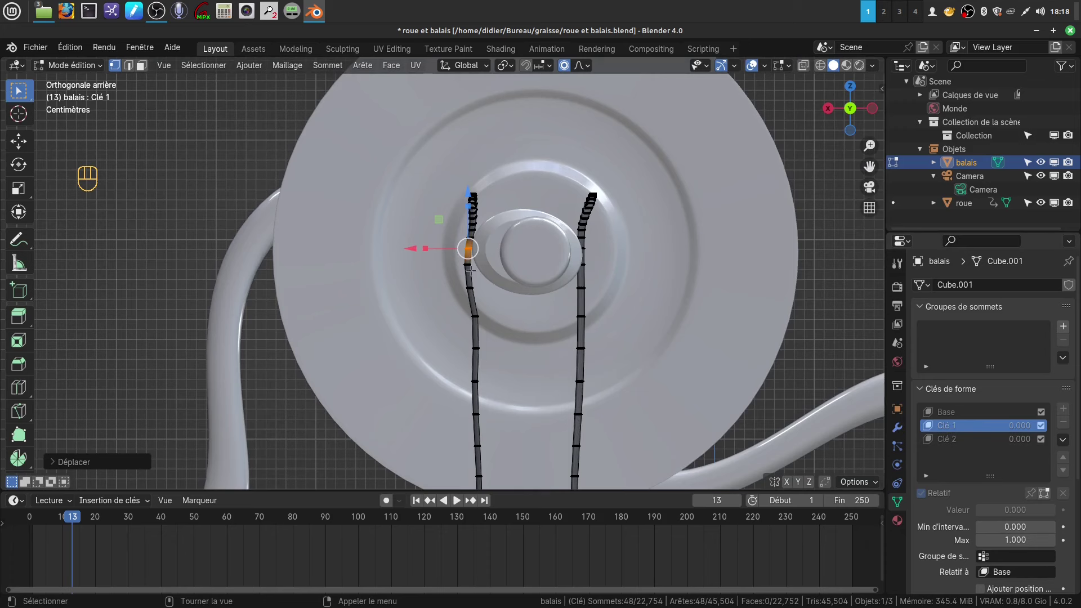
- Return to object mode, pick Clé 2 as the active shape key and move to frame 27
{"action": "key", "text": "Tab"}
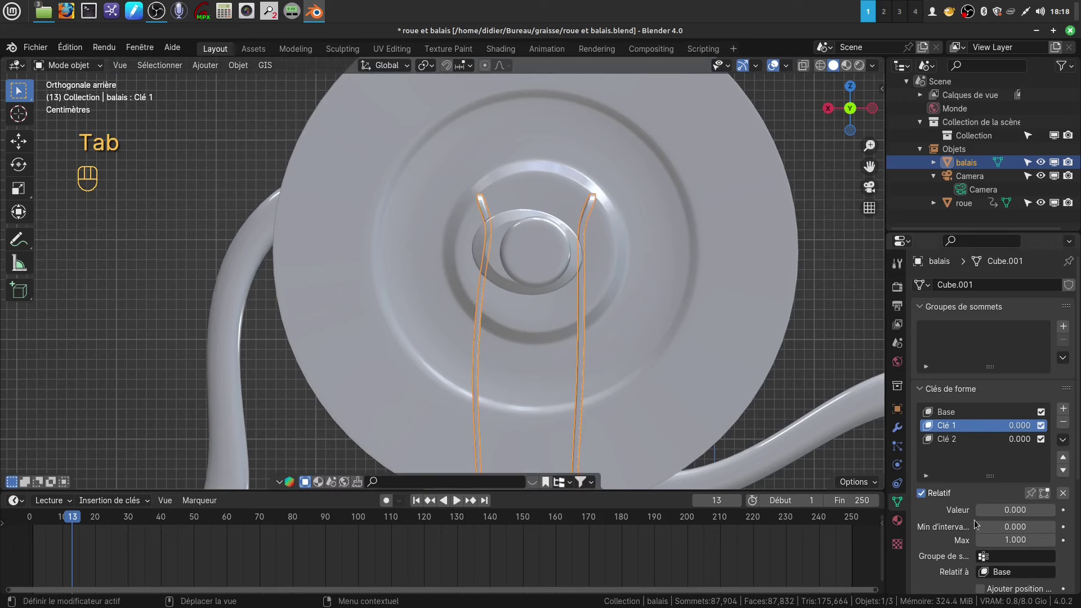
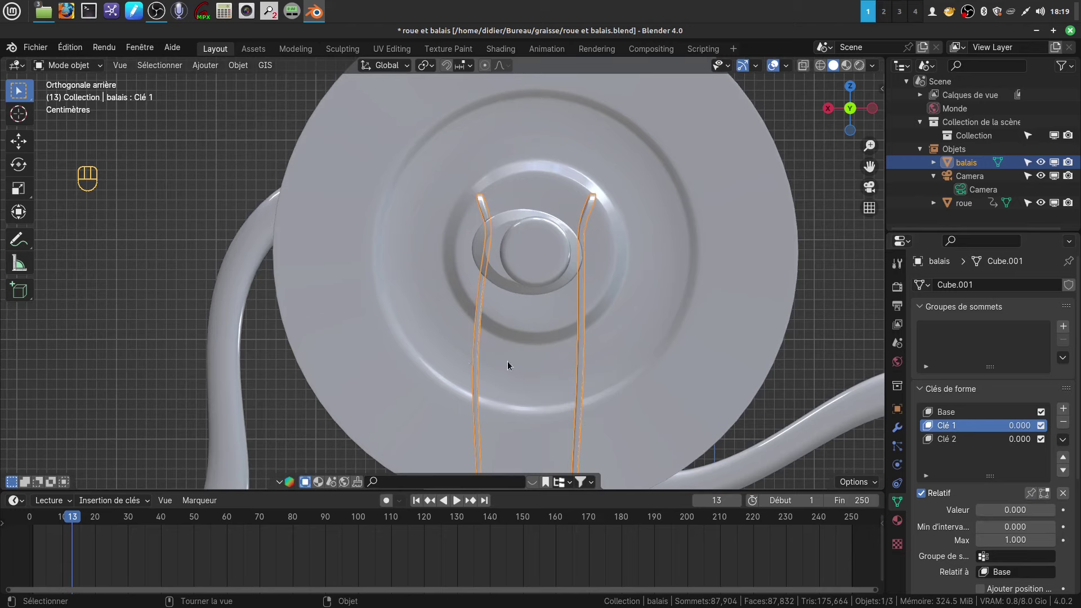
{"action": "left_click_drag", "start_coordinate": [493, 355], "coordinate": [421, 333]}
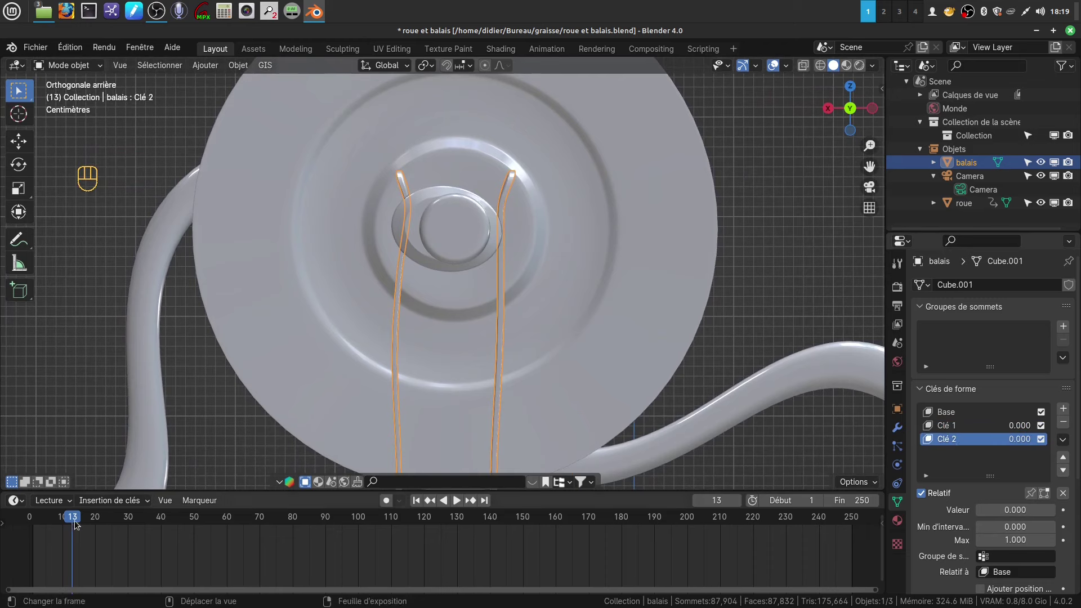
{"action": "left_click_drag", "start_coordinate": [75, 526], "coordinate": [122, 525]}
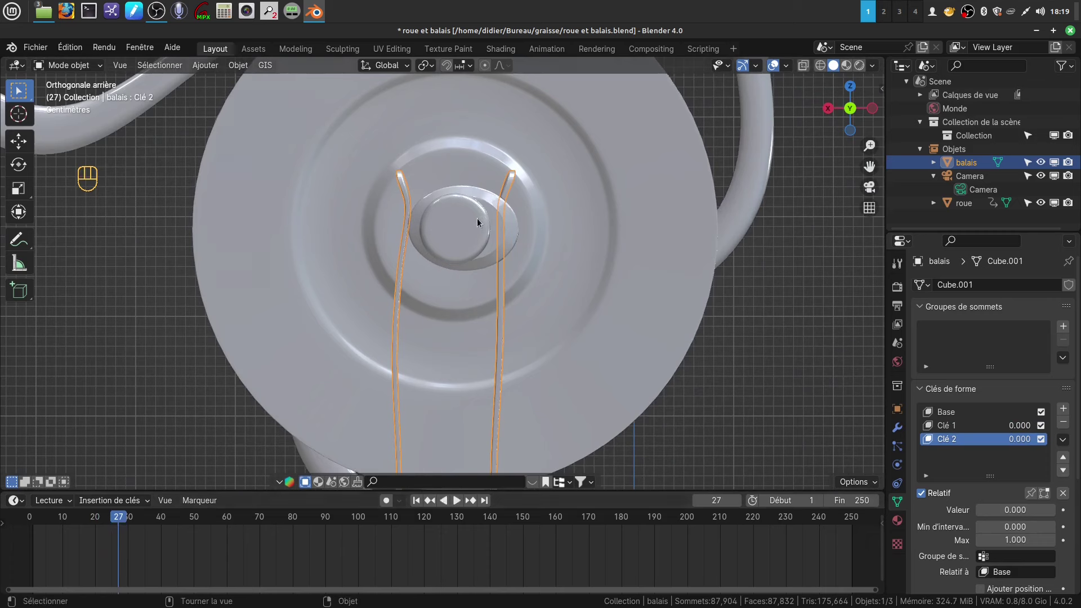
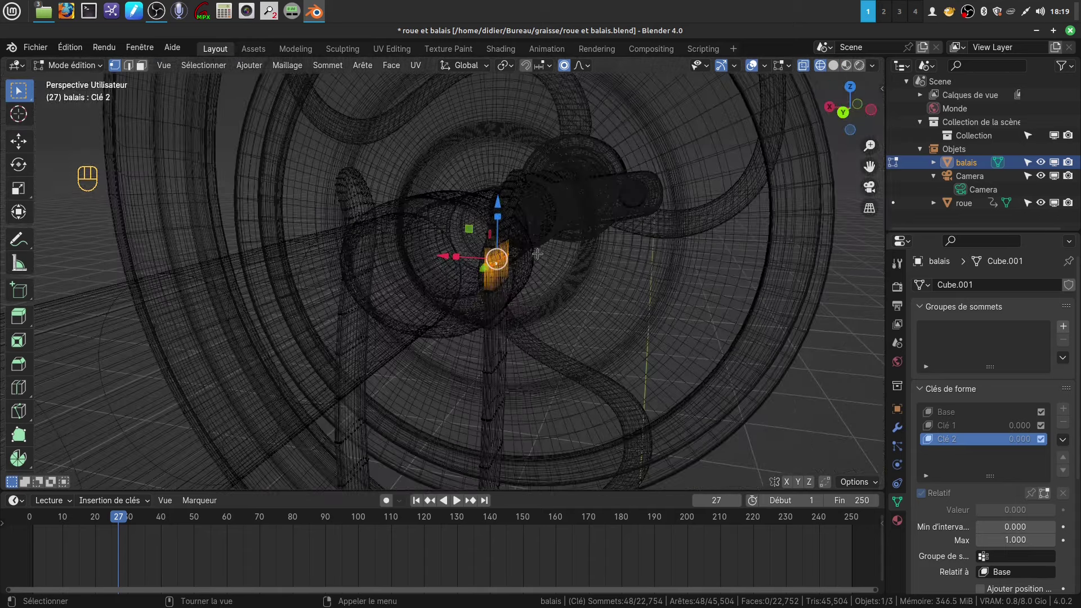
- In front view, start pulling the brush's top tip down toward the wheel hub for Clé 2
{"action": "key", "text": "ctrl+KP_1"}
{"action": "key", "text": "z"}
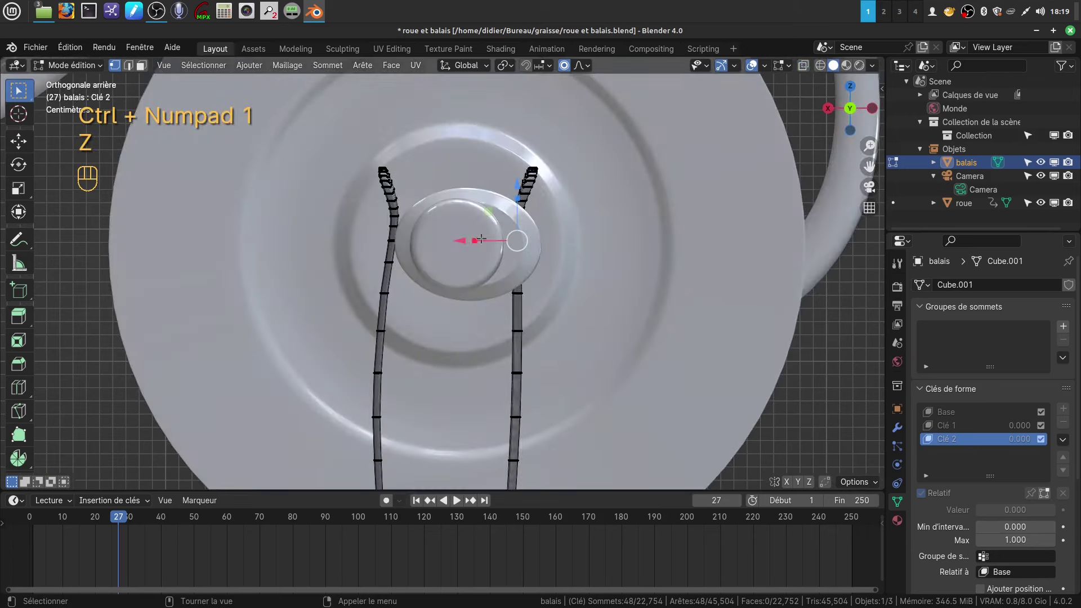
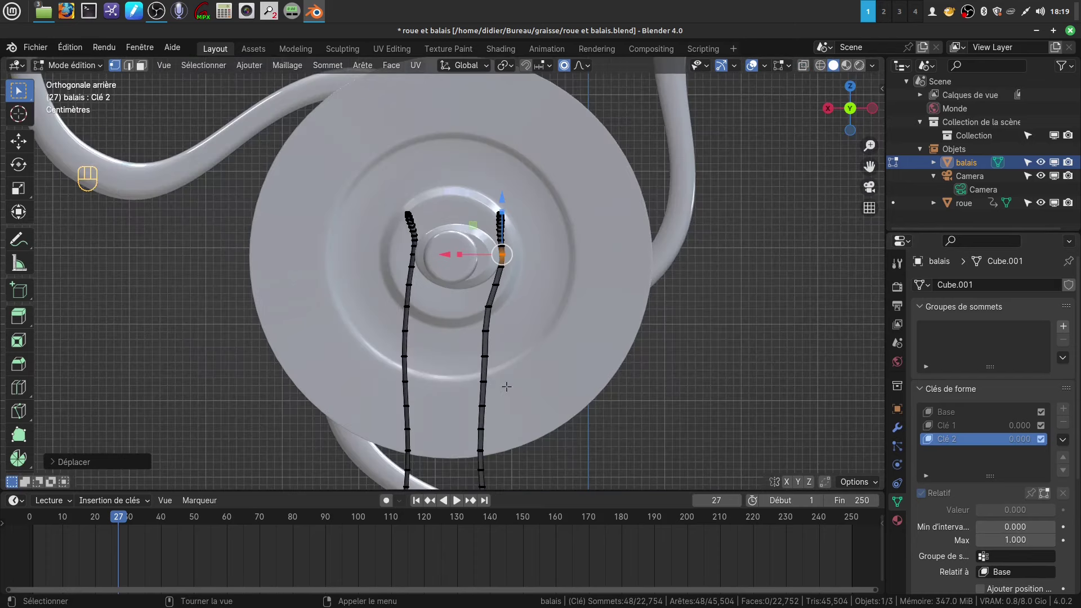
- Leave mesh editing, return the playhead to frame 1 and orbit to check the wheel
{"action": "key", "text": "Tab"}
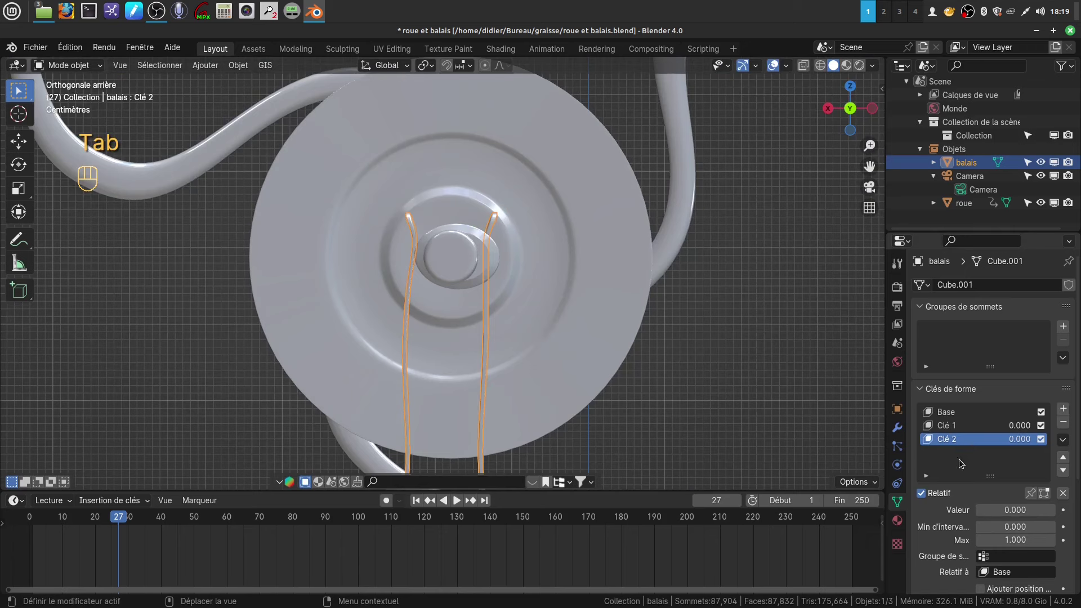
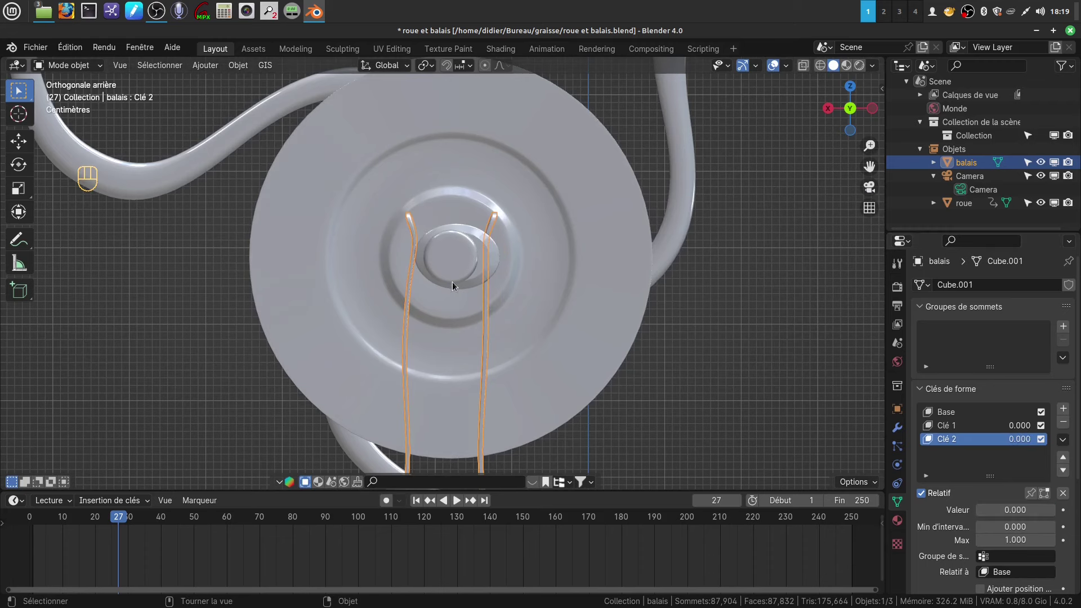
{"action": "left_click_drag", "start_coordinate": [118, 519], "coordinate": [53, 525]}
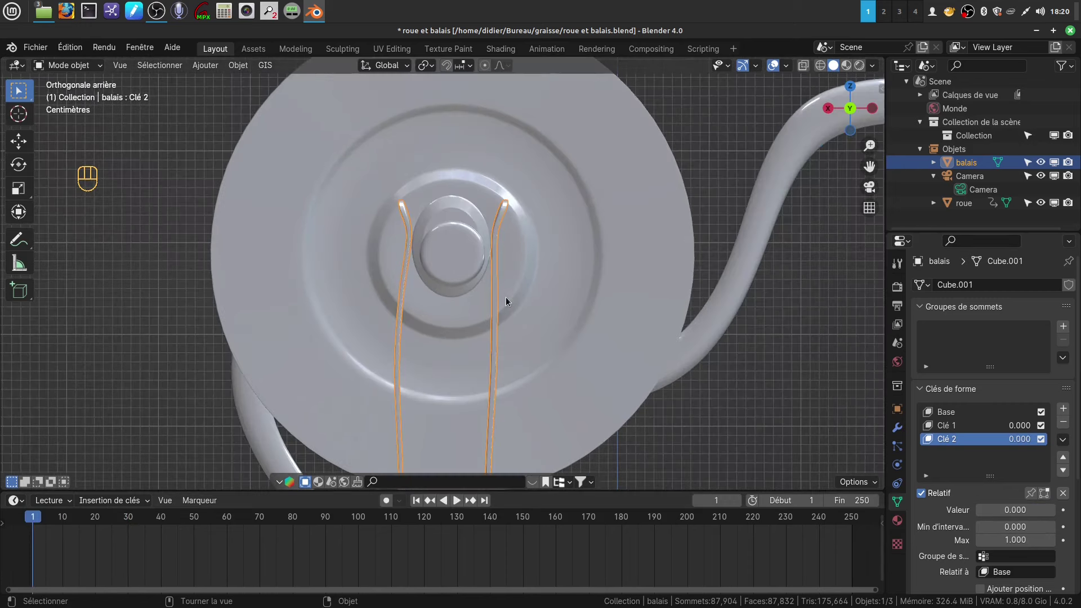
{"action": "left_click", "coordinate": [509, 290]}
{"action": "left_click_drag", "start_coordinate": [509, 285], "coordinate": [512, 279]}
{"action": "middle_click", "coordinate": [514, 287]}
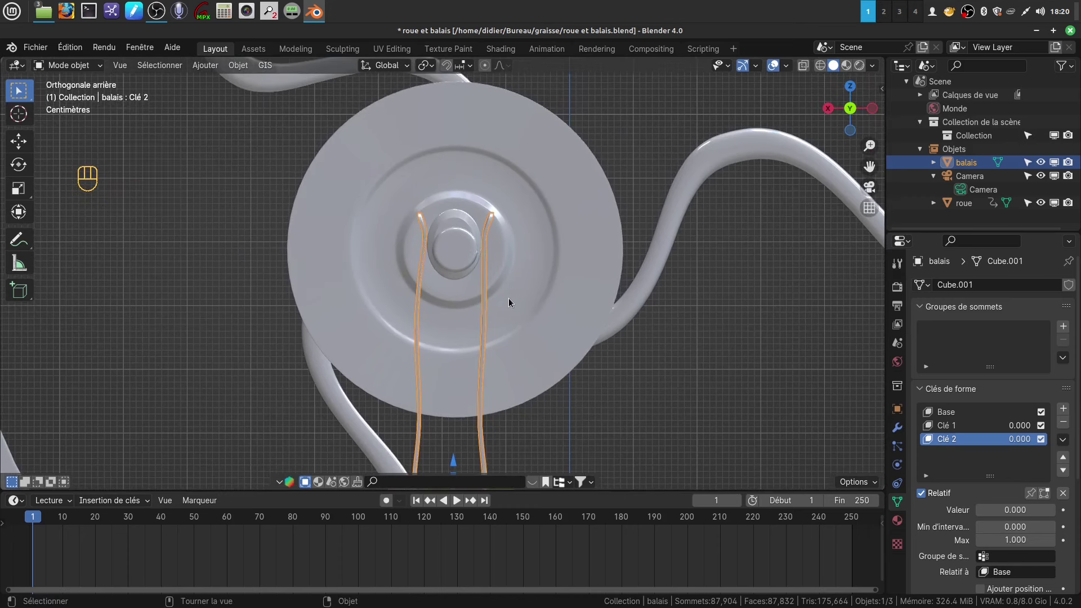
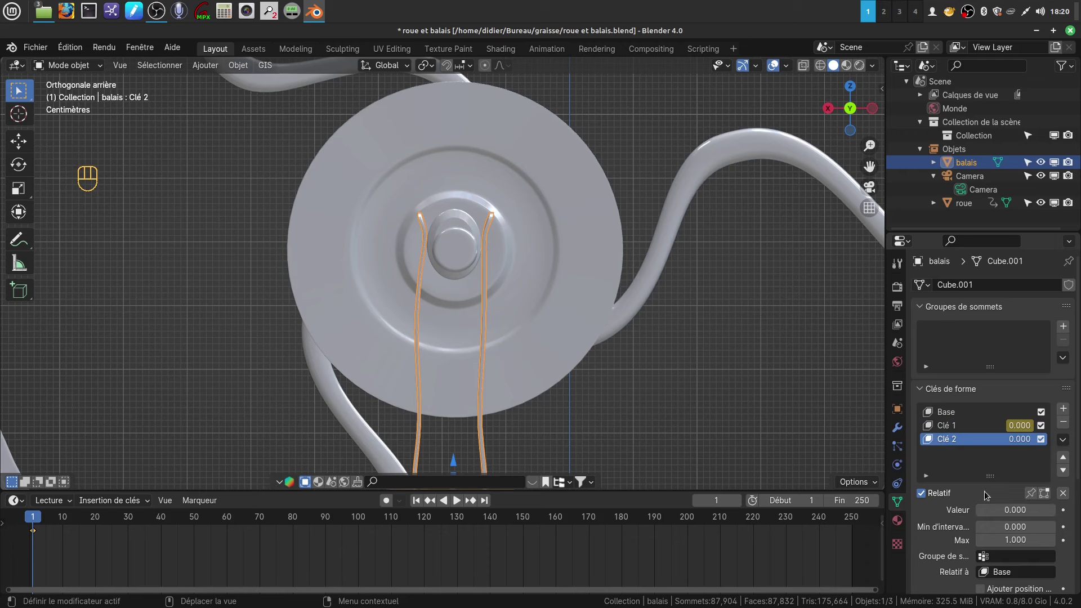
- Key Clé 1 of the brush at 0.083 on frame 5
{"action": "left_click_drag", "start_coordinate": [1011, 513], "coordinate": [997, 493]}
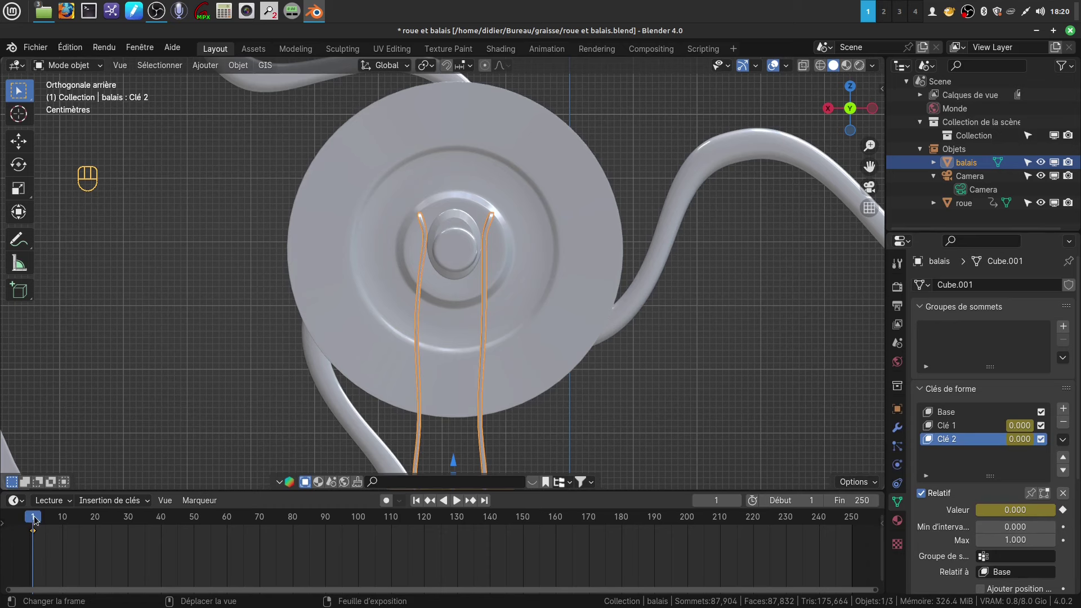
{"action": "left_click_drag", "start_coordinate": [37, 518], "coordinate": [49, 518]}
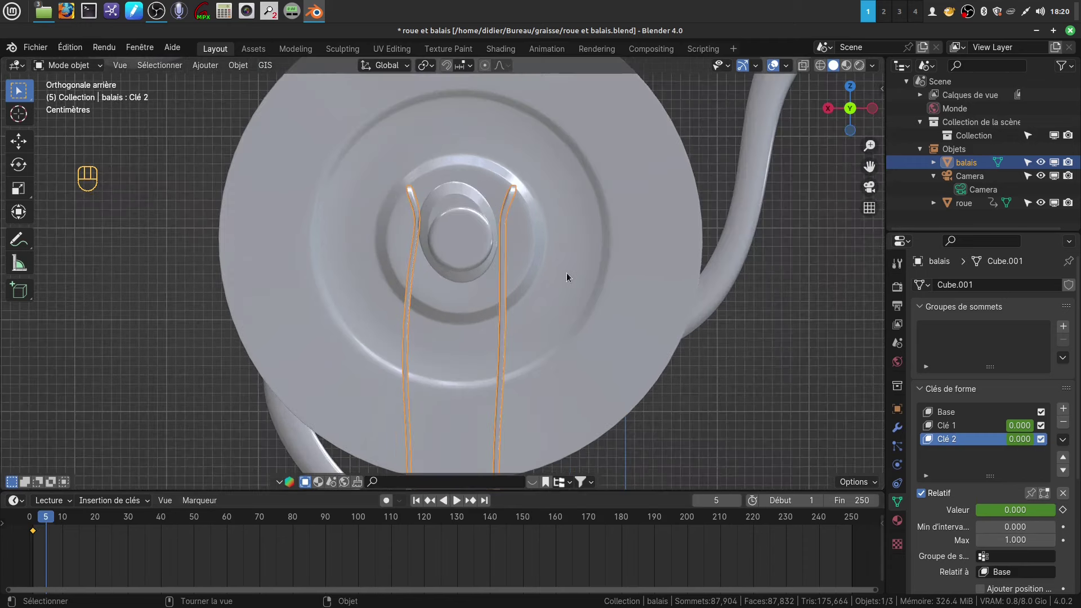
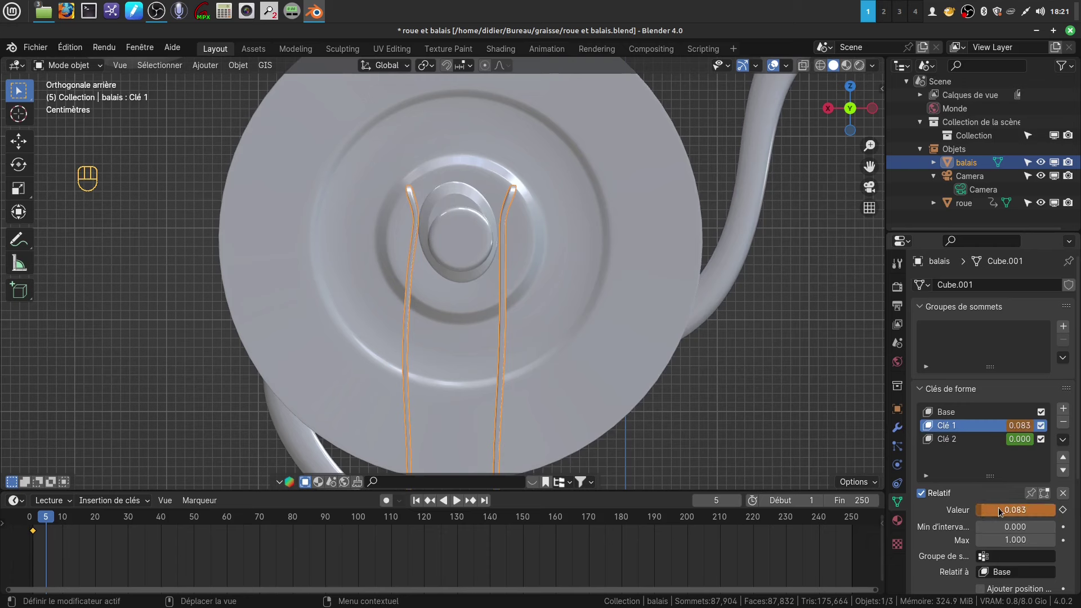
{"action": "left_click_drag", "start_coordinate": [1001, 514], "coordinate": [341, 438]}
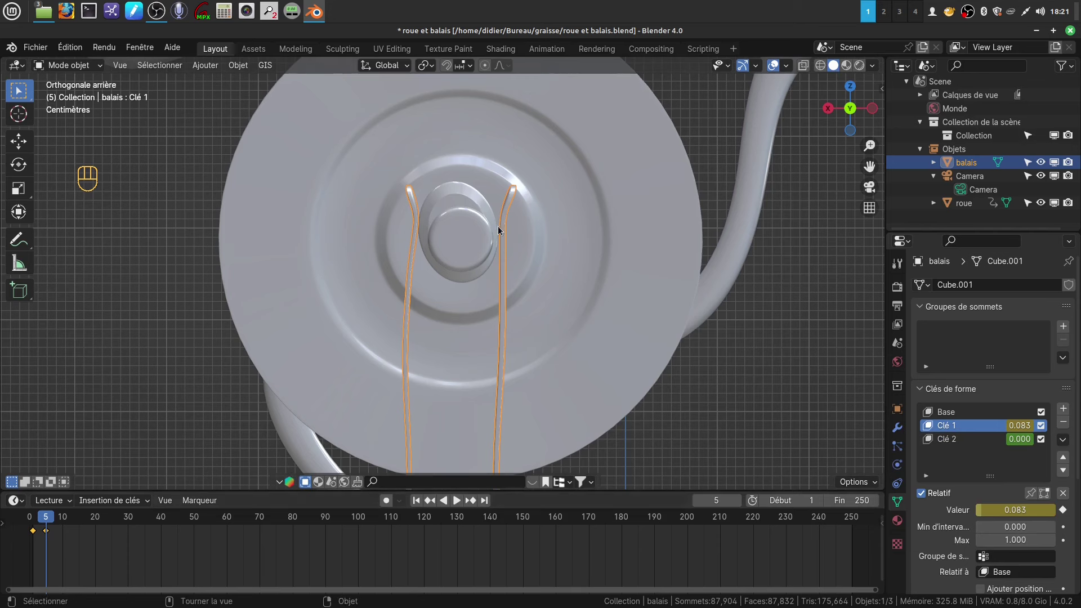
- Key Clé 1 at 0.778 on frames 10 and 15
{"action": "left_click_drag", "start_coordinate": [49, 521], "coordinate": [64, 523]}
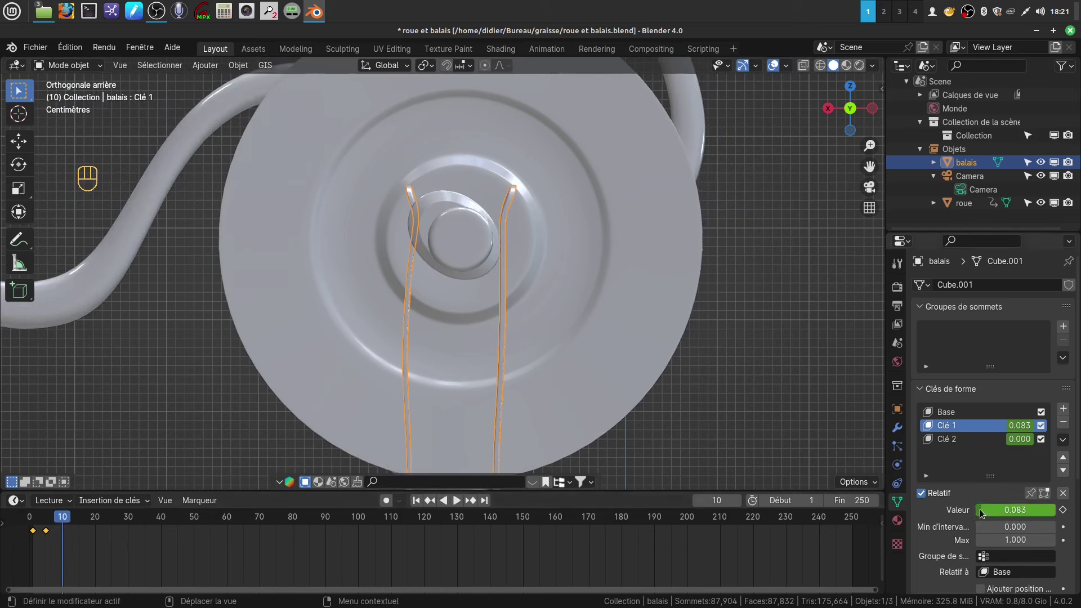
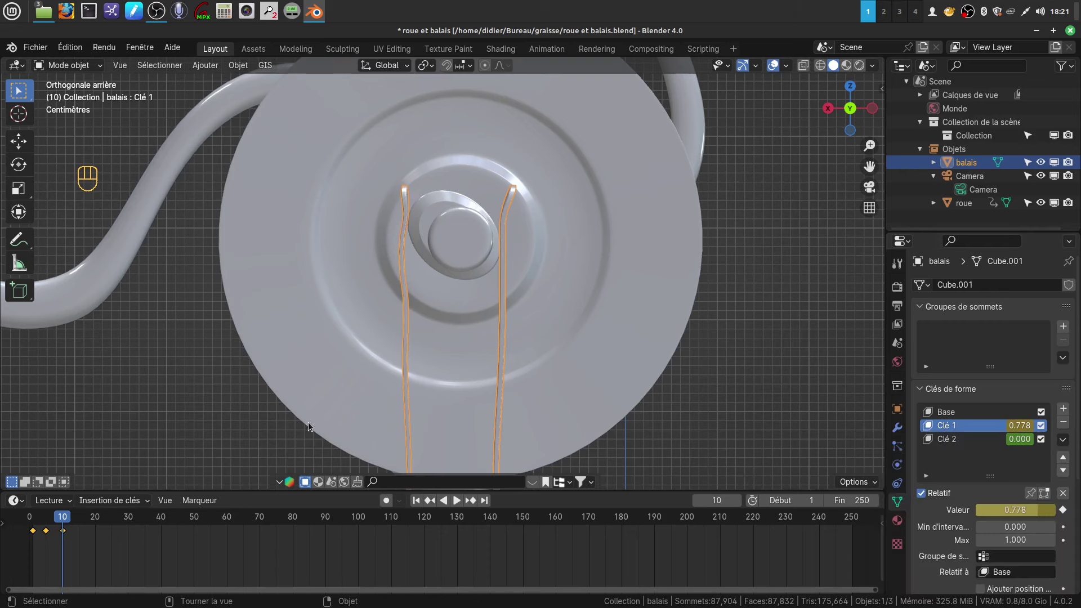
{"action": "left_click_drag", "start_coordinate": [69, 524], "coordinate": [82, 522]}
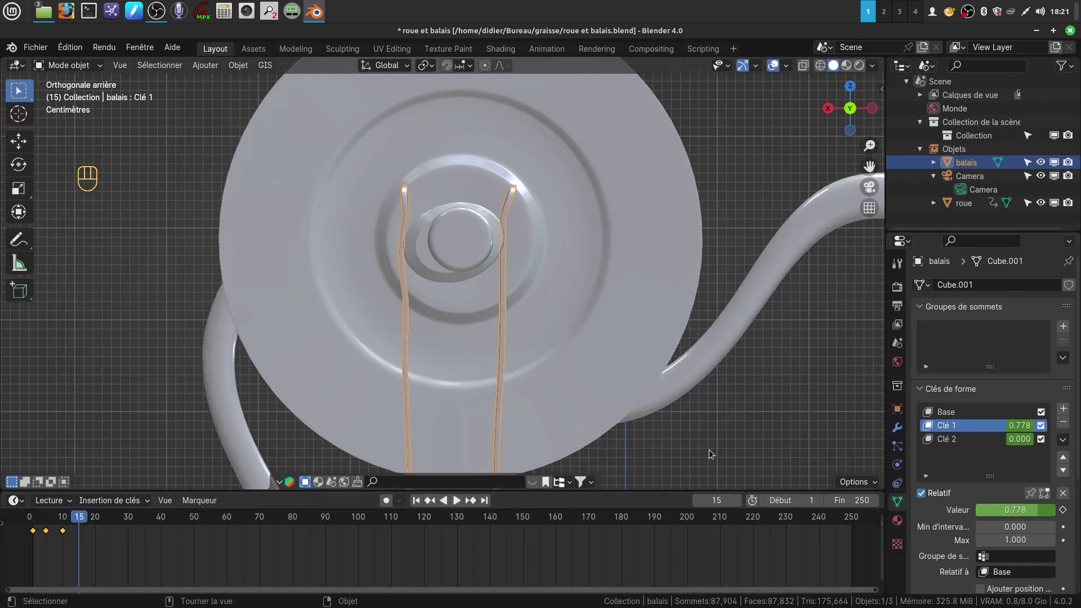
{"action": "left_click_drag", "start_coordinate": [1001, 517], "coordinate": [904, 467]}
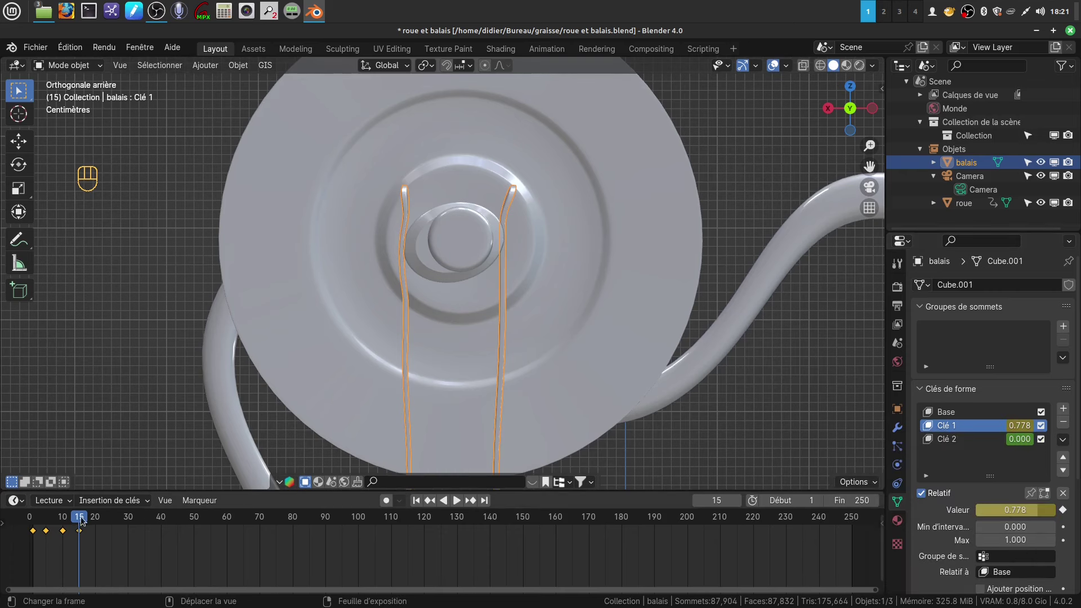
- Key Clé 1 at 0.437 on frame 17 and briefly play to check the brush motion
{"action": "left_click_drag", "start_coordinate": [84, 519], "coordinate": [89, 521]}
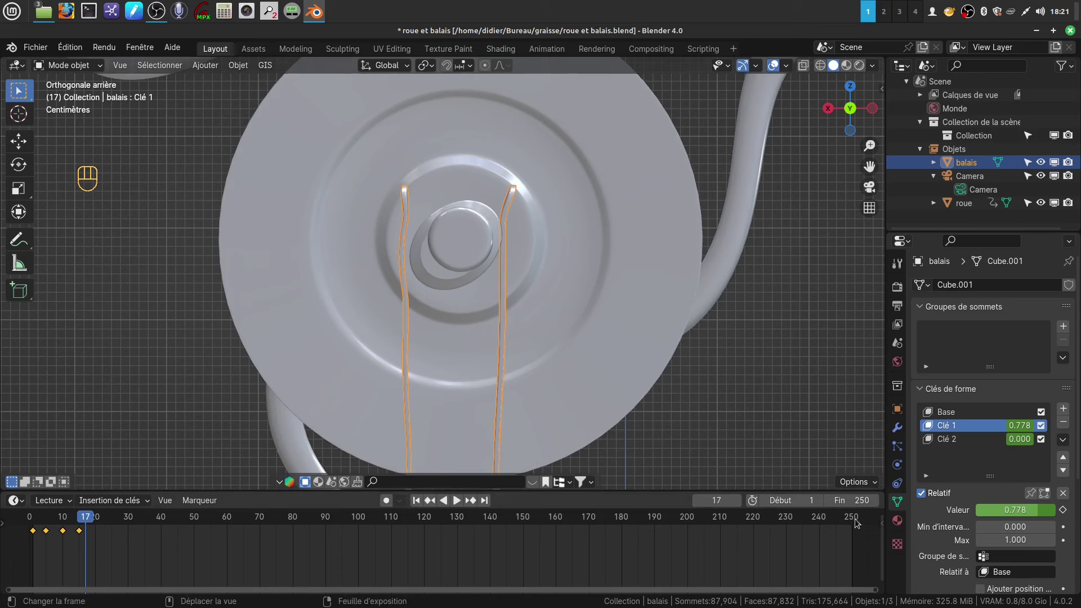
{"action": "left_click_drag", "start_coordinate": [1025, 515], "coordinate": [1013, 518]}
{"action": "left_click_drag", "start_coordinate": [1012, 517], "coordinate": [857, 480]}
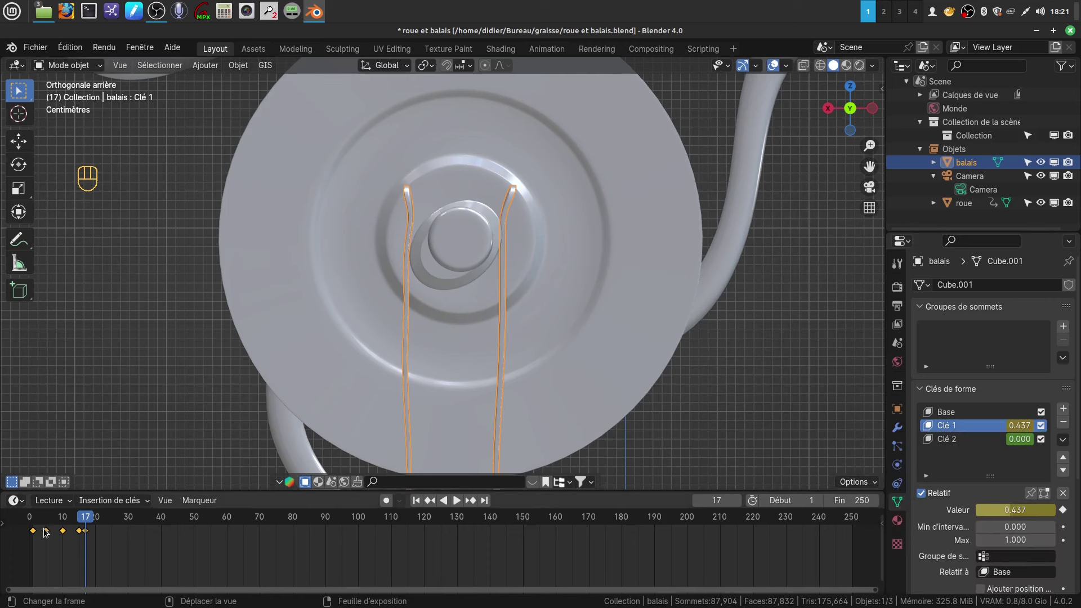
{"action": "left_click", "coordinate": [91, 519]}
{"action": "right_click", "coordinate": [92, 520]}
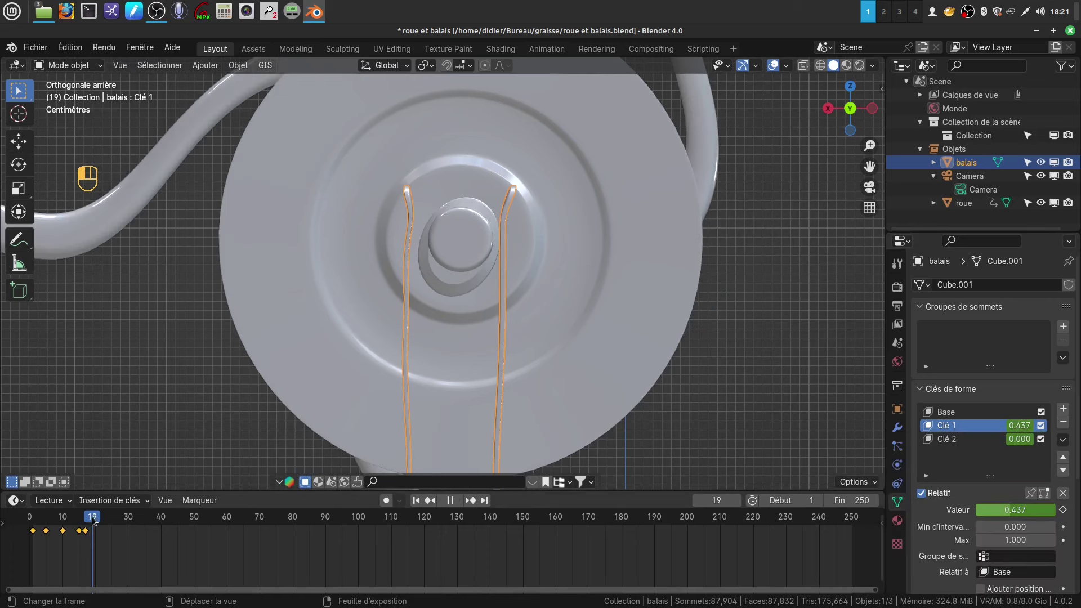
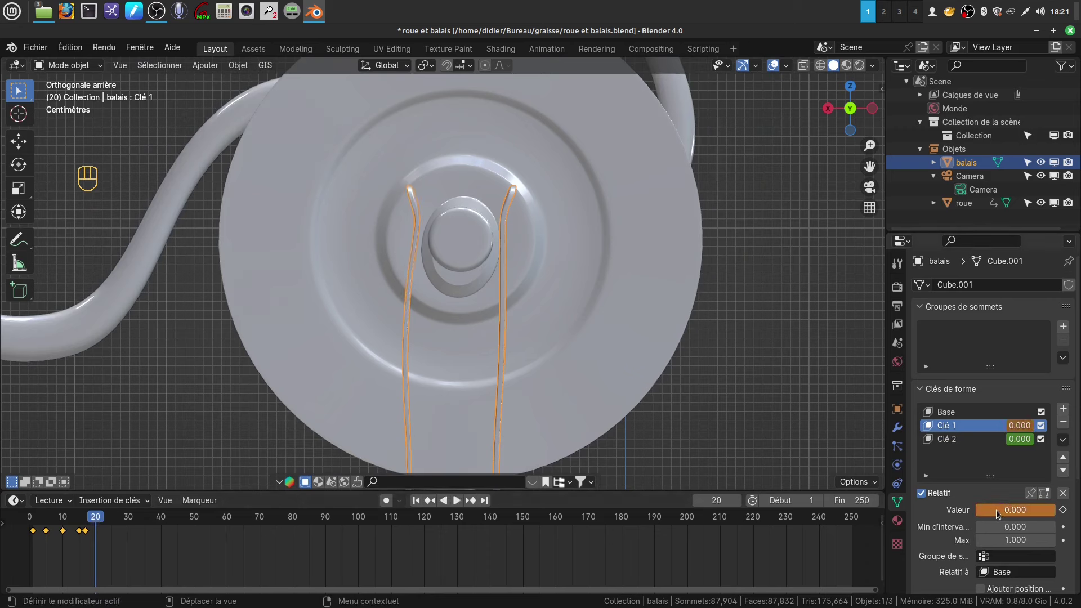
- Bring Clé 1 back to 0 at frame 20 and key it there and at frame 25
{"action": "left_click_drag", "start_coordinate": [999, 513], "coordinate": [894, 460]}
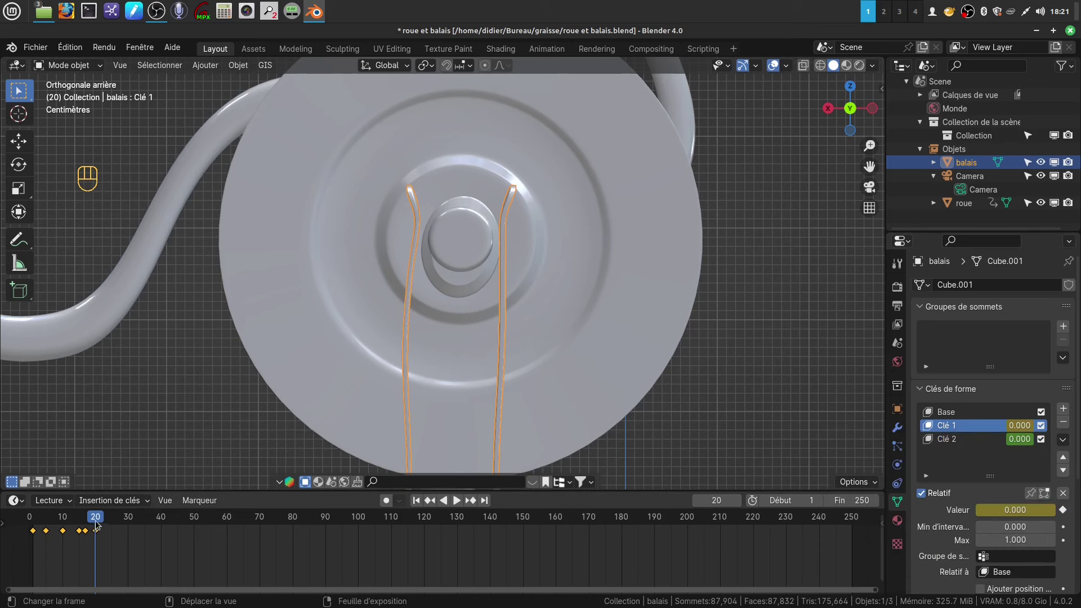
{"action": "right_click", "coordinate": [96, 520]}
{"action": "left_click_drag", "start_coordinate": [98, 520], "coordinate": [115, 516]}
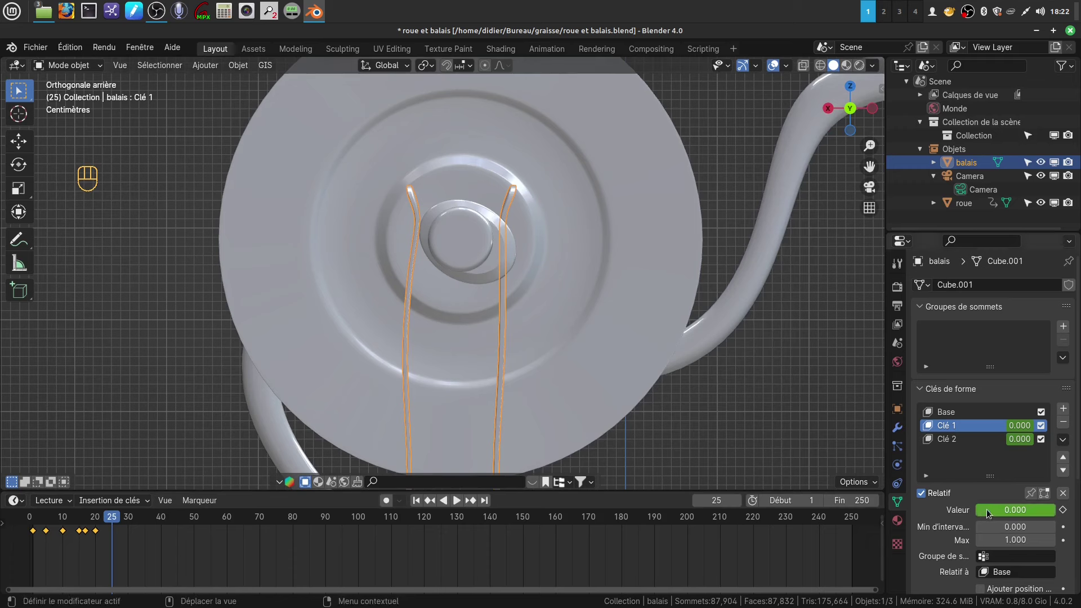
{"action": "left_click_drag", "start_coordinate": [990, 511], "coordinate": [120, 518]}
{"action": "left_click", "coordinate": [120, 518]}
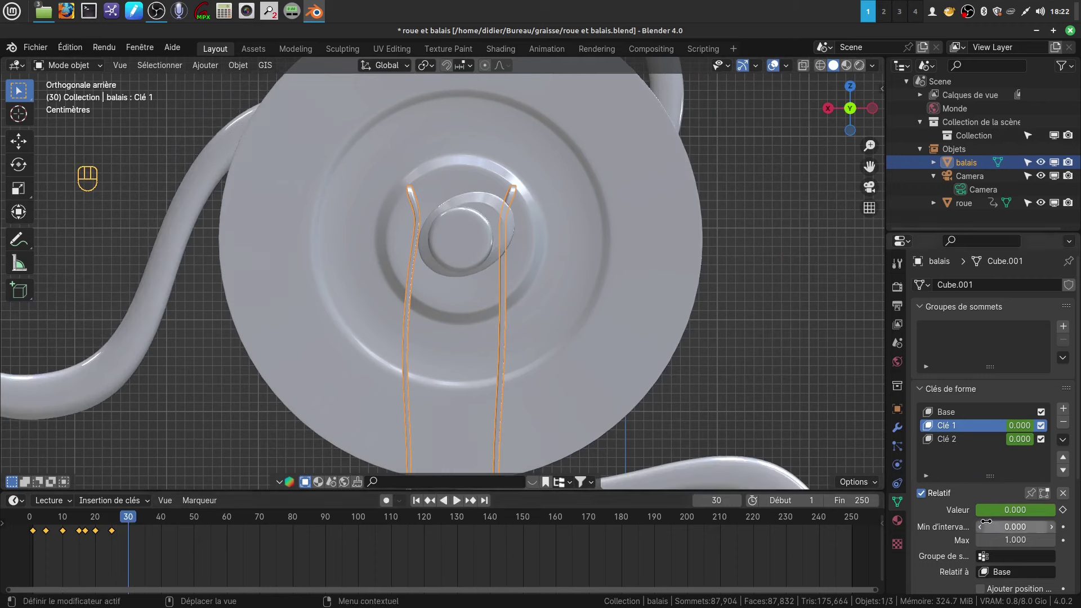
- Add zero-value Clé 1 keyframes at frames 30 and 35 and move to frame 40
{"action": "left_click_drag", "start_coordinate": [996, 511], "coordinate": [867, 462]}
{"action": "left_click_drag", "start_coordinate": [130, 521], "coordinate": [148, 520]}
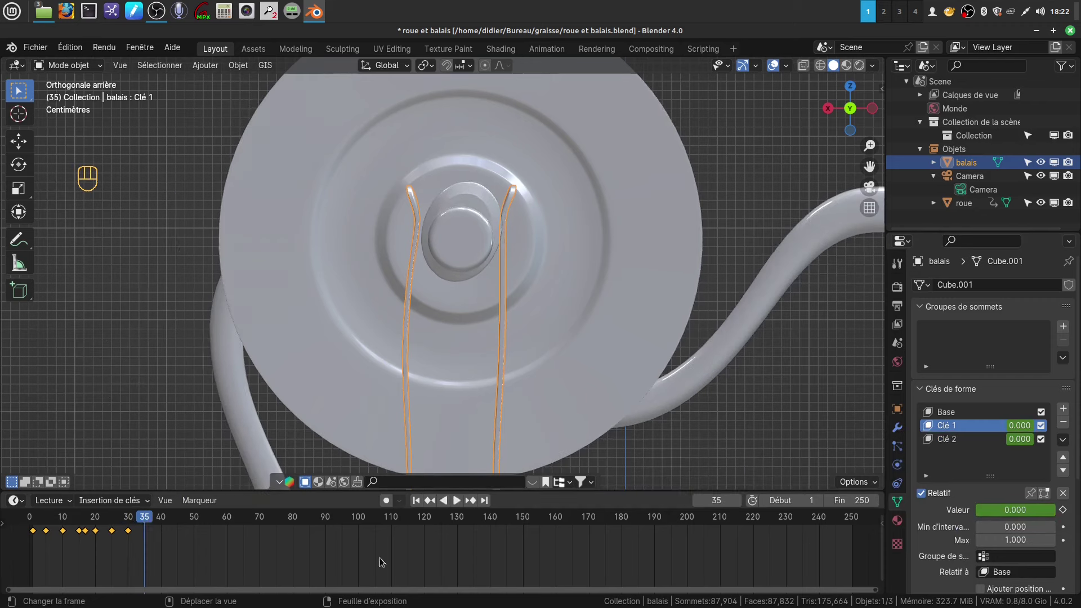
{"action": "left_click_drag", "start_coordinate": [993, 517], "coordinate": [893, 467]}
{"action": "left_click_drag", "start_coordinate": [148, 520], "coordinate": [162, 519]}
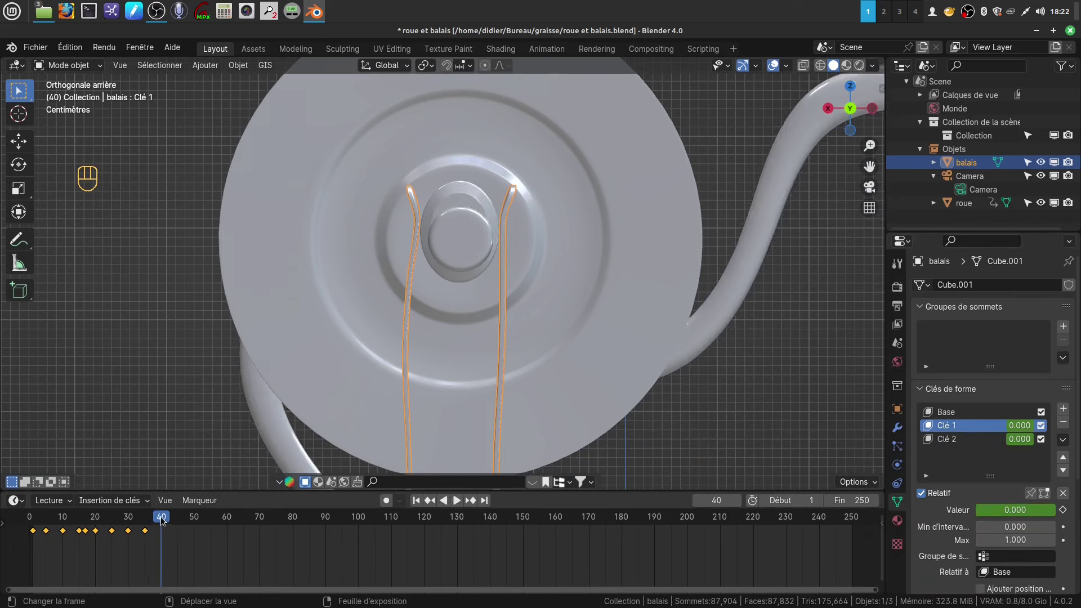
- Return to frame 1, then key the brush's Clé 2 value at frame 5
{"action": "left_click_drag", "start_coordinate": [991, 515], "coordinate": [164, 520]}
{"action": "left_click_drag", "start_coordinate": [164, 520], "coordinate": [41, 527]}
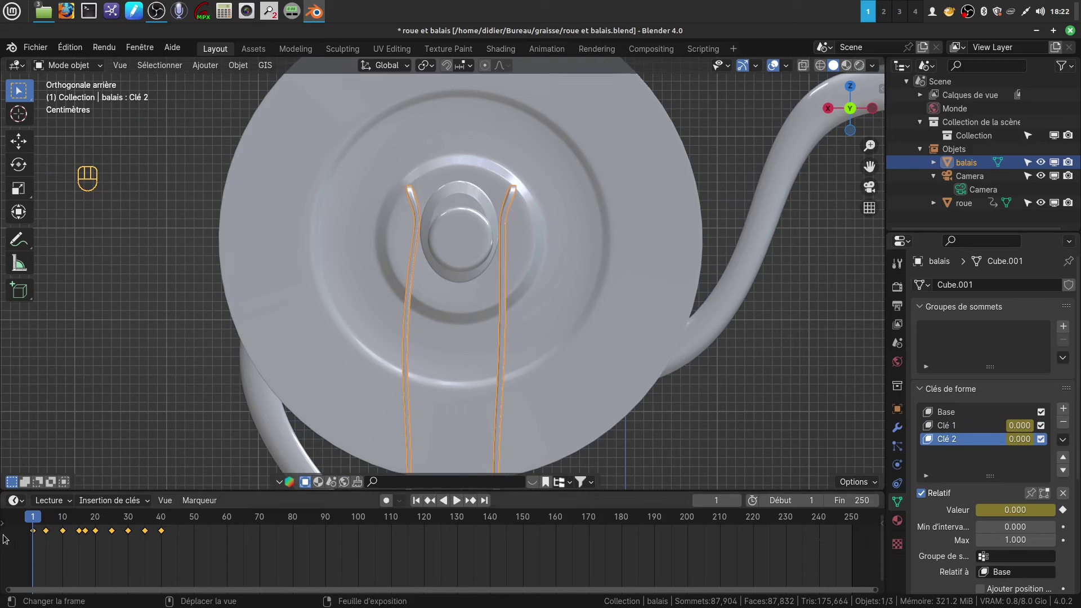
{"action": "left_click_drag", "start_coordinate": [37, 520], "coordinate": [48, 518]}
{"action": "left_click_drag", "start_coordinate": [1014, 511], "coordinate": [922, 457]}
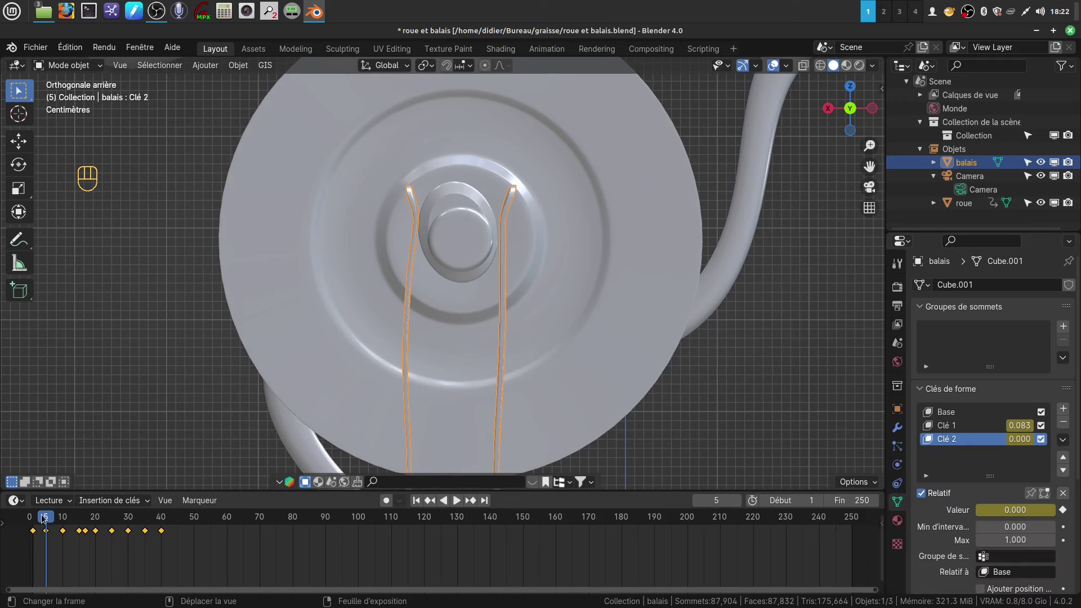
- Key Clé 2 at 0.076 on frame 10 and advance to frame 13
{"action": "left_click_drag", "start_coordinate": [49, 518], "coordinate": [62, 515]}
{"action": "left_click_drag", "start_coordinate": [63, 515], "coordinate": [66, 514]}
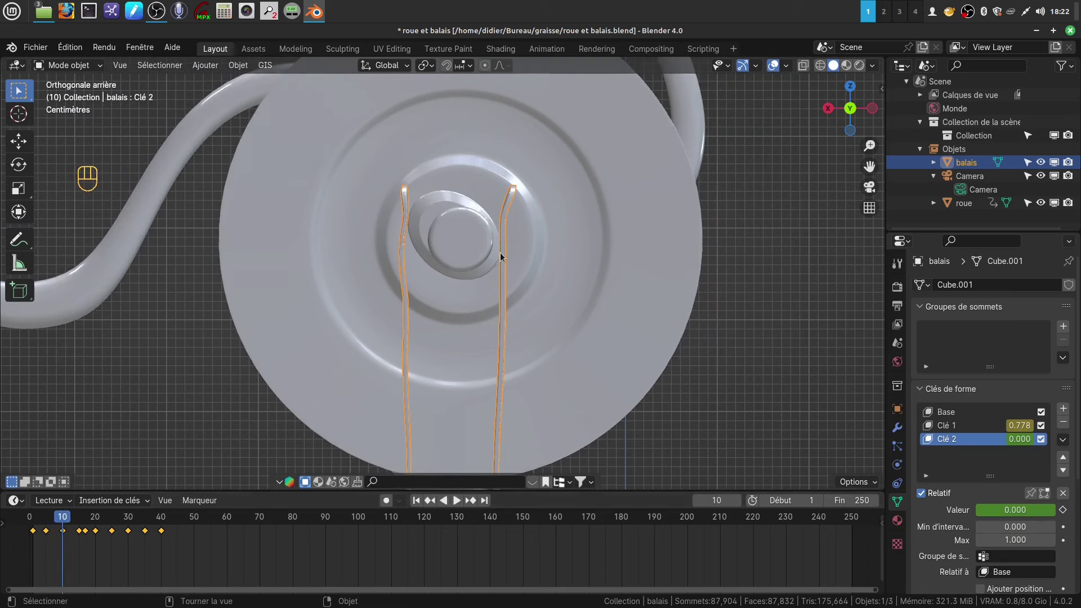
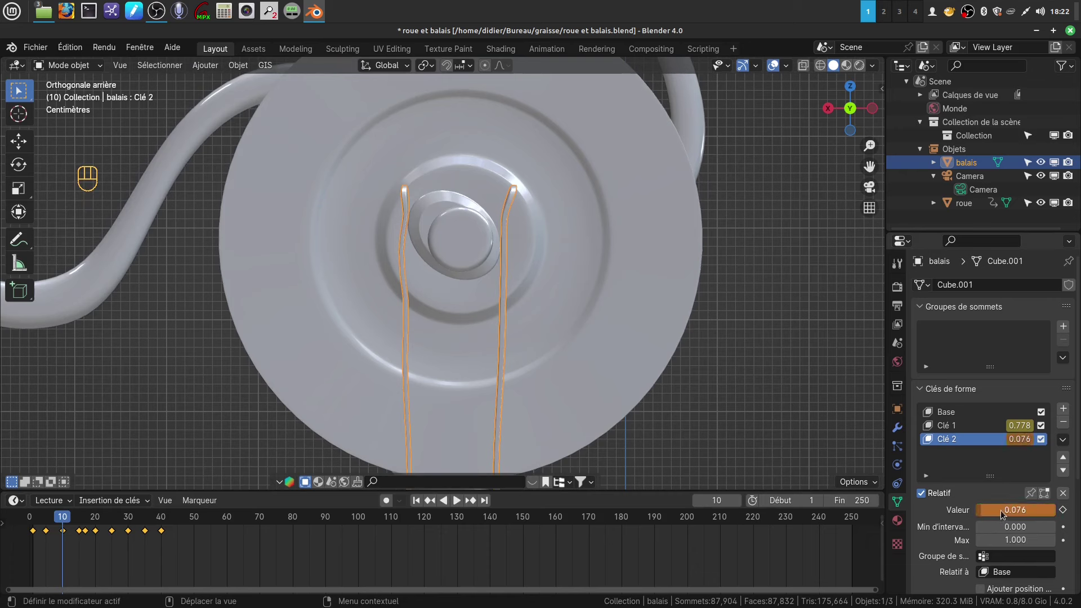
{"action": "left_click_drag", "start_coordinate": [1003, 516], "coordinate": [746, 465]}
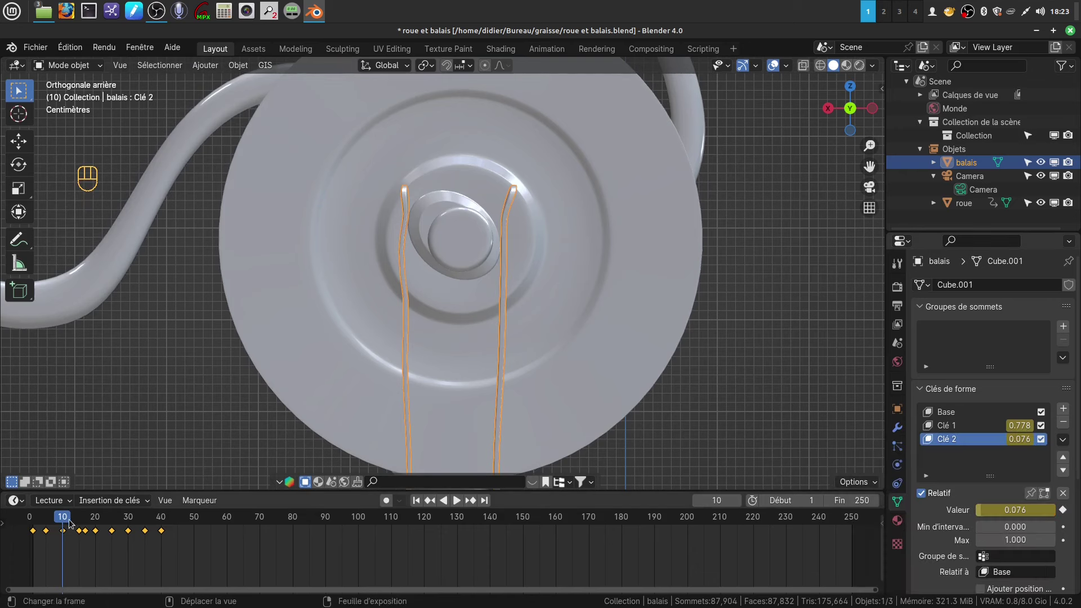
{"action": "left_click_drag", "start_coordinate": [65, 521], "coordinate": [76, 517]}
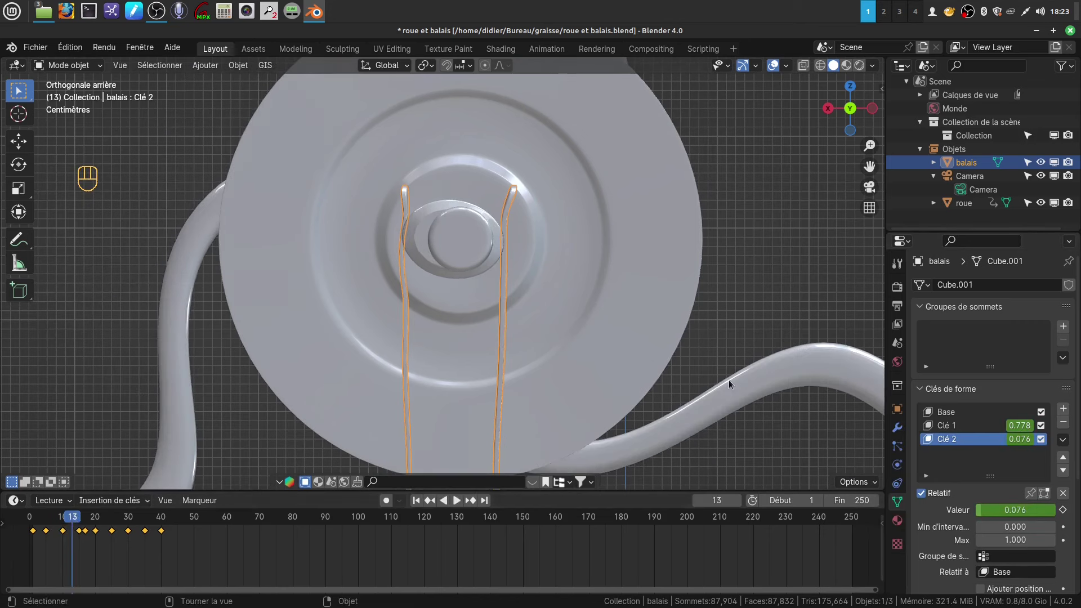
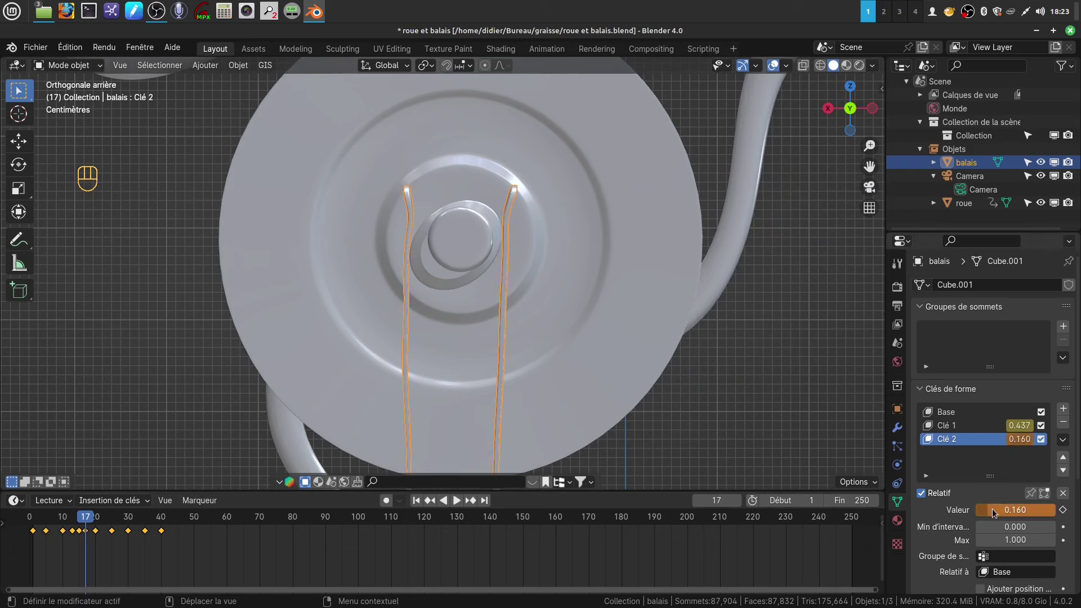
- Key Clé 2 through frames 20–26, playing back to check the brush flex
{"action": "left_click_drag", "start_coordinate": [998, 516], "coordinate": [892, 464]}
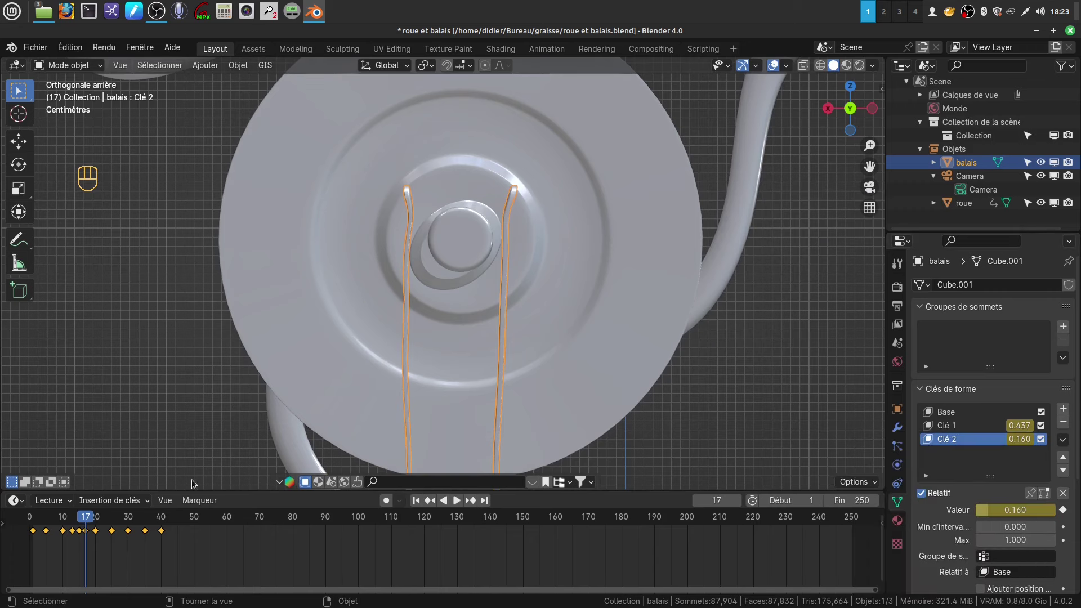
{"action": "left_click", "coordinate": [88, 521]}
{"action": "left_click", "coordinate": [94, 520]}
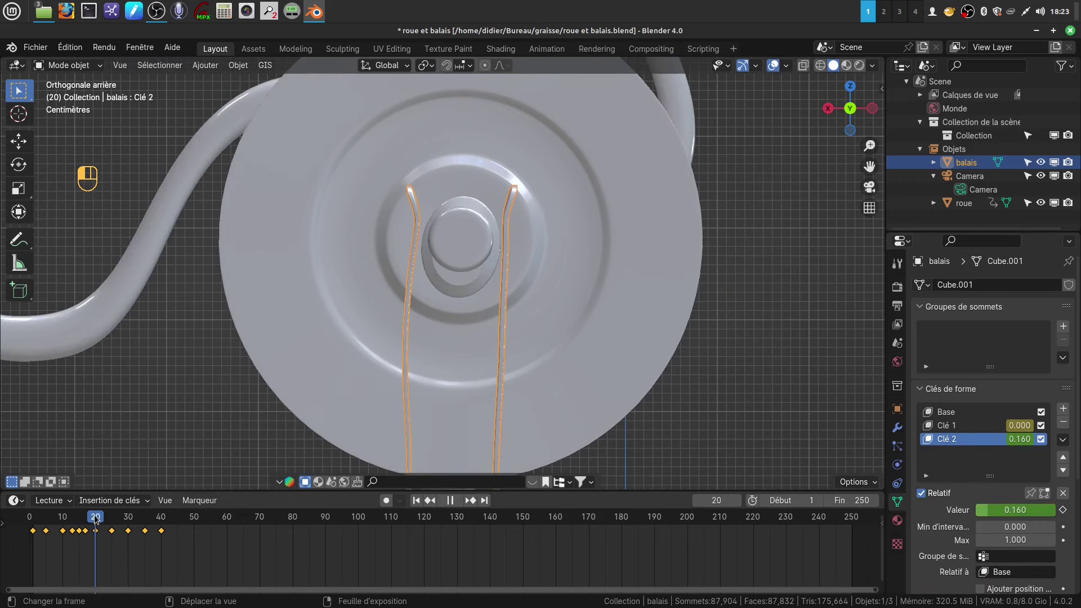
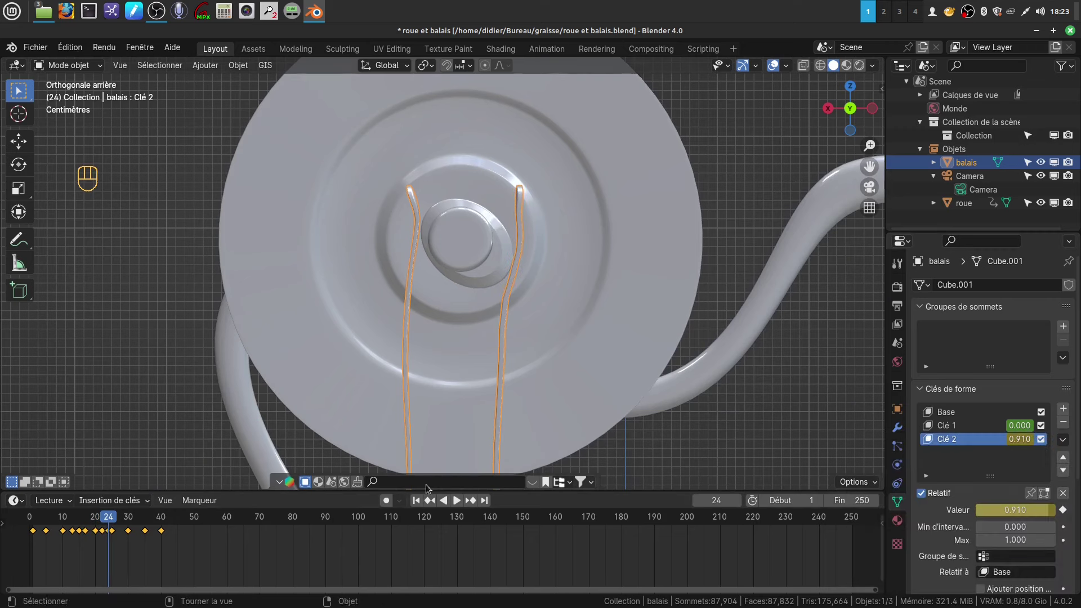
{"action": "left_click", "coordinate": [108, 520]}
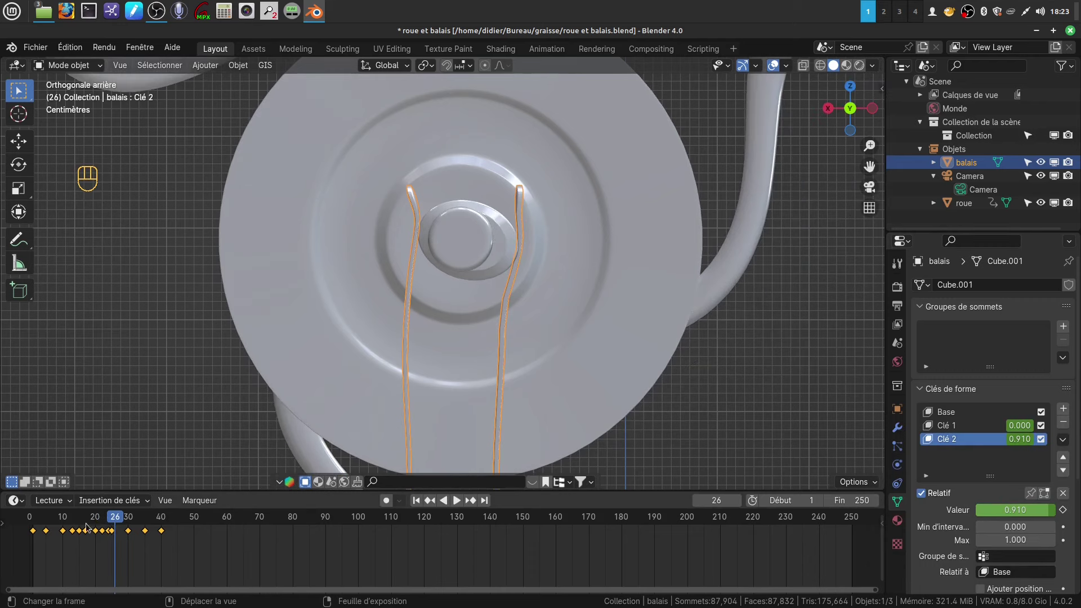
{"action": "left_click", "coordinate": [114, 518]}
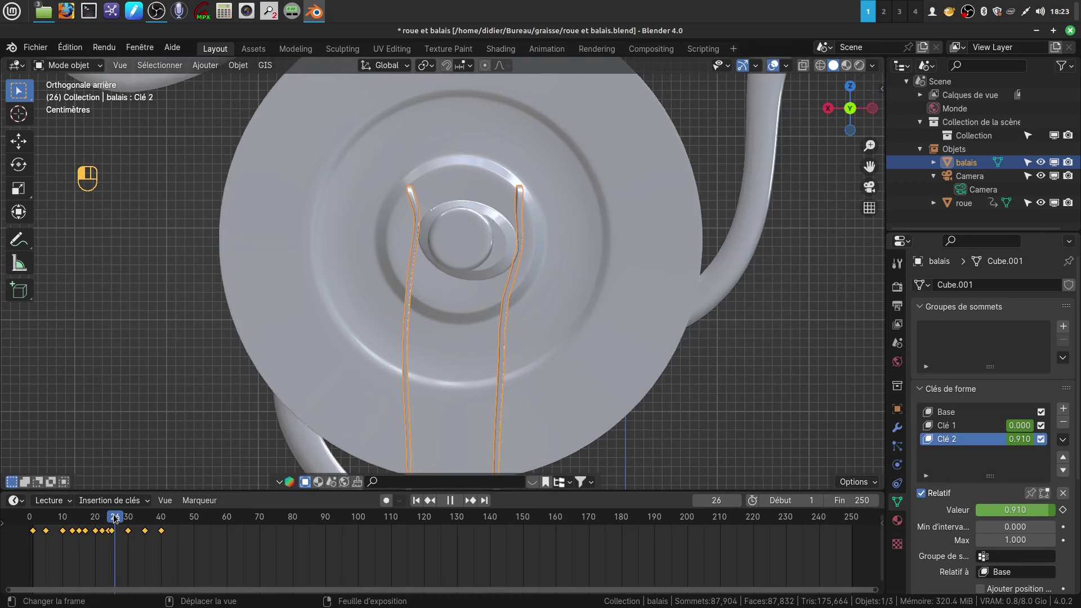
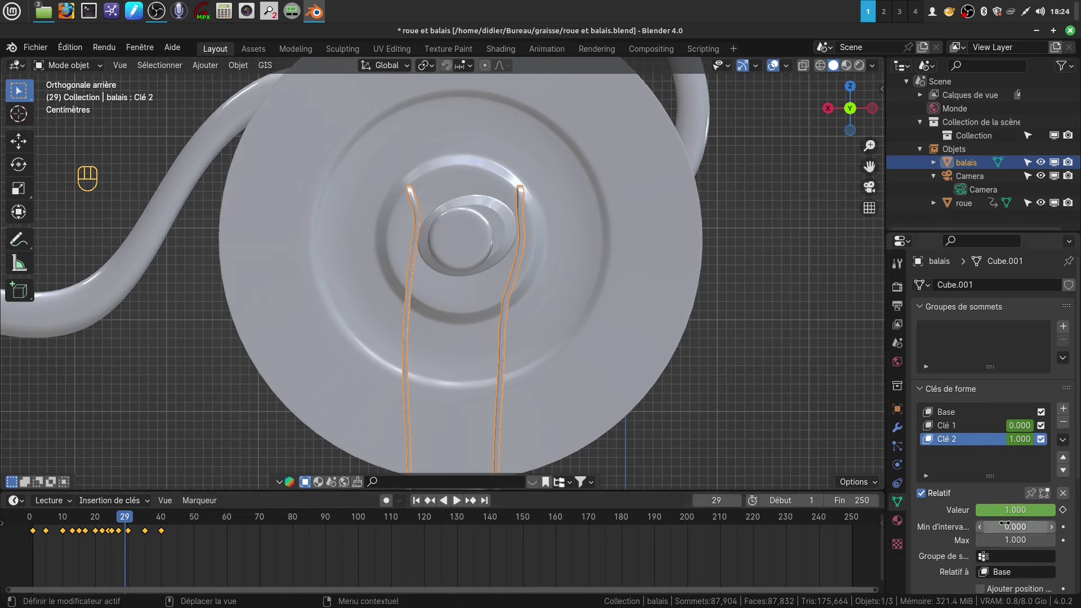
- Key Clé 2 at frames 31, 33, 37 and 40 to complete the flex cycle
{"action": "left_click_drag", "start_coordinate": [1002, 514], "coordinate": [139, 527]}
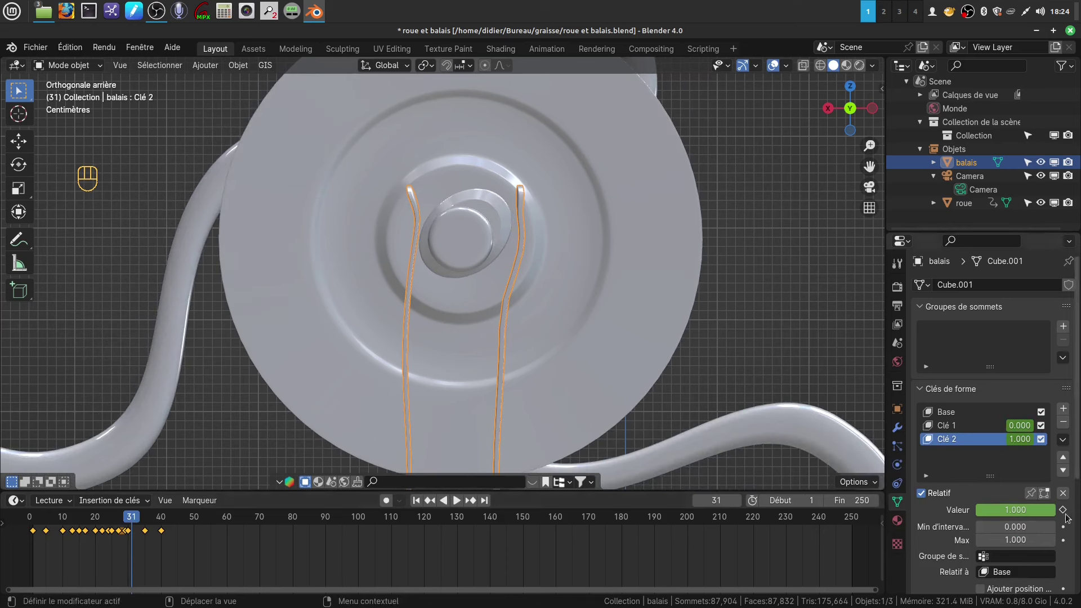
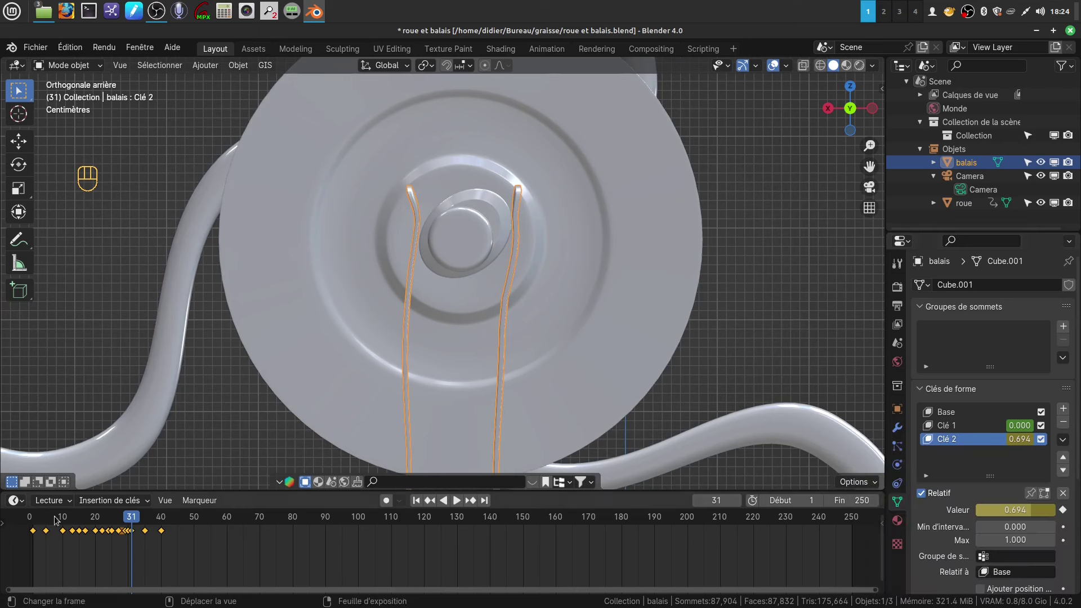
{"action": "left_click_drag", "start_coordinate": [132, 525], "coordinate": [141, 524]}
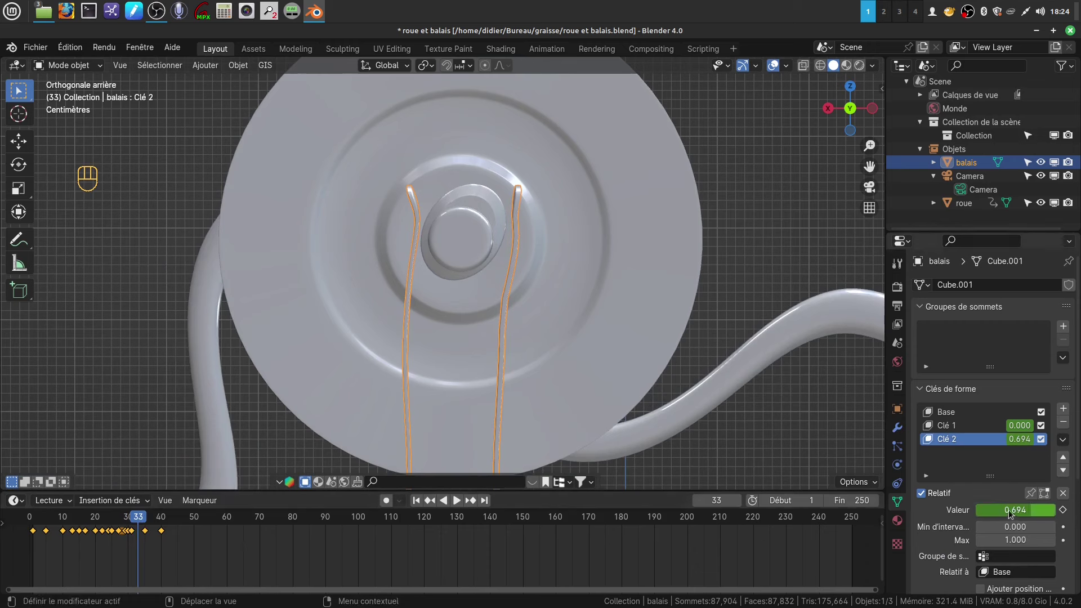
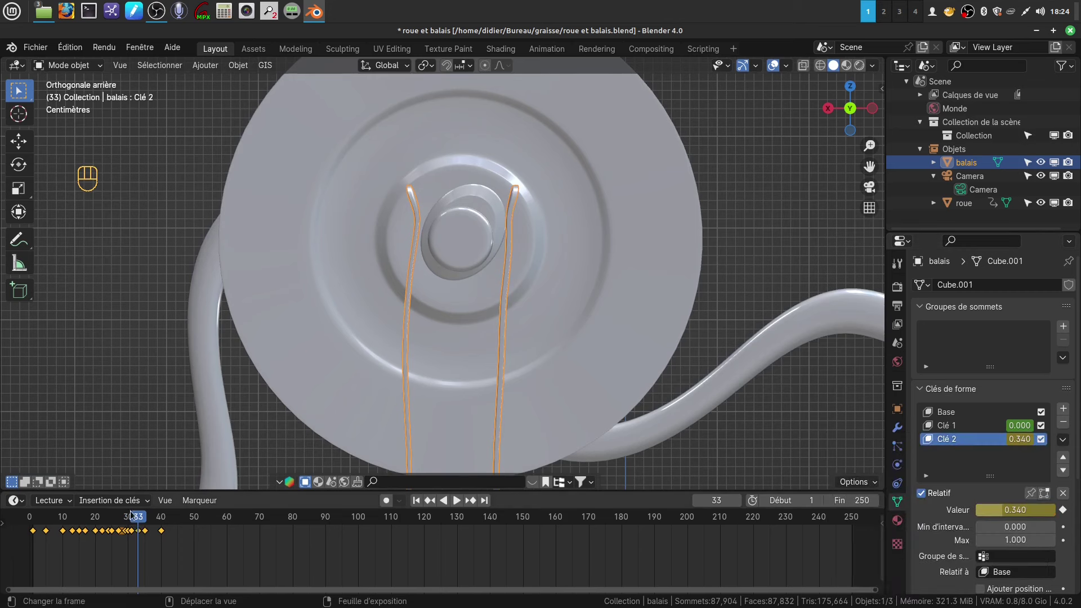
{"action": "left_click", "coordinate": [142, 520]}
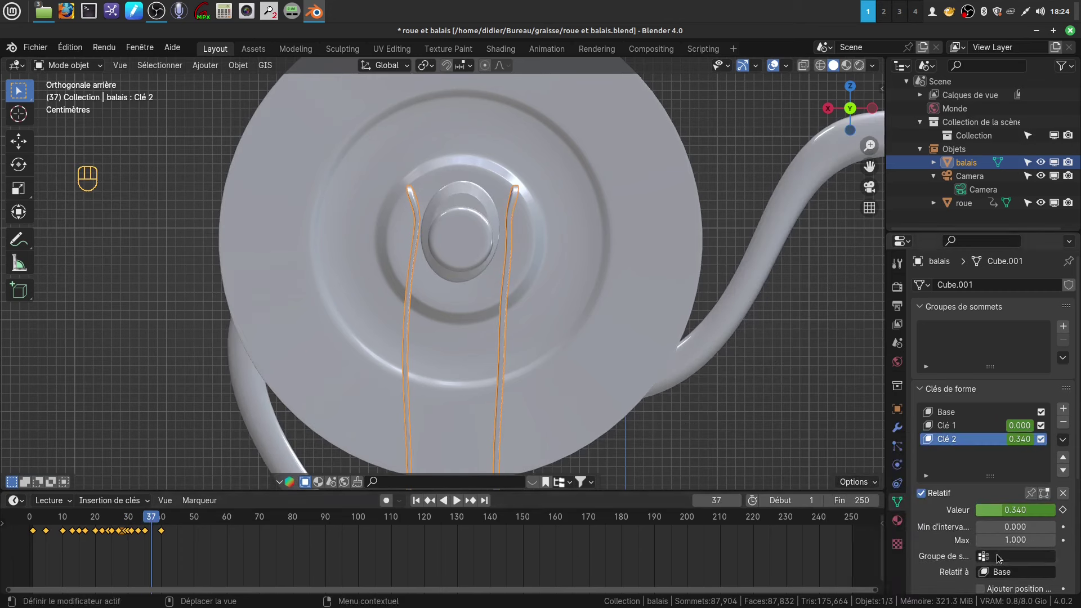
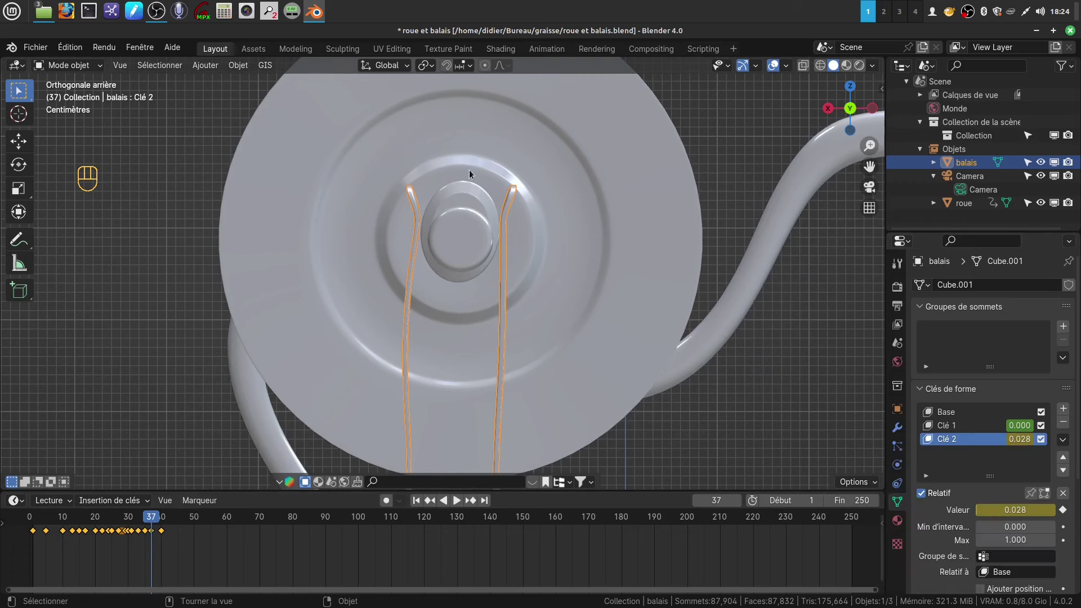
{"action": "left_click", "coordinate": [153, 519]}
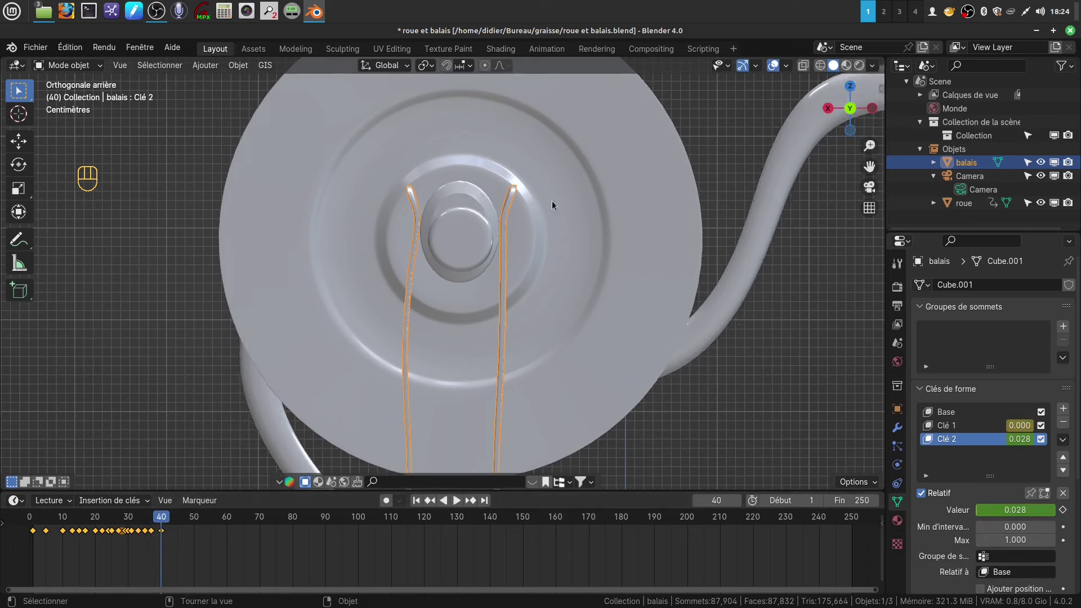
{"action": "left_click_drag", "start_coordinate": [1020, 515], "coordinate": [892, 462]}
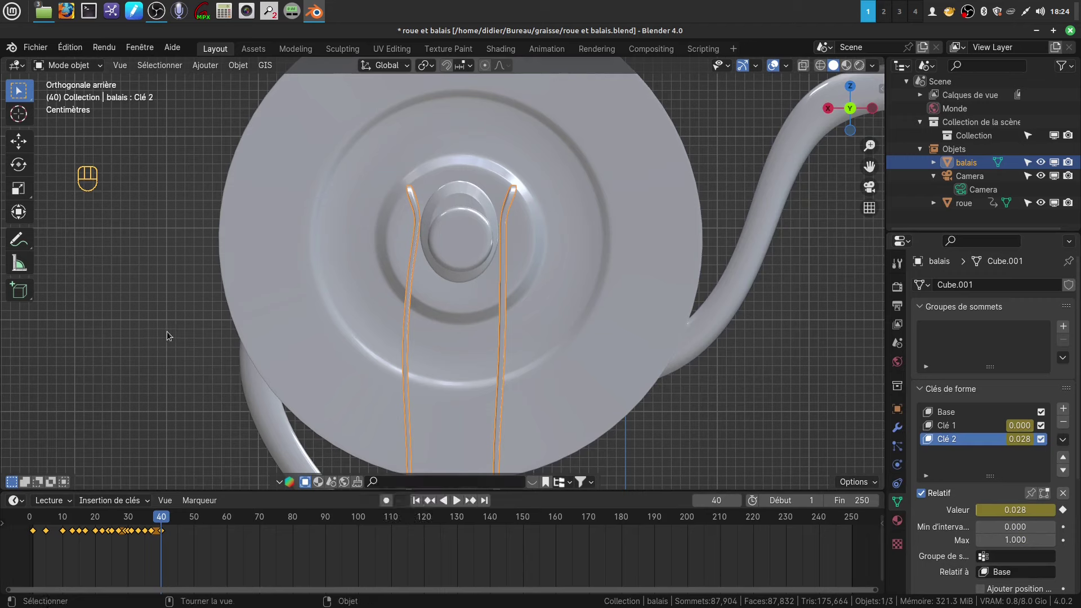
- Return the playhead to frame 1 and clear the selection
{"action": "left_click_drag", "start_coordinate": [164, 518], "coordinate": [65, 521]}
{"action": "left_click_drag", "start_coordinate": [72, 521], "coordinate": [47, 522]}
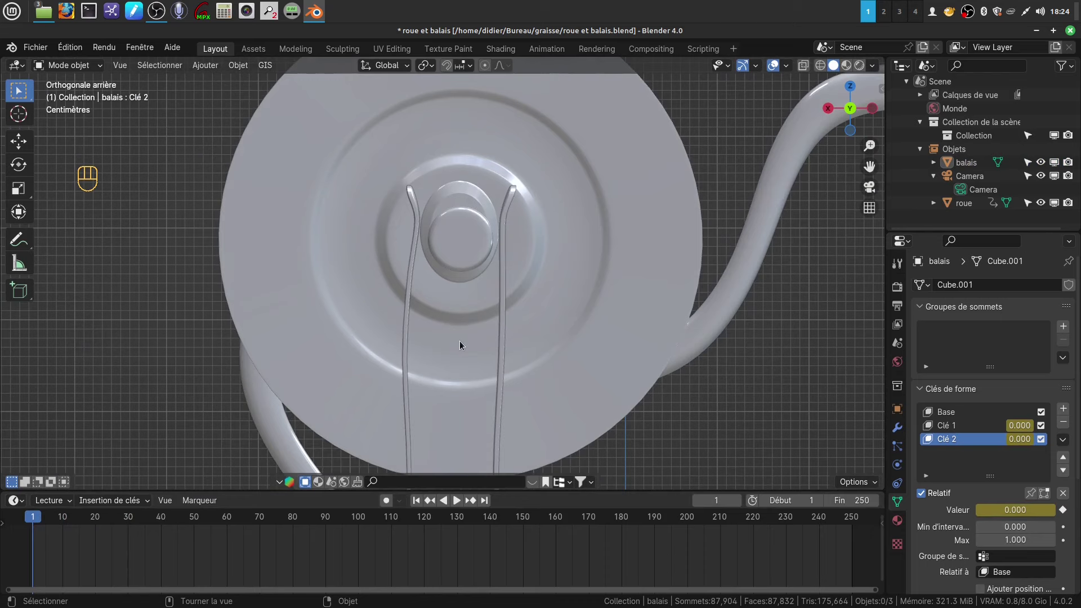
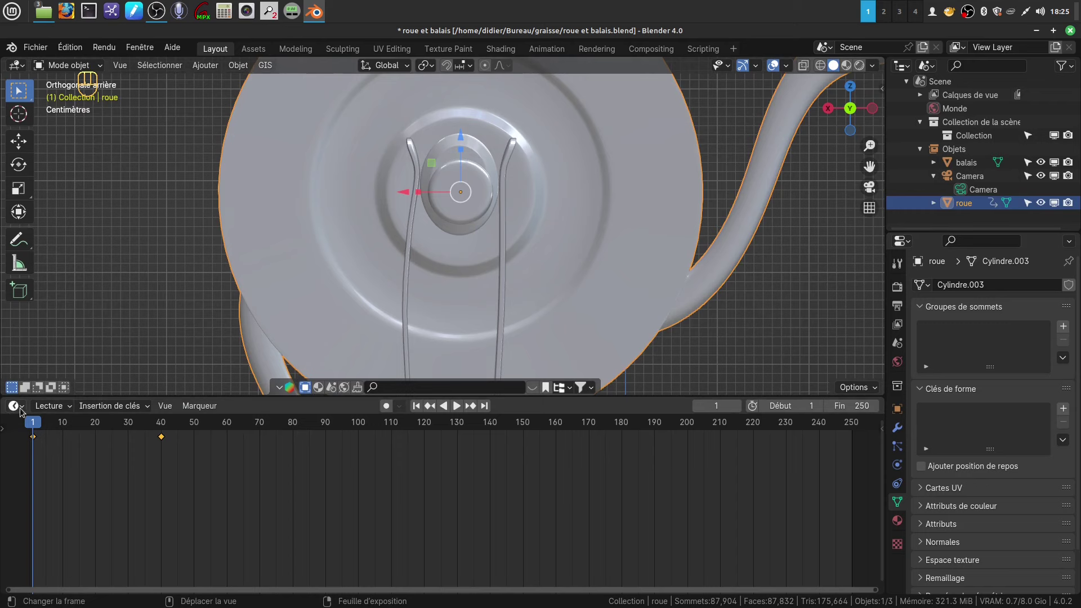
- In the Graph Editor, set the wheel's Y Rotation Euler curve to Constant interpolation
{"action": "left_click_drag", "start_coordinate": [23, 408], "coordinate": [241, 474]}
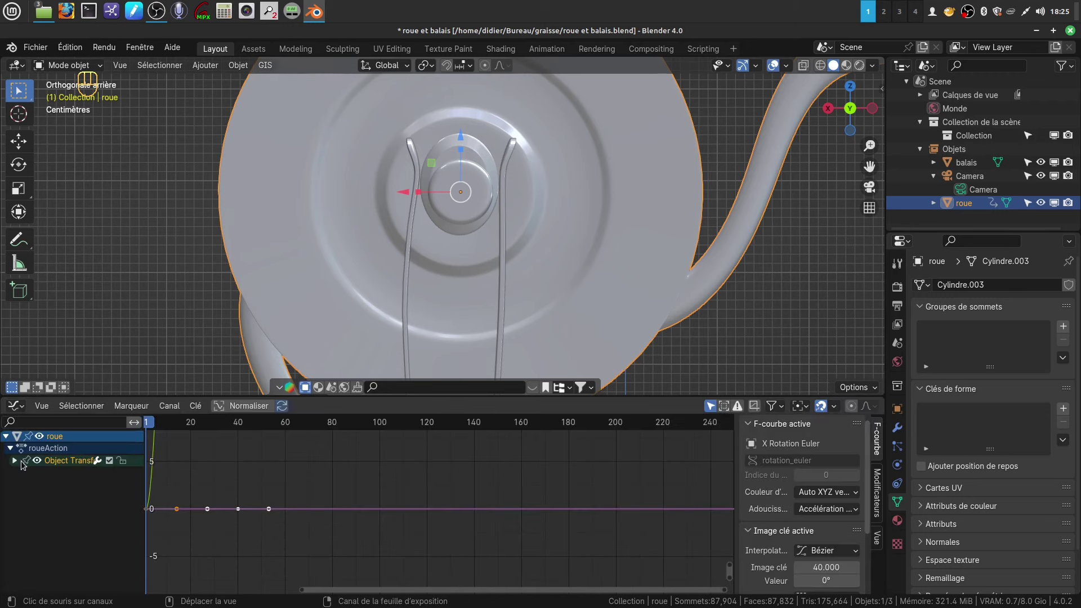
{"action": "left_click", "coordinate": [15, 465]}
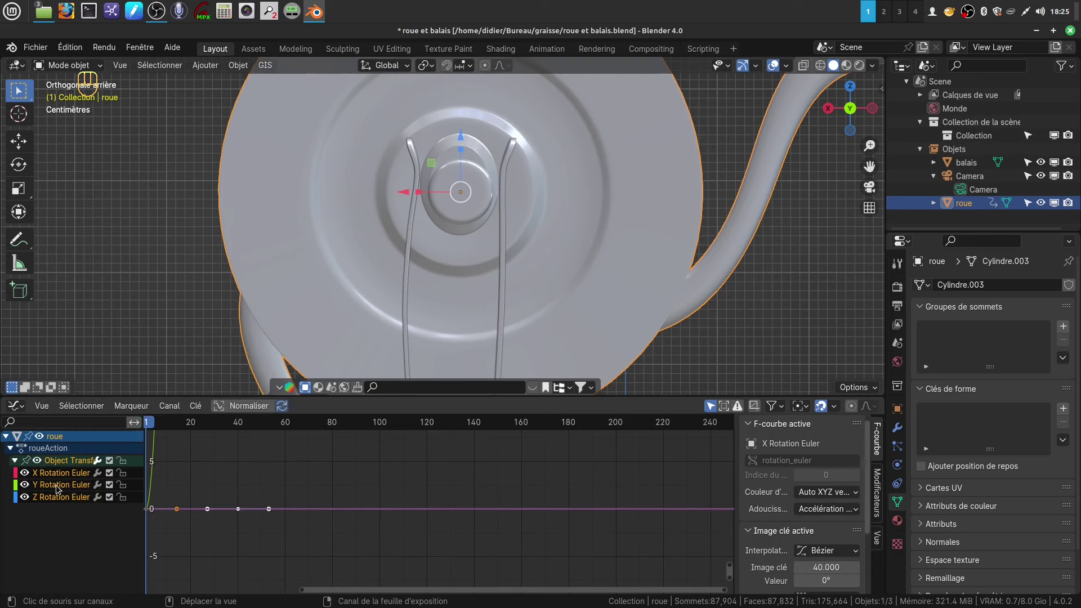
{"action": "left_click", "coordinate": [58, 490]}
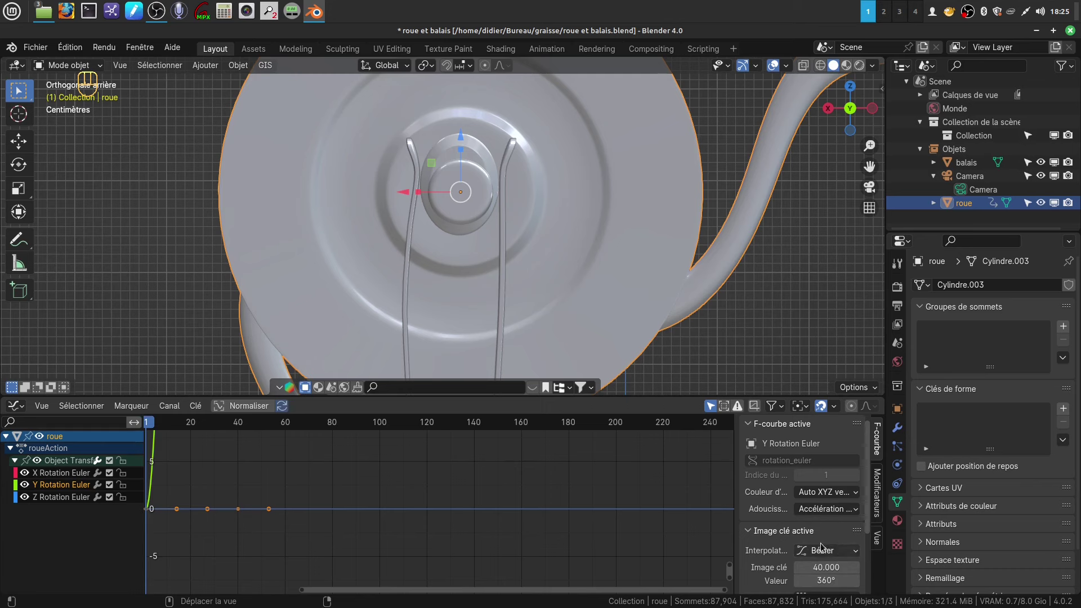
{"action": "left_click_drag", "start_coordinate": [859, 556], "coordinate": [606, 452]}
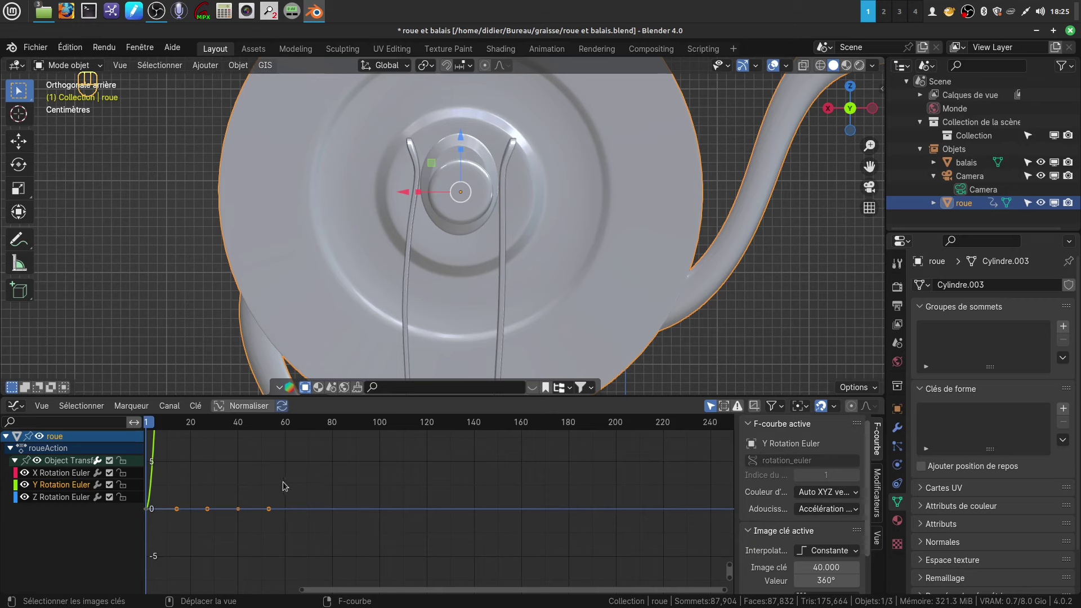
- Add a Cycles modifier so the wheel's 40-frame Y rotation repeats endlessly
{"action": "left_click_drag", "start_coordinate": [150, 427], "coordinate": [729, 430]}
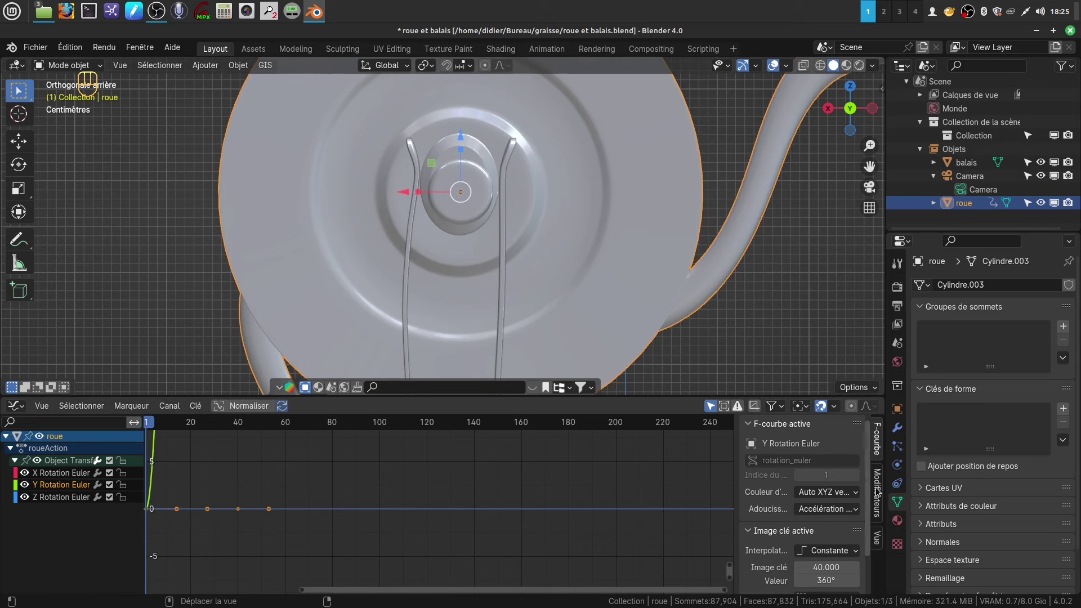
{"action": "left_click", "coordinate": [877, 491]}
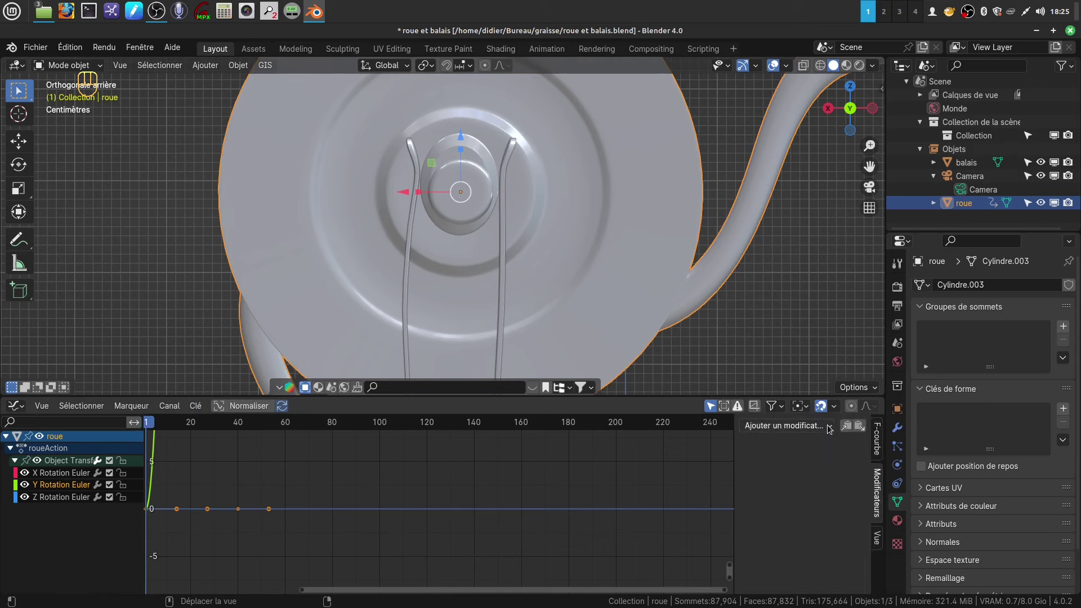
{"action": "left_click_drag", "start_coordinate": [830, 428], "coordinate": [784, 489]}
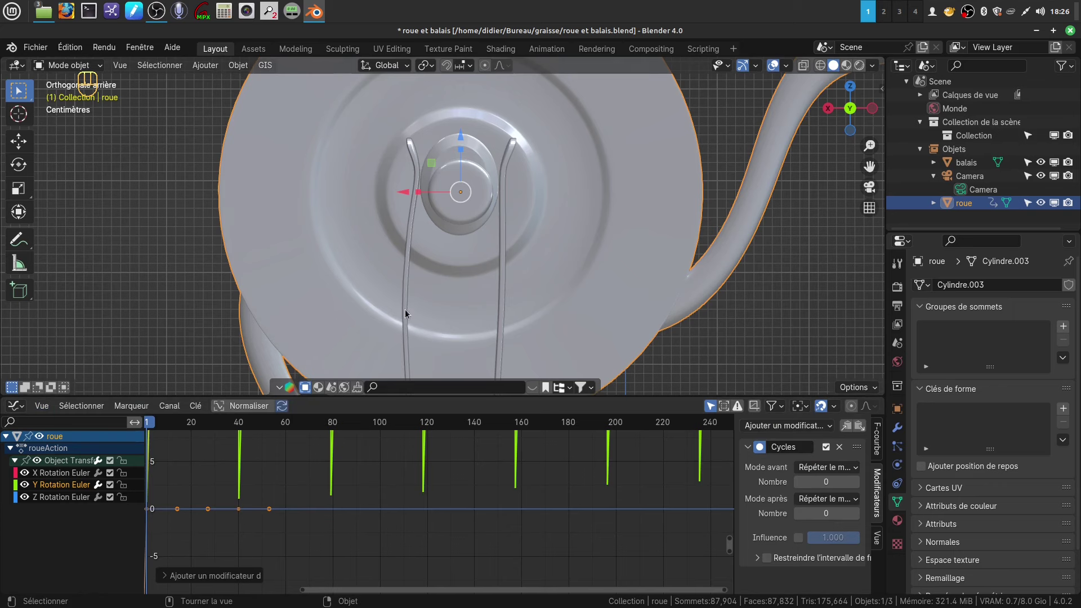
- Select the balais brush and show its Clé 1 Valeur curve settings in the Graph Editor
{"action": "left_click", "coordinate": [410, 310]}
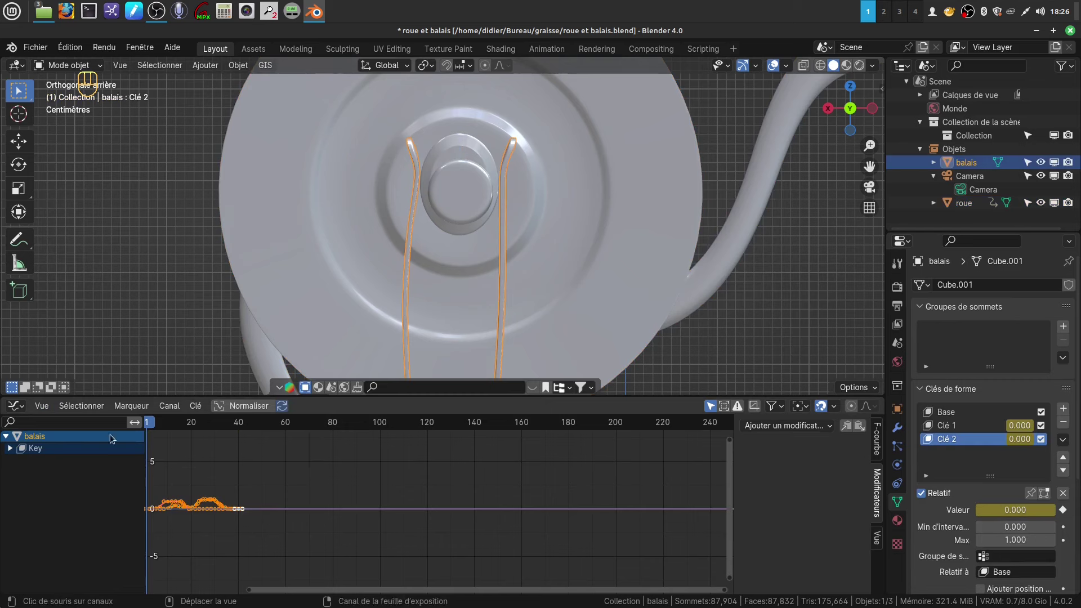
{"action": "left_click", "coordinate": [10, 448]}
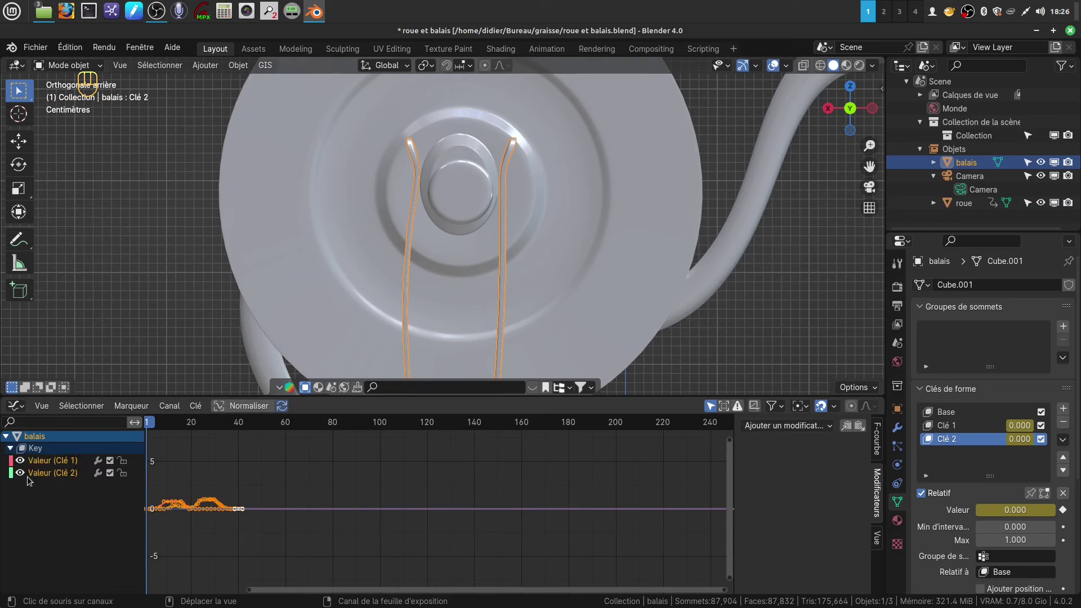
{"action": "left_click", "coordinate": [44, 463]}
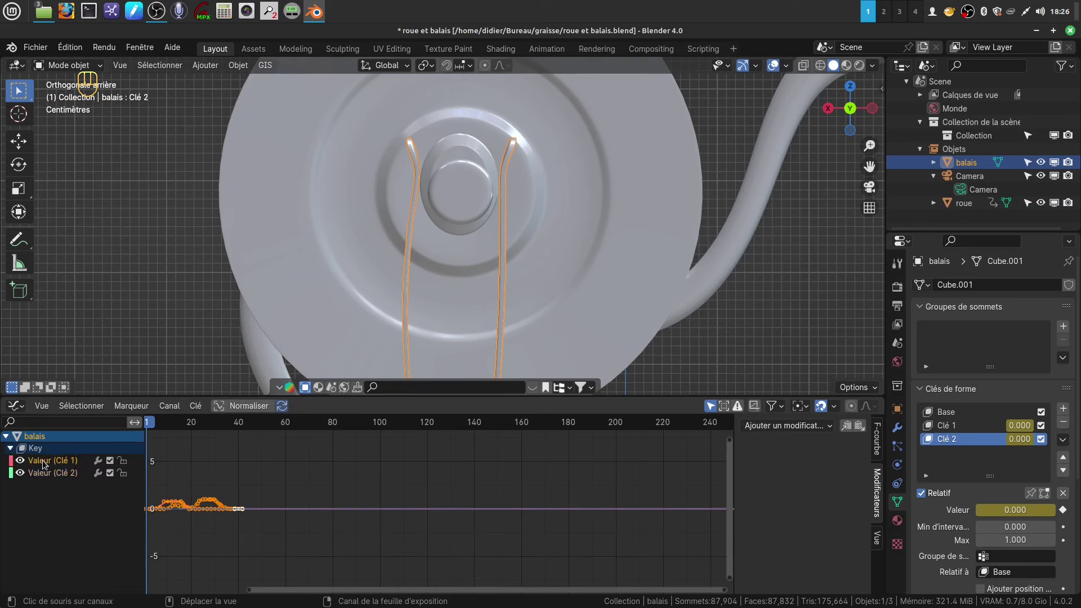
{"action": "left_click", "coordinate": [881, 443]}
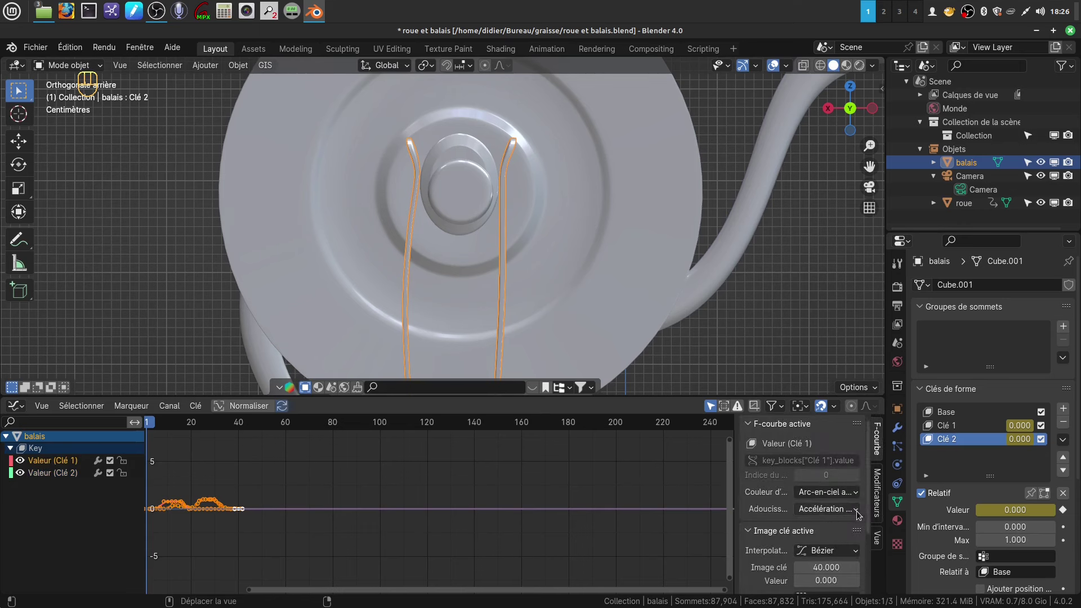
{"action": "left_click_drag", "start_coordinate": [861, 554], "coordinate": [610, 450]}
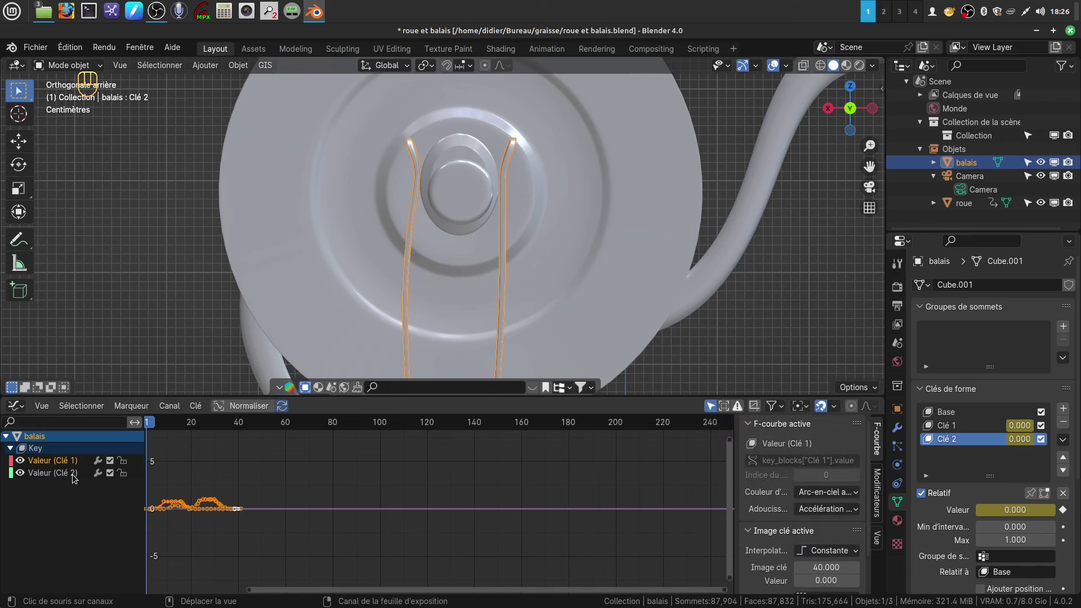
- Add Cycles modifiers to both Clé 2 and Clé 1 curves so the flexing repeats
{"action": "left_click", "coordinate": [76, 476]}
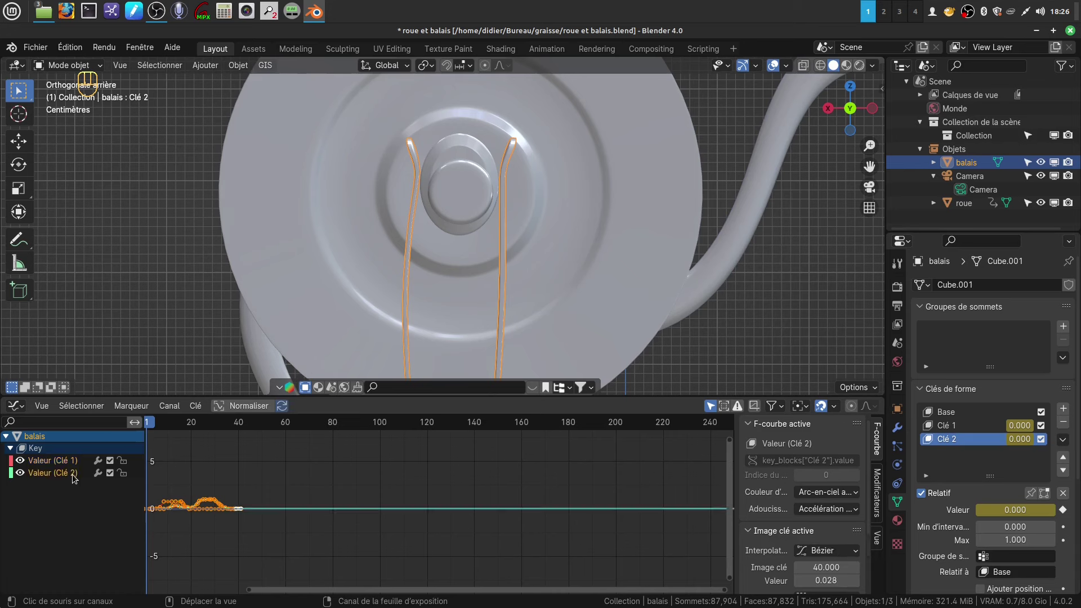
{"action": "left_click", "coordinate": [80, 464]}
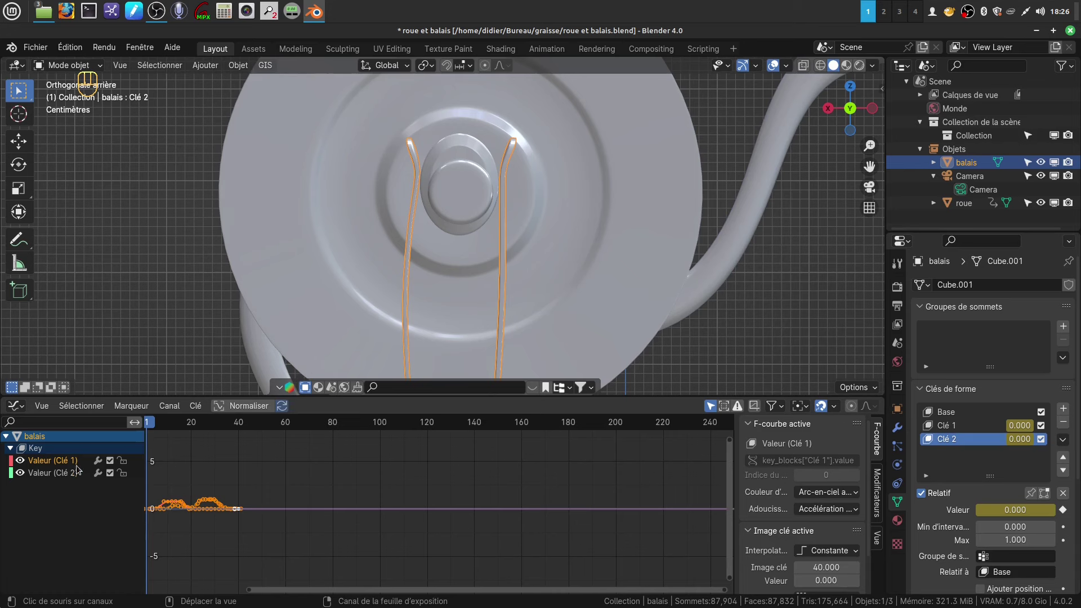
{"action": "left_click", "coordinate": [77, 473]}
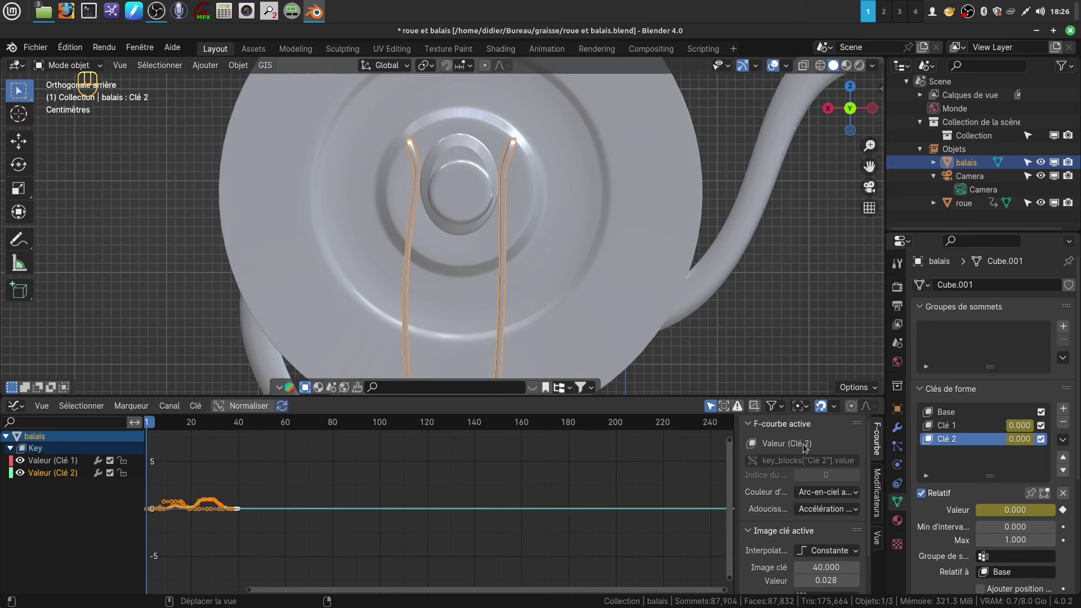
{"action": "left_click", "coordinate": [879, 487]}
{"action": "left_click_drag", "start_coordinate": [831, 432], "coordinate": [783, 490]}
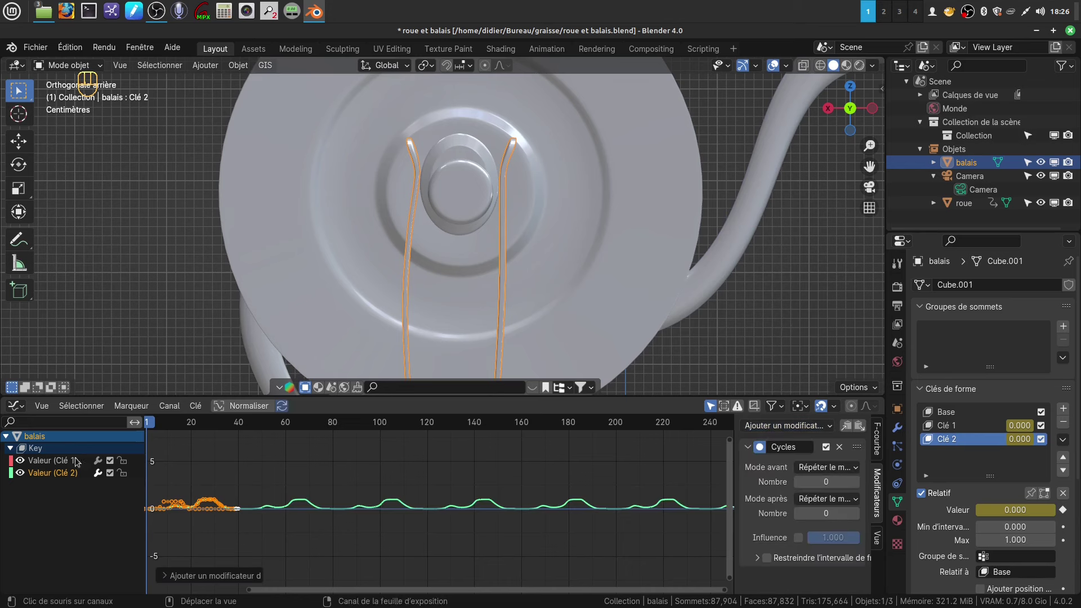
{"action": "left_click", "coordinate": [56, 464]}
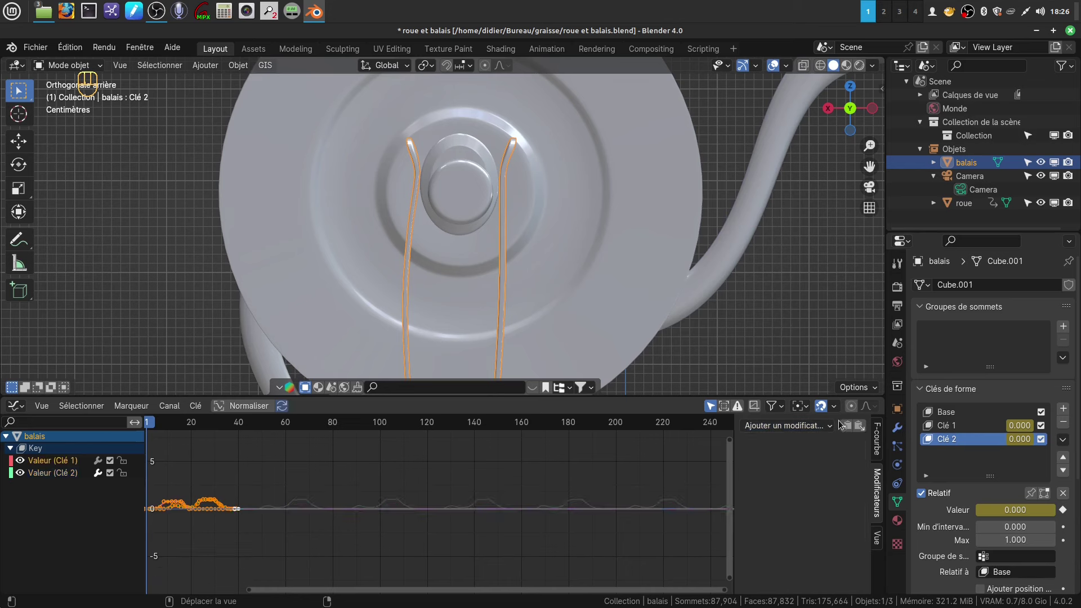
{"action": "left_click_drag", "start_coordinate": [832, 434], "coordinate": [795, 488]}
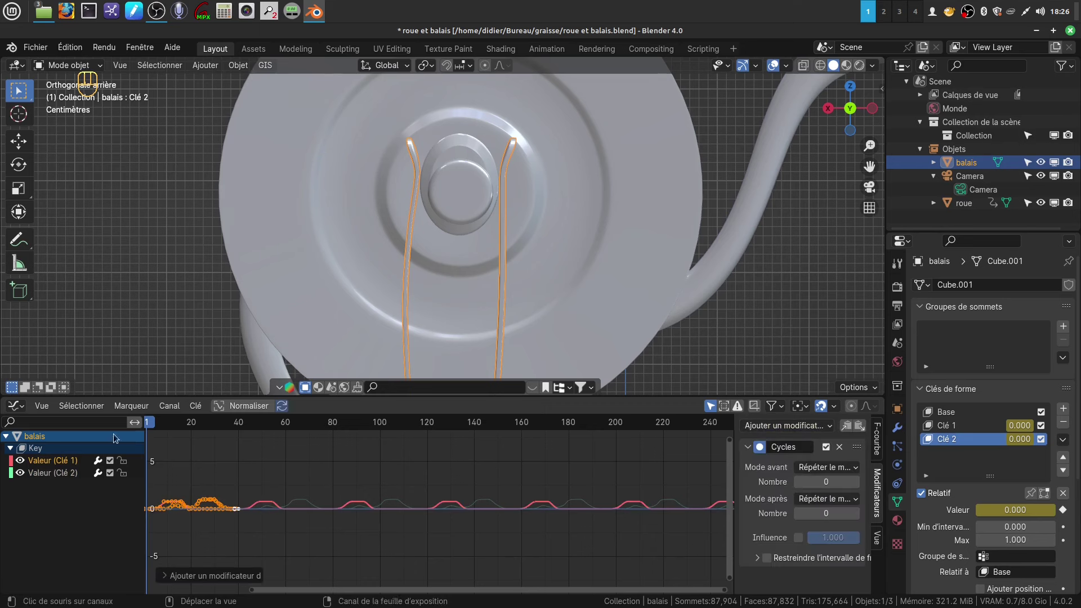
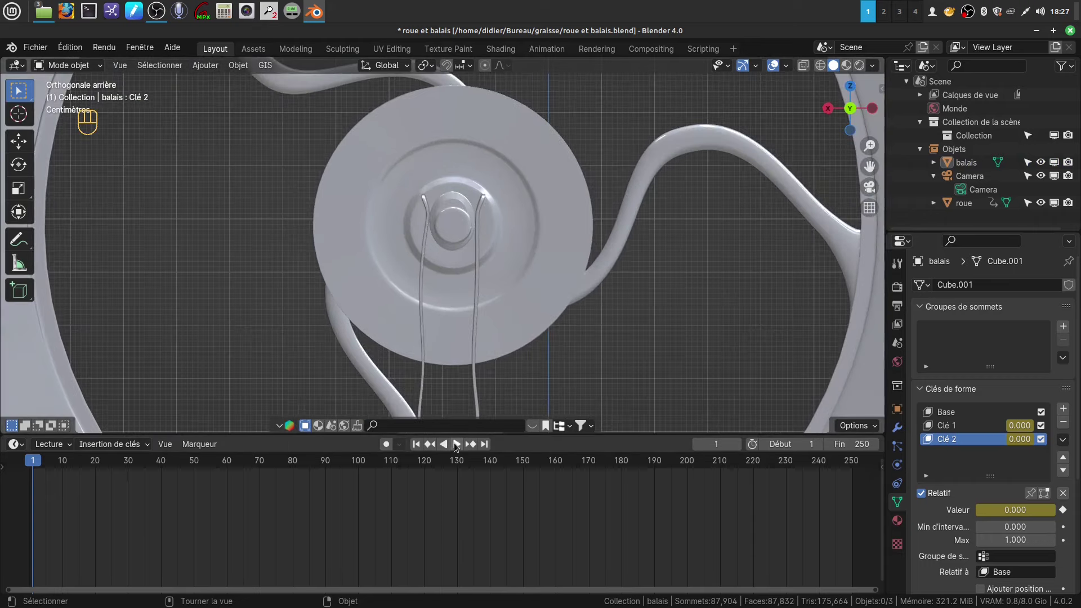
- Play the looping animation past frame 1000 and orbit around the wheel, axle and brush to watch it
{"action": "left_click", "coordinate": [456, 445]}
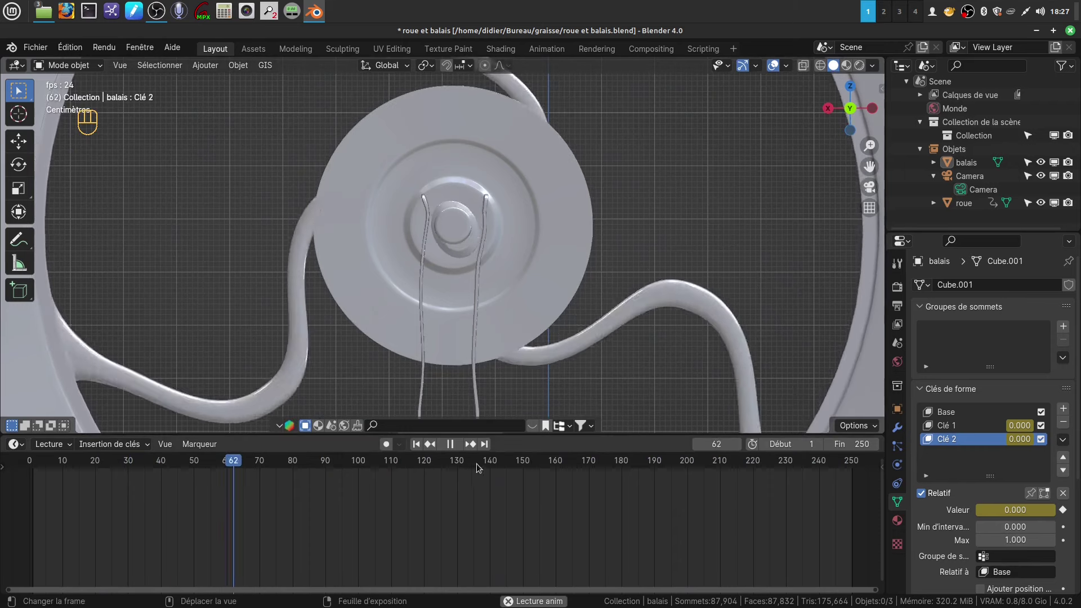
{"action": "left_click", "coordinate": [455, 449]}
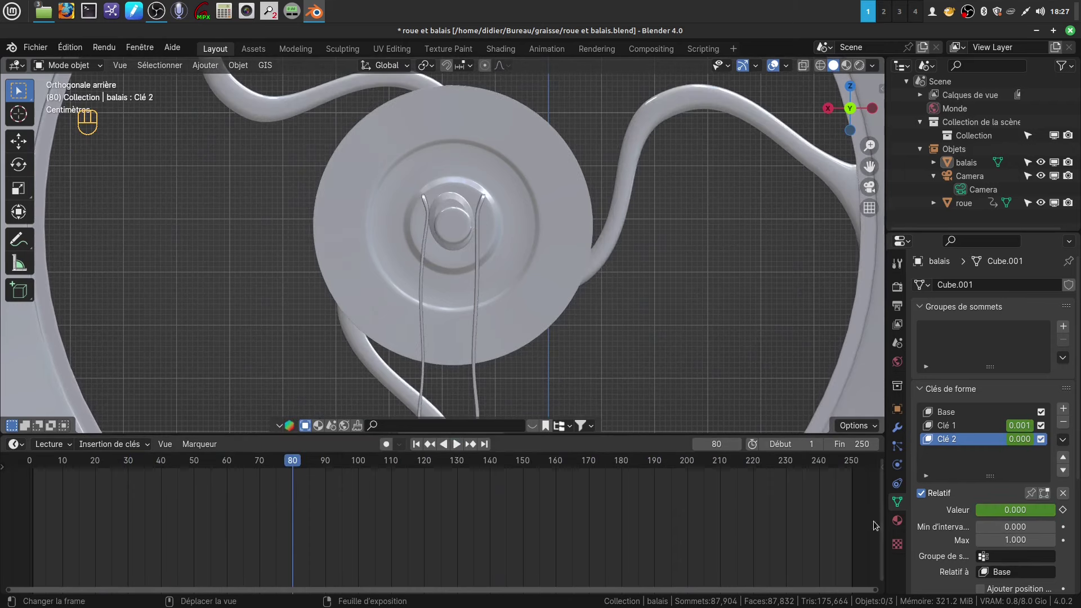
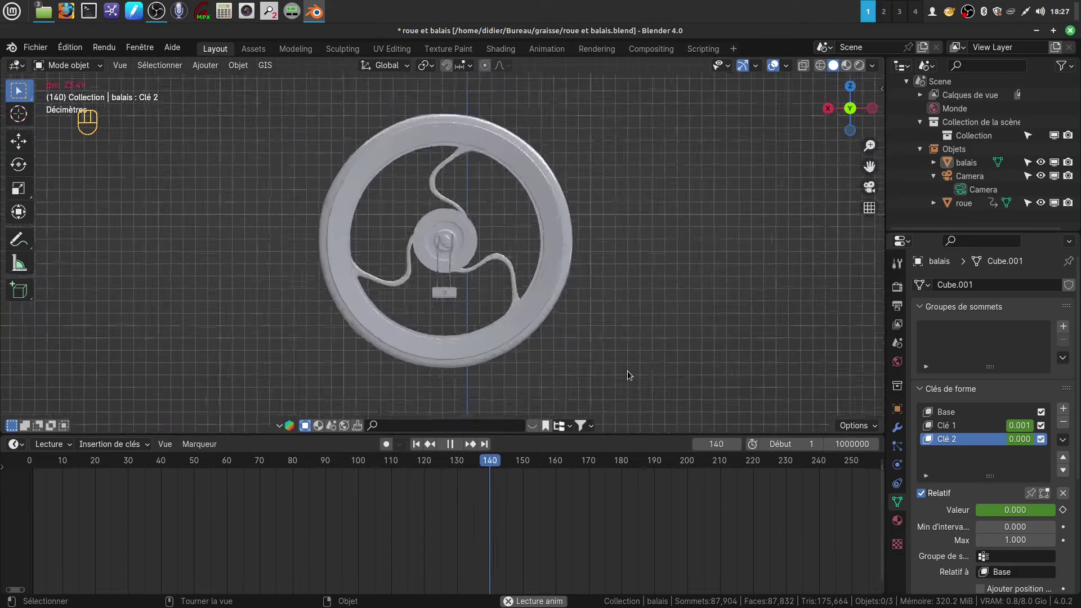
{"action": "left_click_drag", "start_coordinate": [631, 334], "coordinate": [675, 330]}
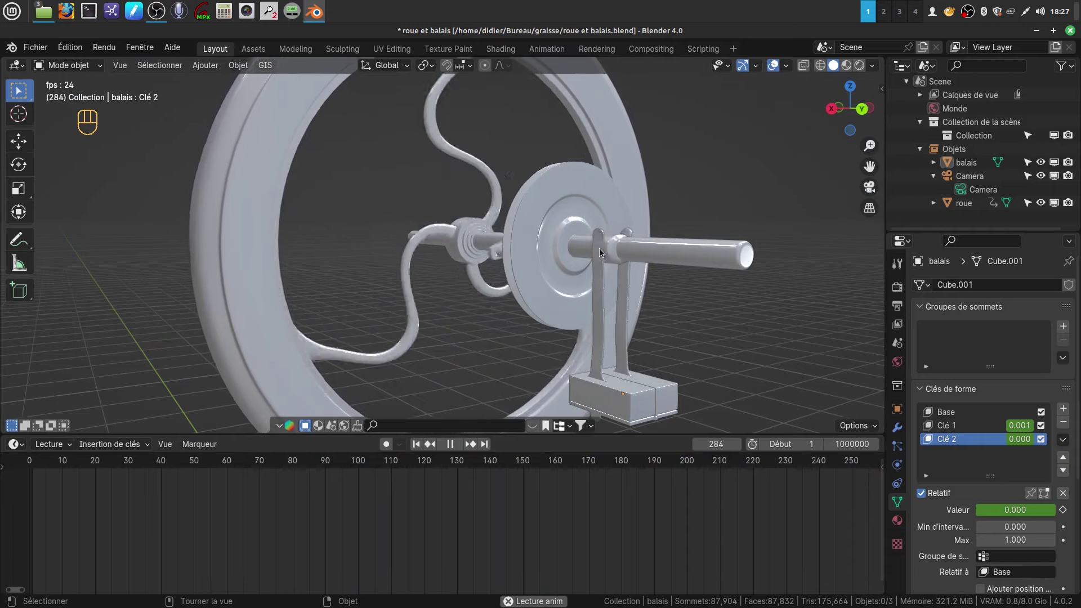
{"action": "left_click_drag", "start_coordinate": [637, 283], "coordinate": [580, 290]}
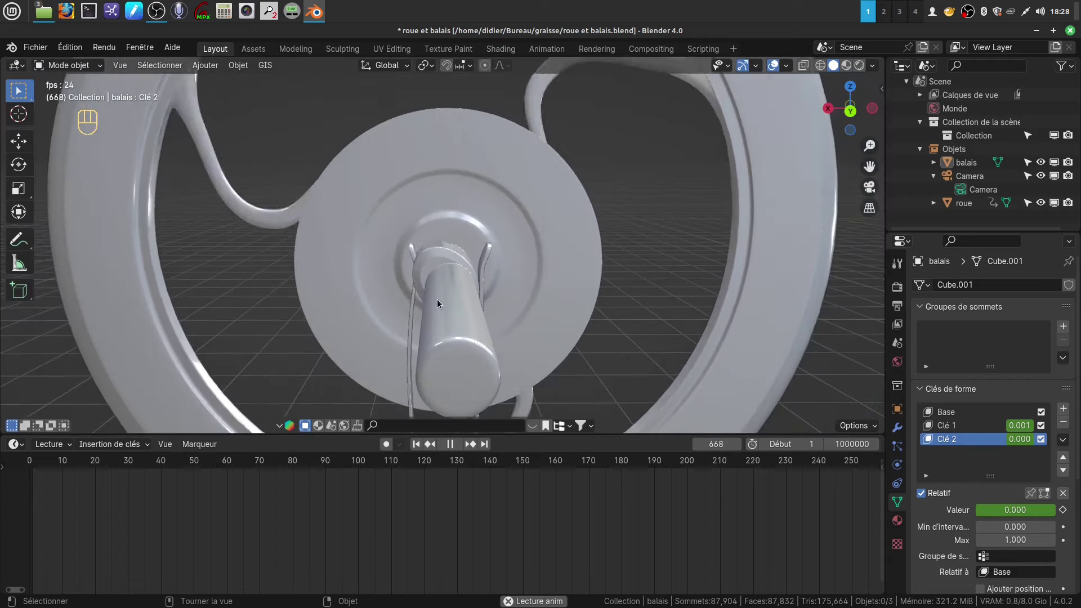
{"action": "left_click_drag", "start_coordinate": [528, 308], "coordinate": [483, 289]}
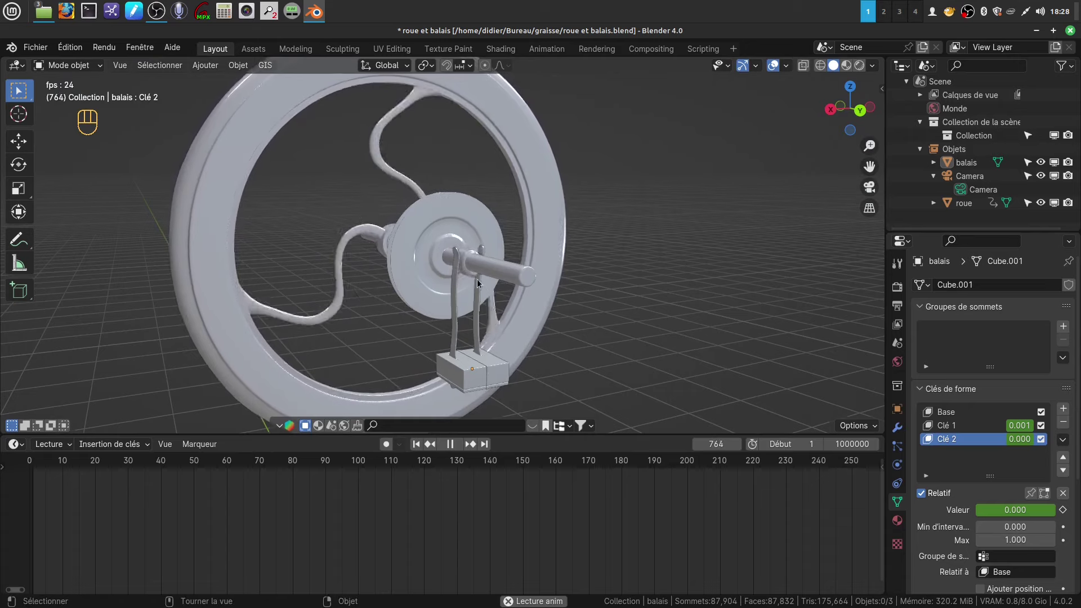
{"action": "left_click_drag", "start_coordinate": [454, 285], "coordinate": [353, 281]}
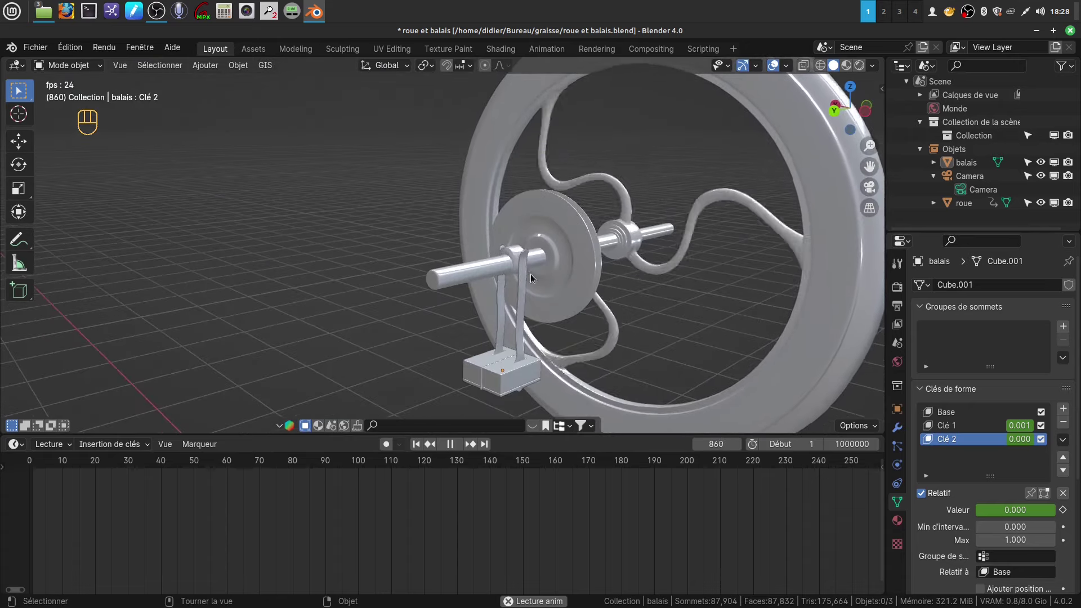
{"action": "left_click_drag", "start_coordinate": [468, 306], "coordinate": [496, 346]}
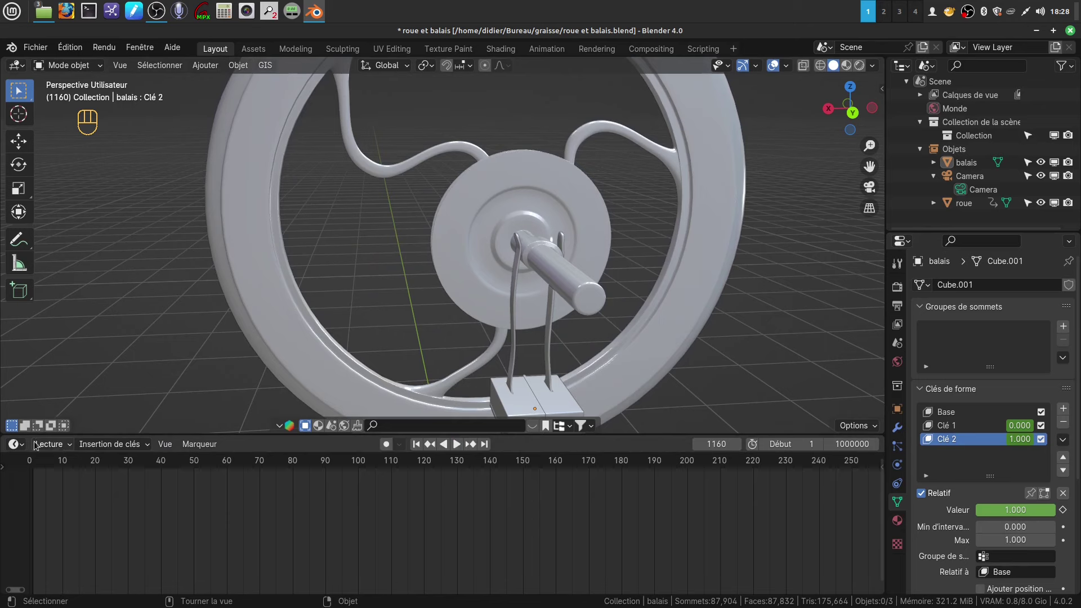
- With Clé 1 active on balais, move the wire-tip vertices in Edit Mode and return to object mode
{"action": "left_click", "coordinate": [27, 450]}
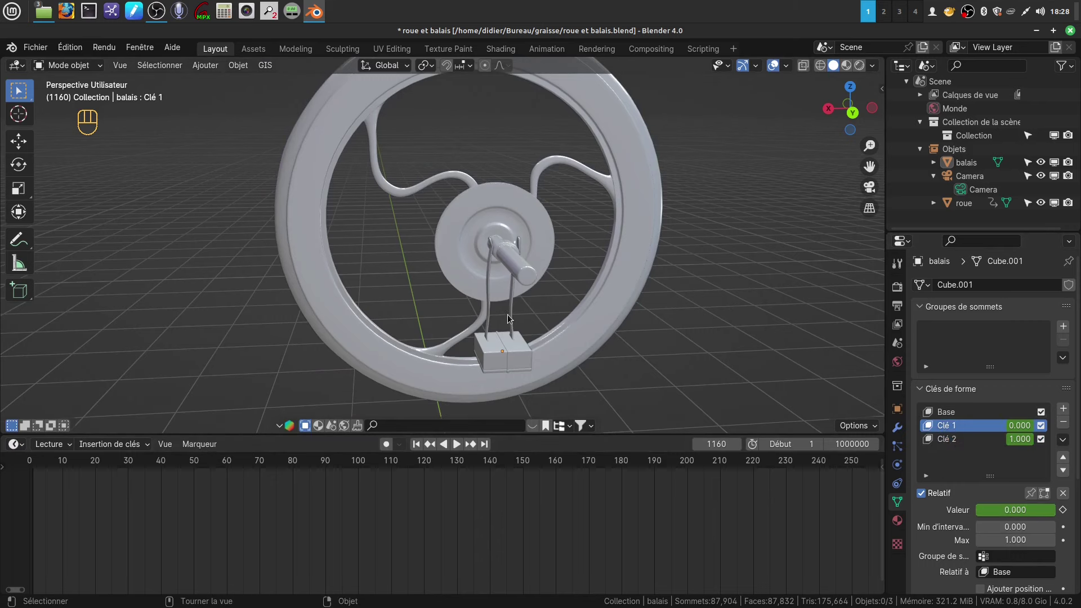
{"action": "left_click", "coordinate": [513, 318]}
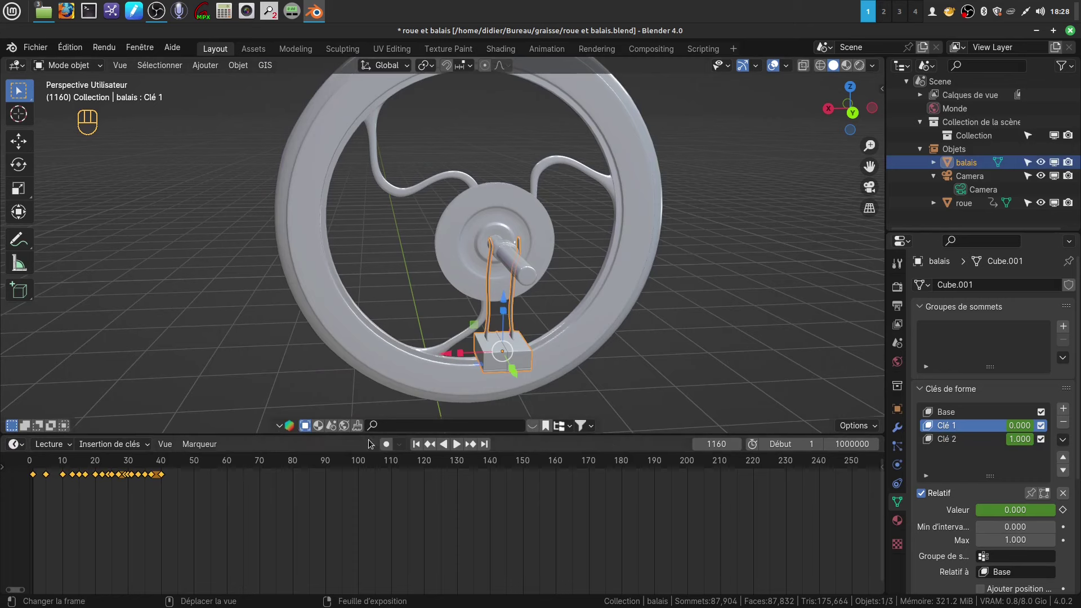
{"action": "left_click_drag", "start_coordinate": [646, 325], "coordinate": [627, 323]}
{"action": "middle_click", "coordinate": [627, 314]}
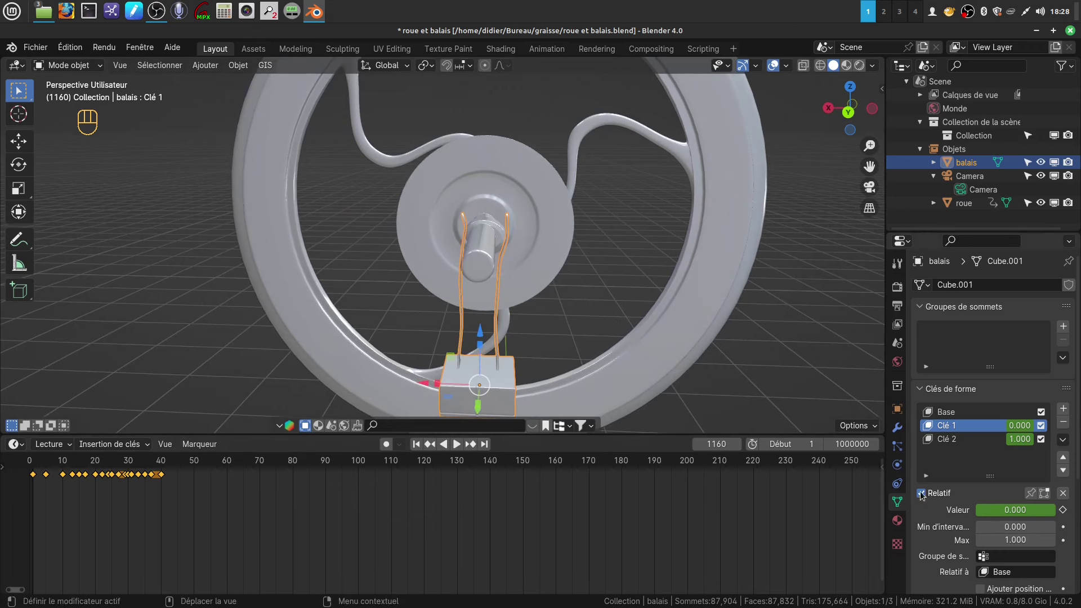
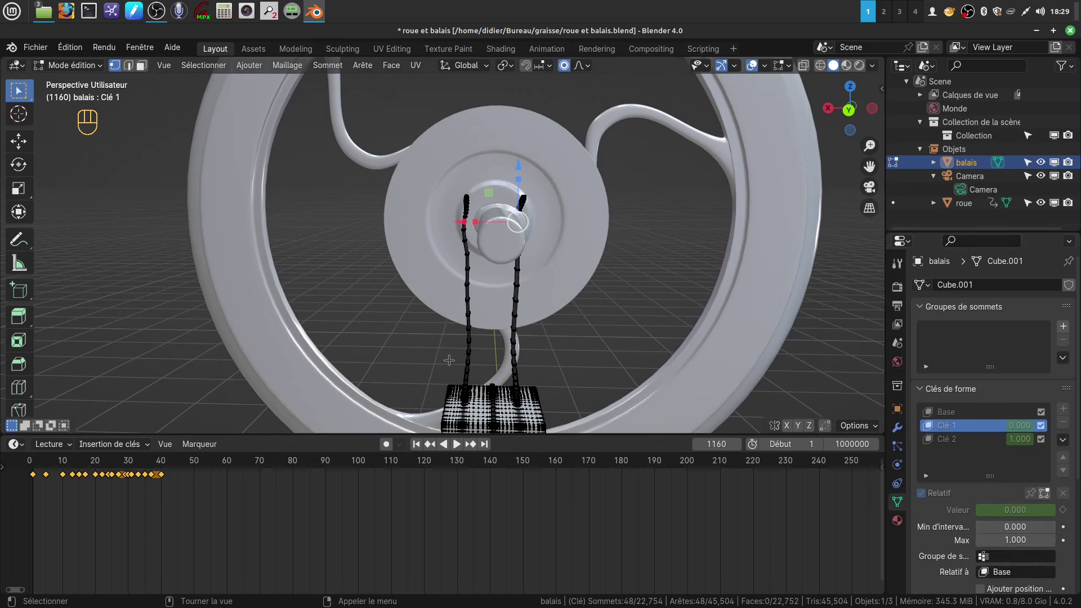
{"action": "key", "text": "Tab"}
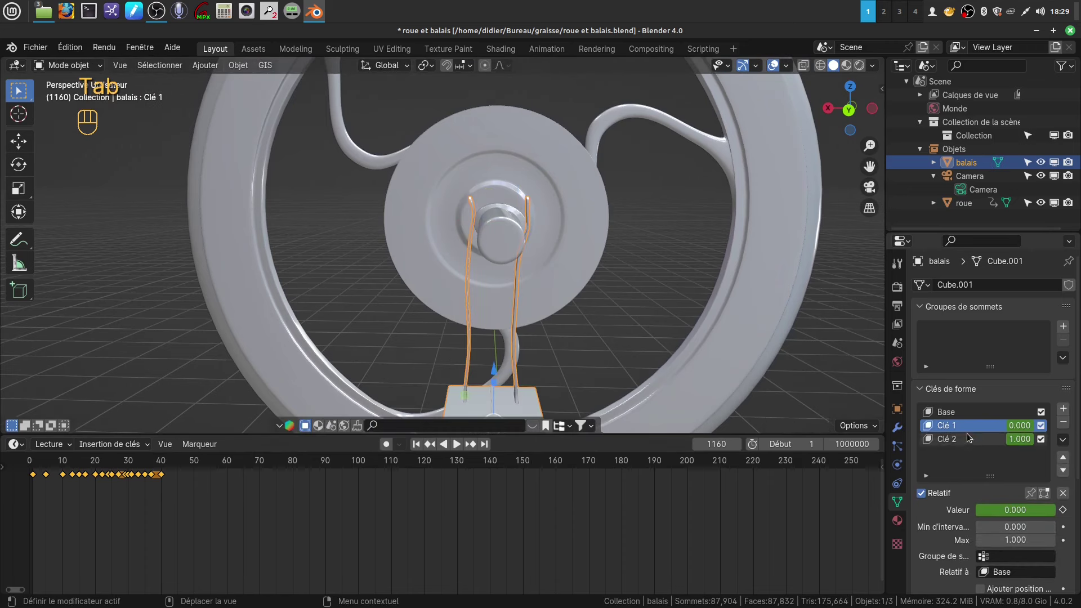
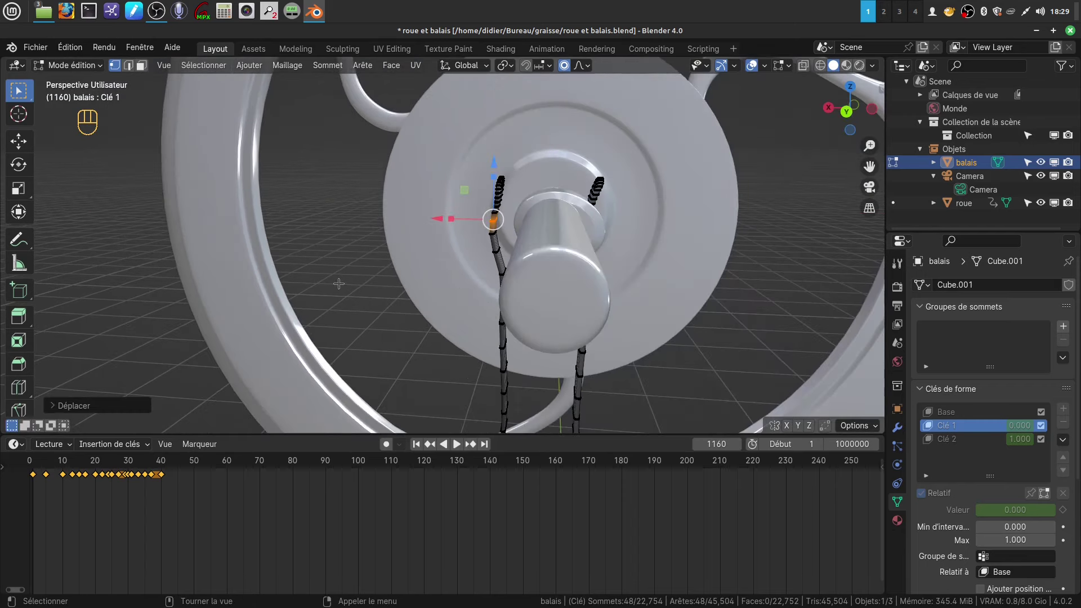
{"action": "key", "text": "Tab"}
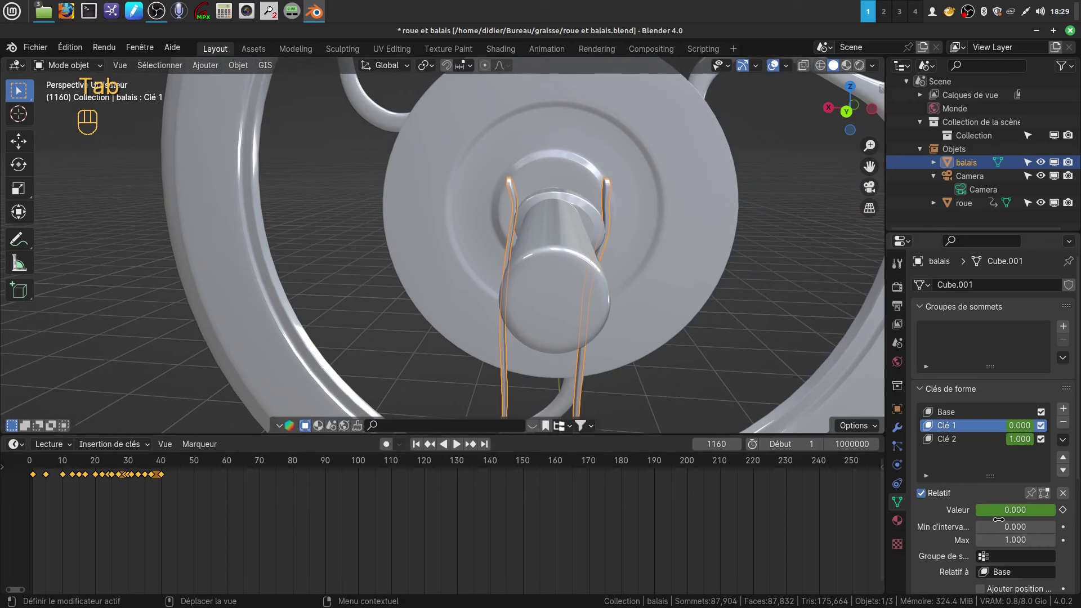
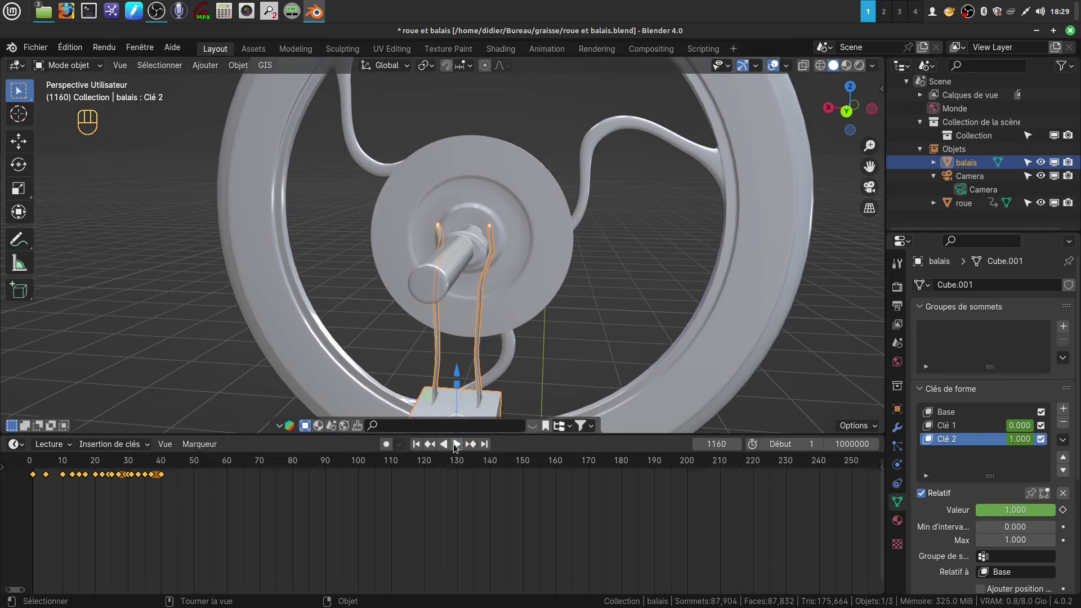
- Play the animation while orbiting to check the brush wires, stop at frame 1559 and select the roue wheel
{"action": "left_click_drag", "start_coordinate": [456, 450], "coordinate": [506, 361]}
{"action": "left_click", "coordinate": [564, 326]}
{"action": "left_click_drag", "start_coordinate": [567, 327], "coordinate": [574, 328]}
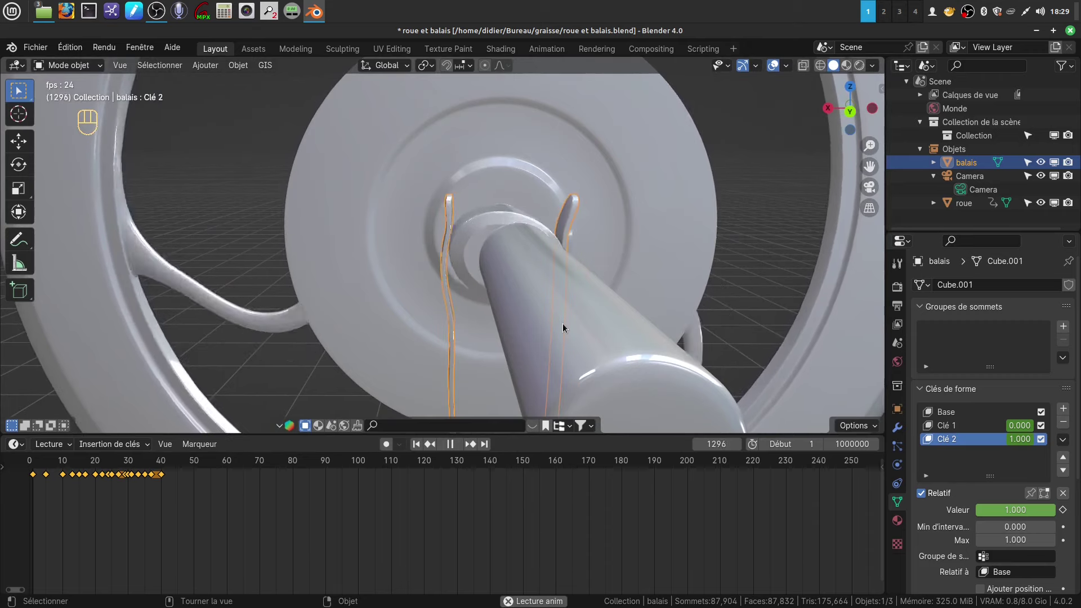
{"action": "left_click_drag", "start_coordinate": [562, 329], "coordinate": [508, 328]}
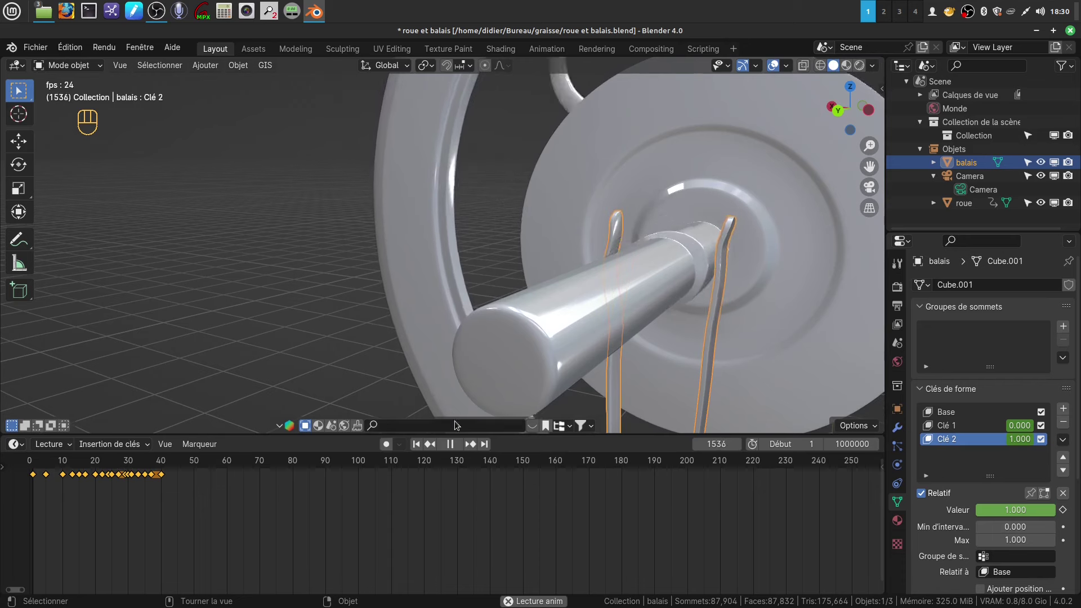
{"action": "left_click", "coordinate": [452, 446]}
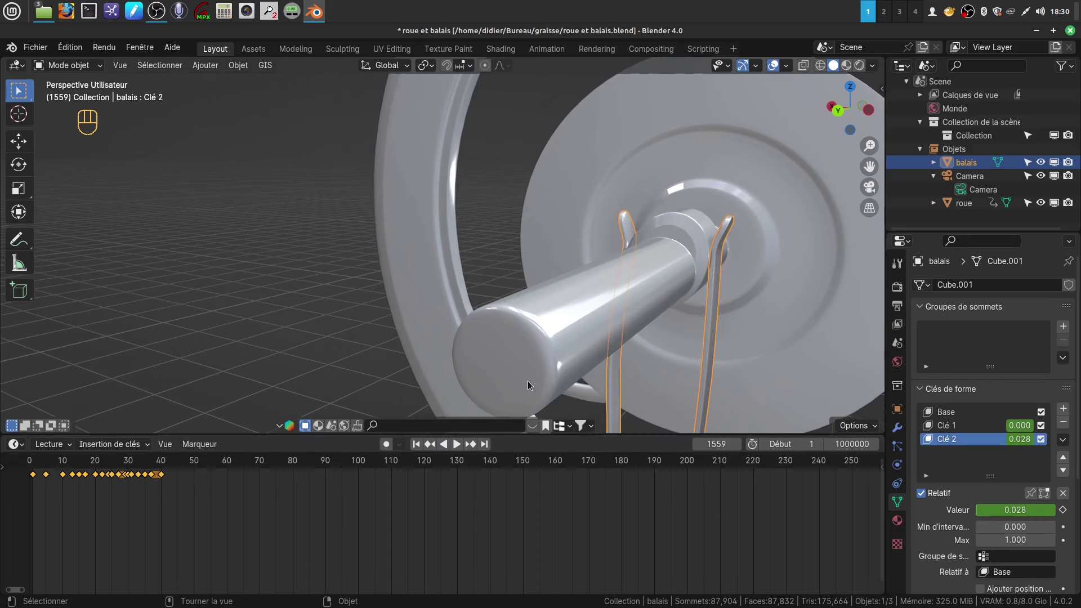
{"action": "left_click_drag", "start_coordinate": [770, 358], "coordinate": [769, 344]}
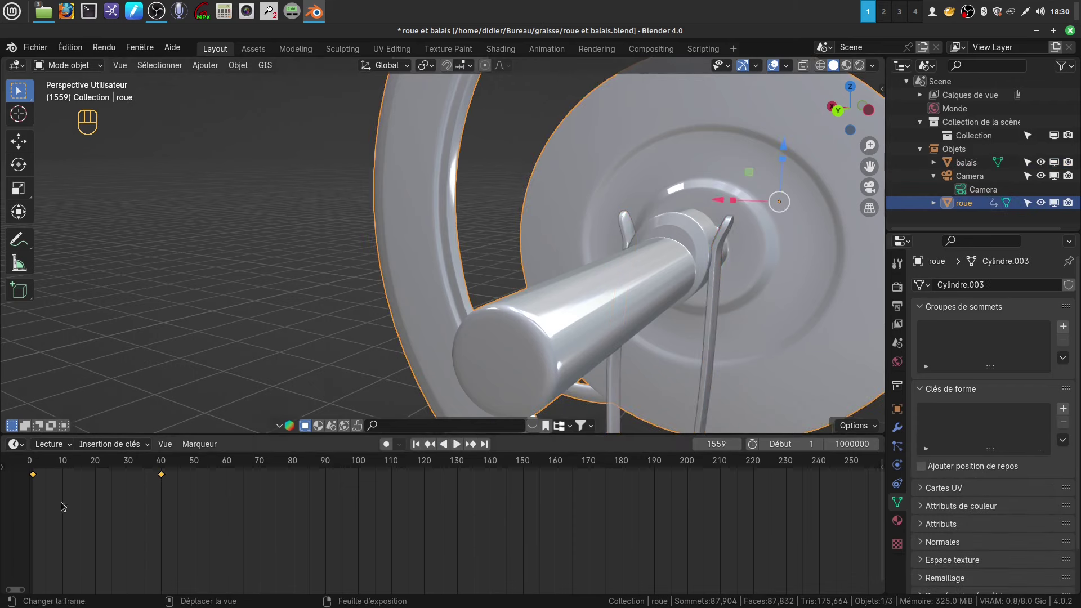
{"action": "left_click", "coordinate": [37, 476]}
{"action": "left_click", "coordinate": [46, 462]}
{"action": "left_click_drag", "start_coordinate": [46, 464], "coordinate": [144, 462]}
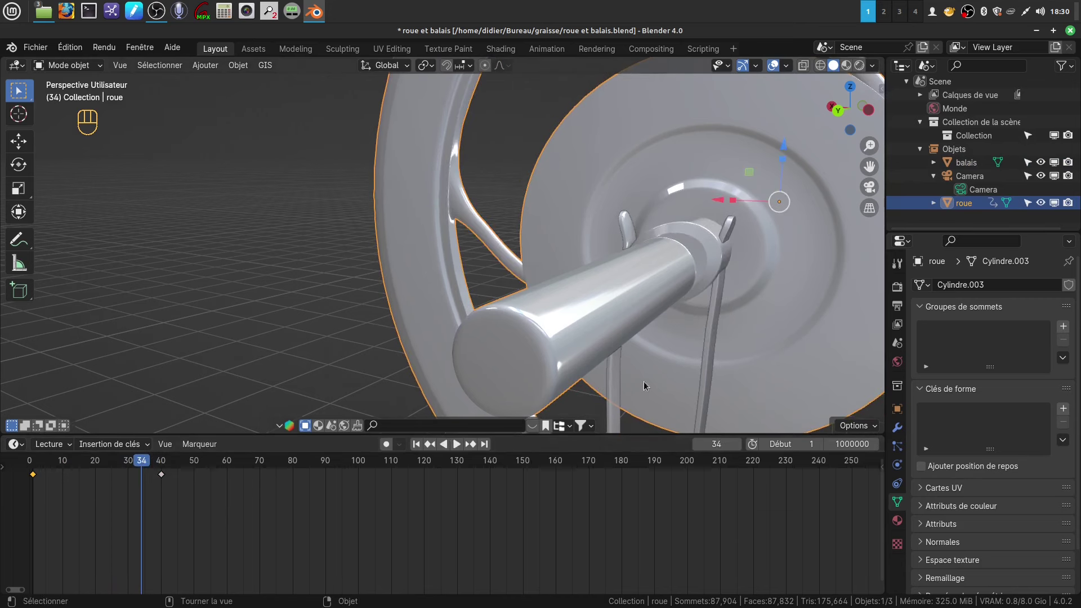
{"action": "left_click_drag", "start_coordinate": [642, 346], "coordinate": [642, 344]}
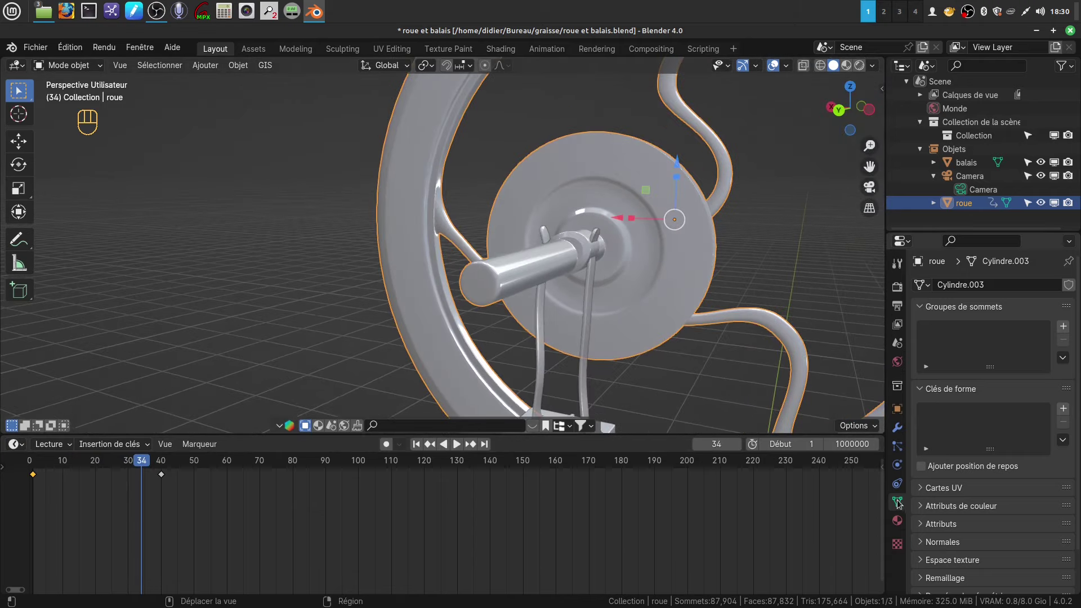
{"action": "left_click", "coordinate": [903, 502]}
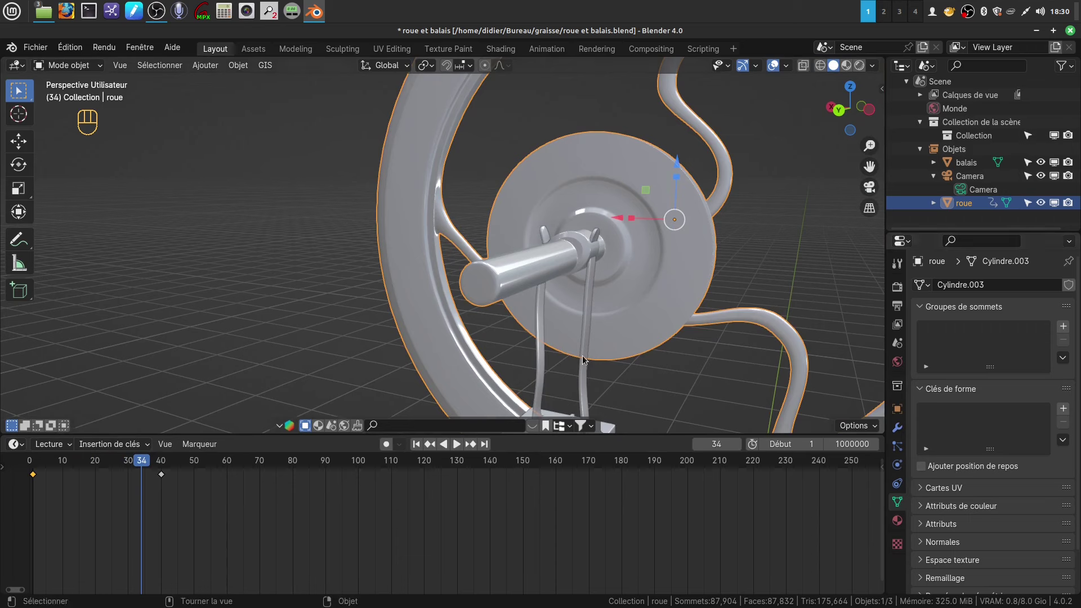
- Select balais, key Clé 2 at about 0.501 on frame 34 and scrub toward frame 48 to check it
{"action": "left_click", "coordinate": [587, 360]}
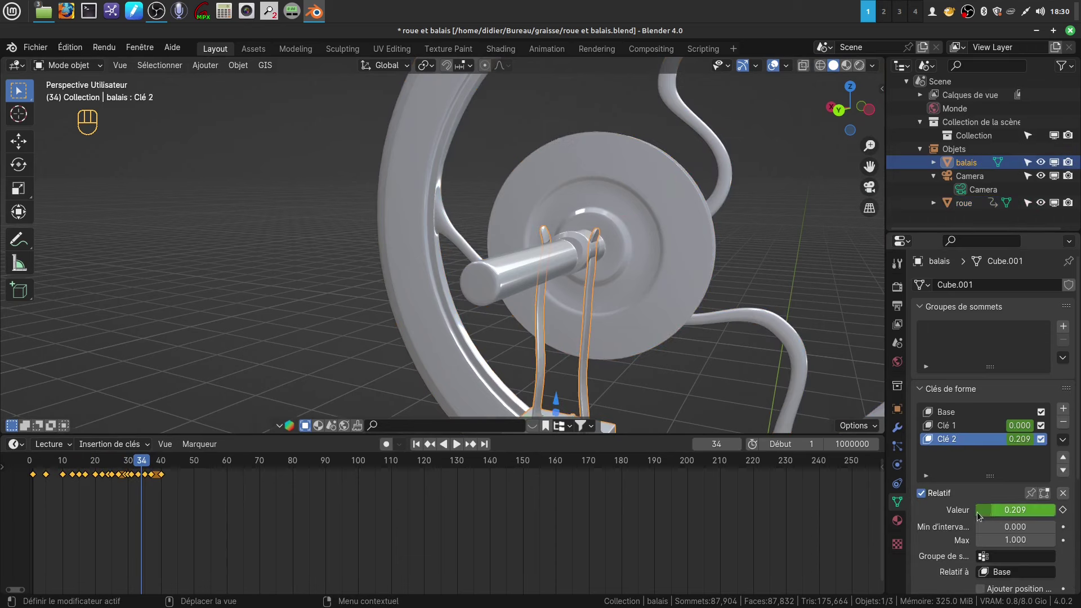
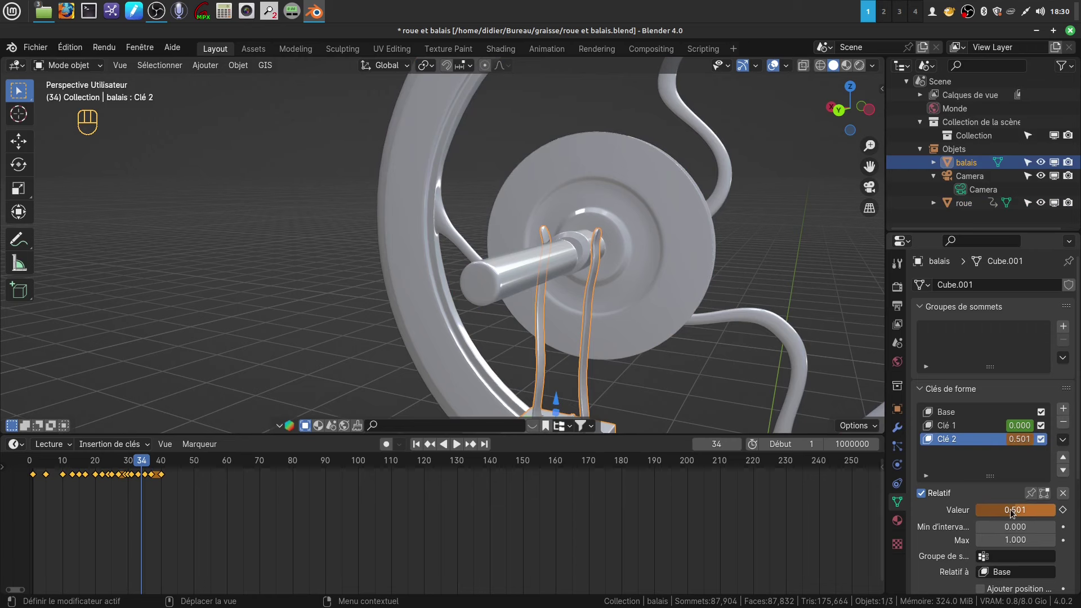
{"action": "left_click_drag", "start_coordinate": [1008, 514], "coordinate": [920, 461]}
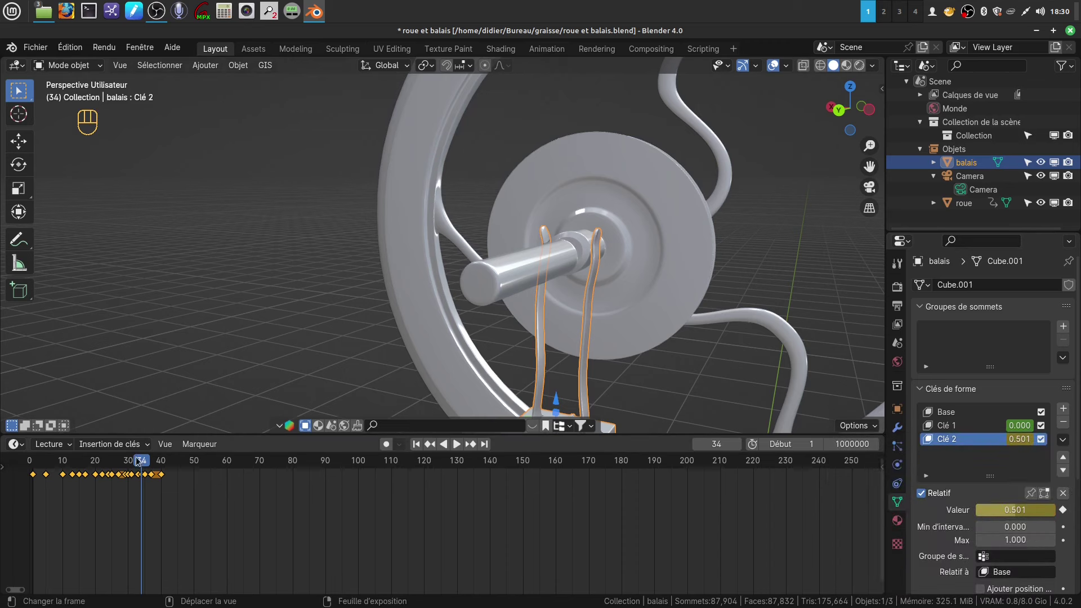
{"action": "left_click_drag", "start_coordinate": [144, 460], "coordinate": [191, 462]}
{"action": "left_click_drag", "start_coordinate": [274, 349], "coordinate": [308, 359]}
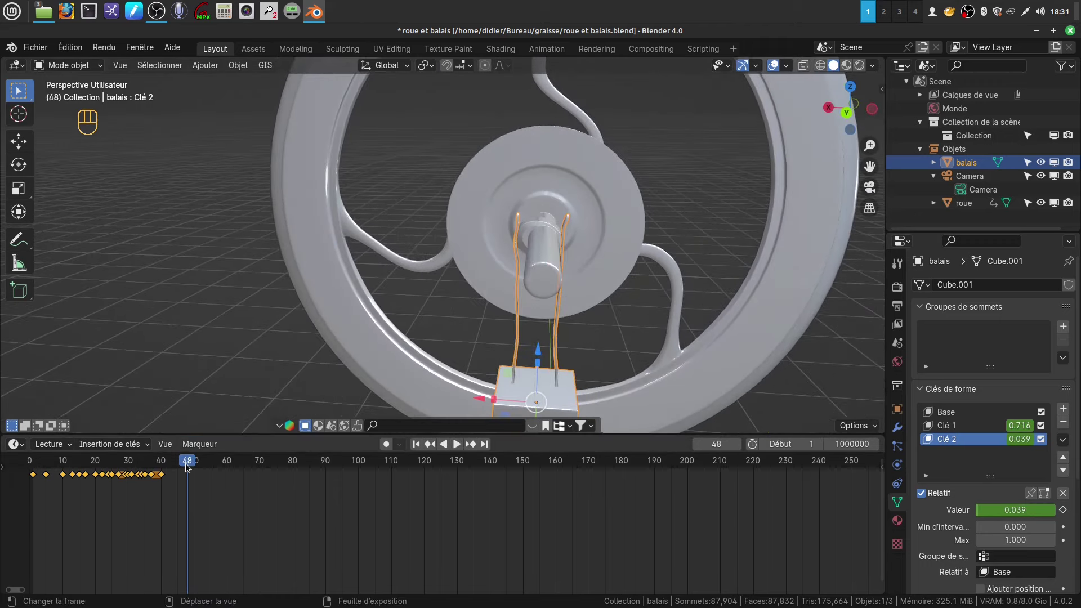
- Inspect the brush tips at the axle and scrub back to frame 5
{"action": "left_click_drag", "start_coordinate": [186, 465], "coordinate": [67, 460]}
{"action": "left_click_drag", "start_coordinate": [647, 319], "coordinate": [653, 325]}
{"action": "left_click_drag", "start_coordinate": [59, 468], "coordinate": [48, 464]}
{"action": "left_click_drag", "start_coordinate": [479, 262], "coordinate": [312, 402]}
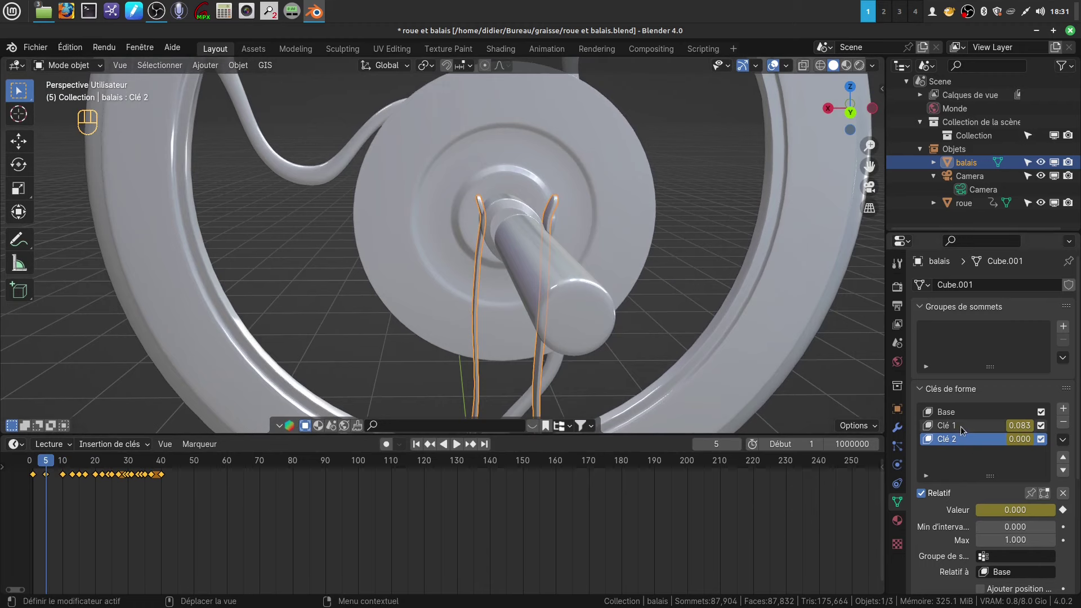
- Raise the Clé 1 shape value on the brush and move to a later frame, checking from the side
{"action": "left_click", "coordinate": [962, 429]}
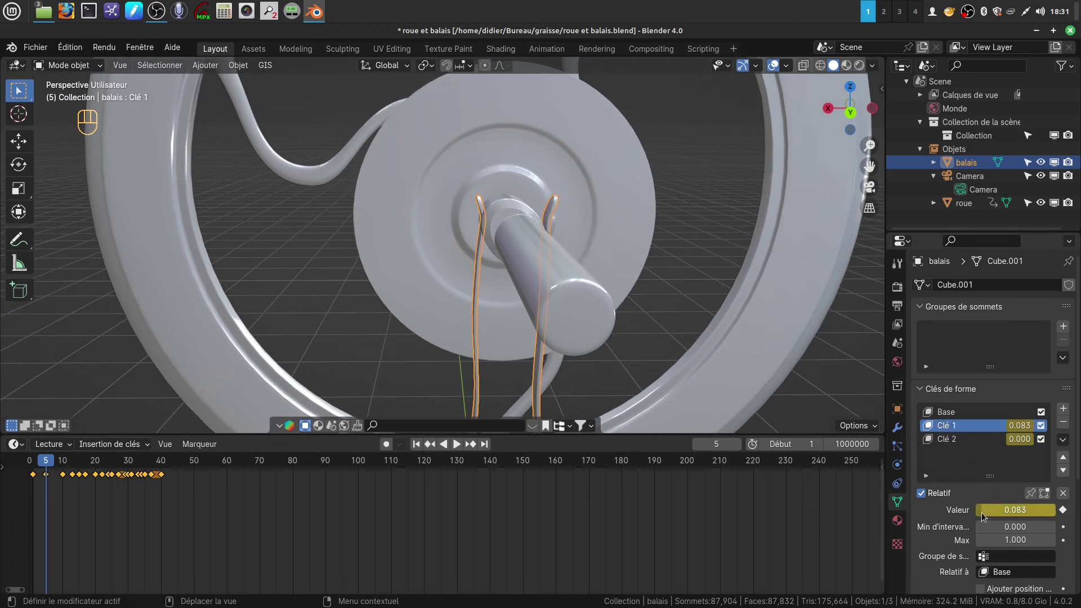
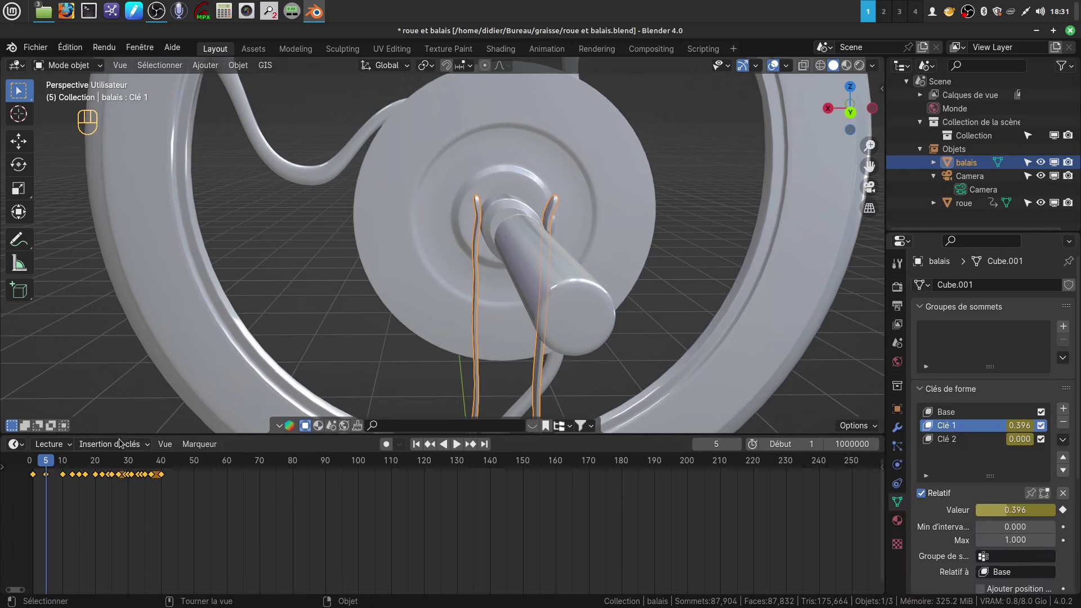
{"action": "left_click_drag", "start_coordinate": [53, 471], "coordinate": [107, 467]}
{"action": "left_click_drag", "start_coordinate": [122, 467], "coordinate": [266, 472]}
{"action": "right_click", "coordinate": [266, 472]}
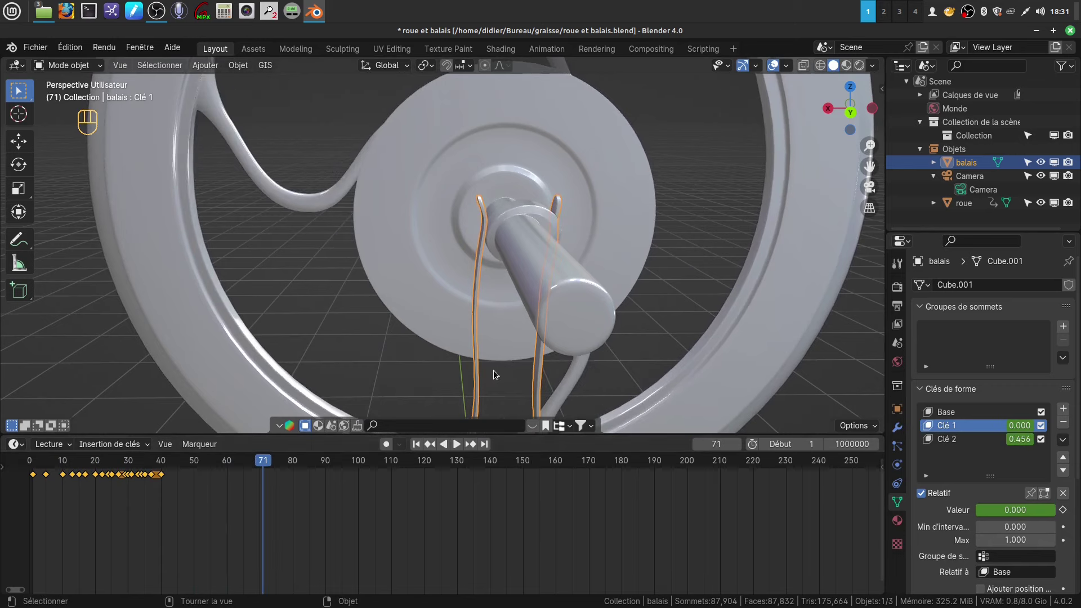
{"action": "left_click_drag", "start_coordinate": [556, 321], "coordinate": [511, 325]}
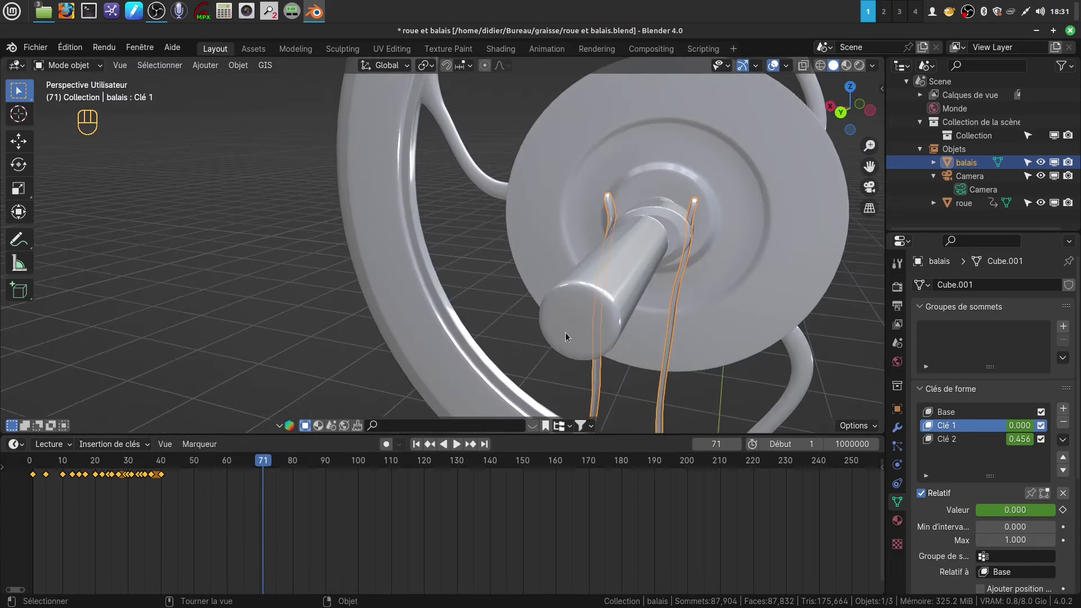
{"action": "left_click_drag", "start_coordinate": [632, 323], "coordinate": [566, 331]}
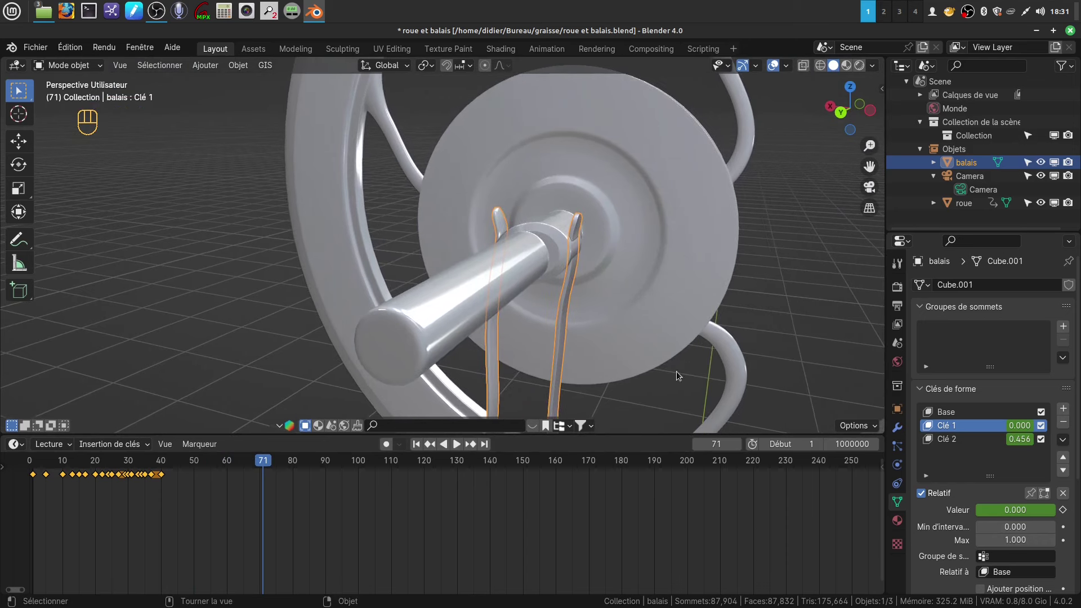
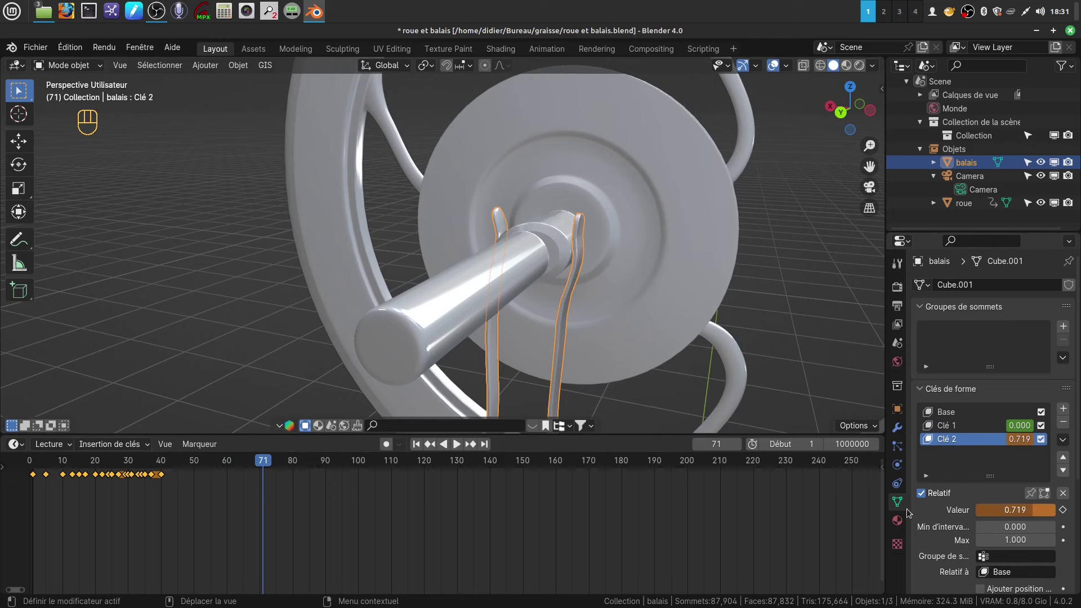
- Keyframe Clé 2 at frame 32, then lower it at a nearby frame and keyframe again
{"action": "left_click_drag", "start_coordinate": [266, 463], "coordinate": [140, 462]}
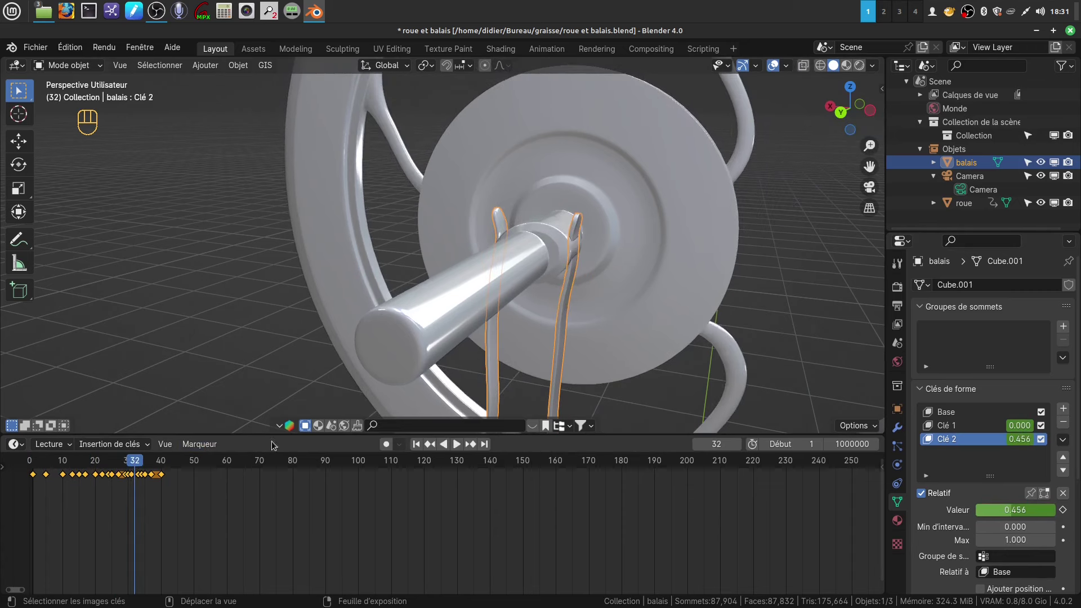
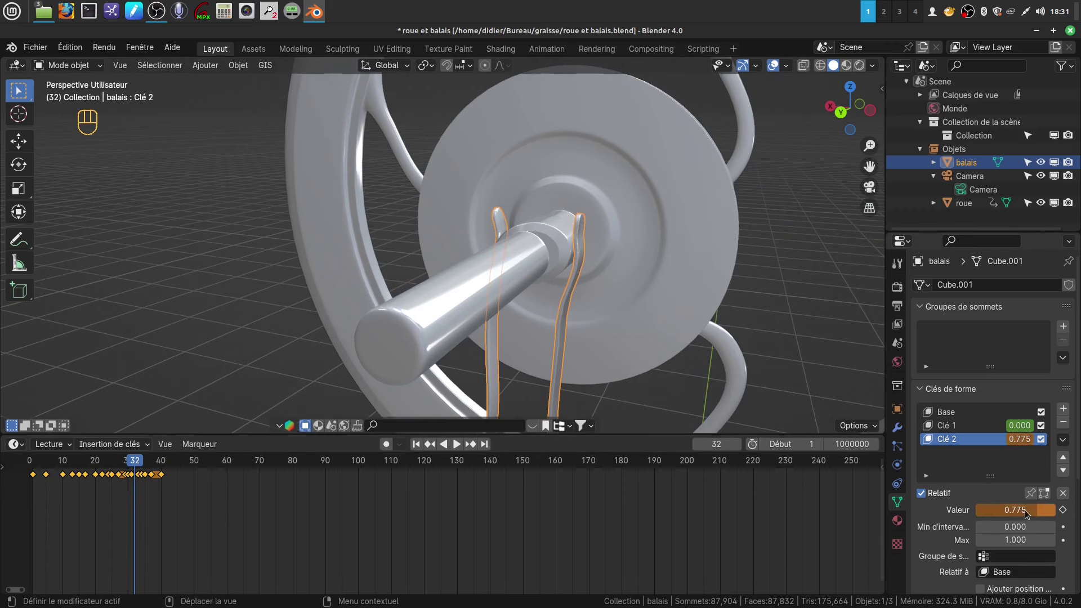
{"action": "left_click_drag", "start_coordinate": [1018, 513], "coordinate": [921, 462]}
{"action": "left_click", "coordinate": [135, 462]}
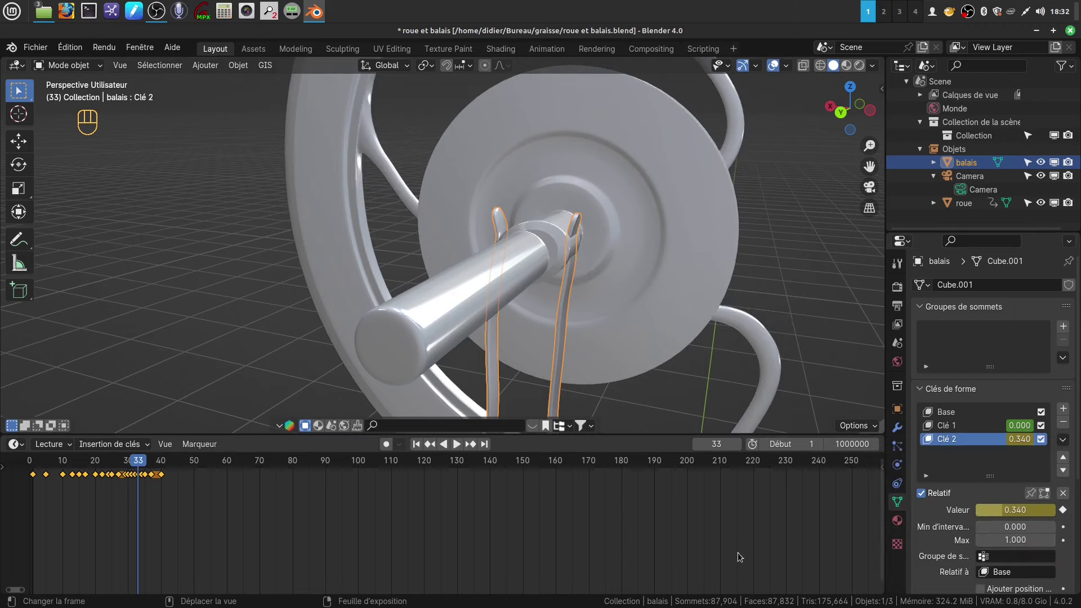
{"action": "left_click_drag", "start_coordinate": [1004, 517], "coordinate": [1037, 512]}
{"action": "left_click_drag", "start_coordinate": [1031, 511], "coordinate": [916, 441]}
{"action": "left_click", "coordinate": [142, 463]}
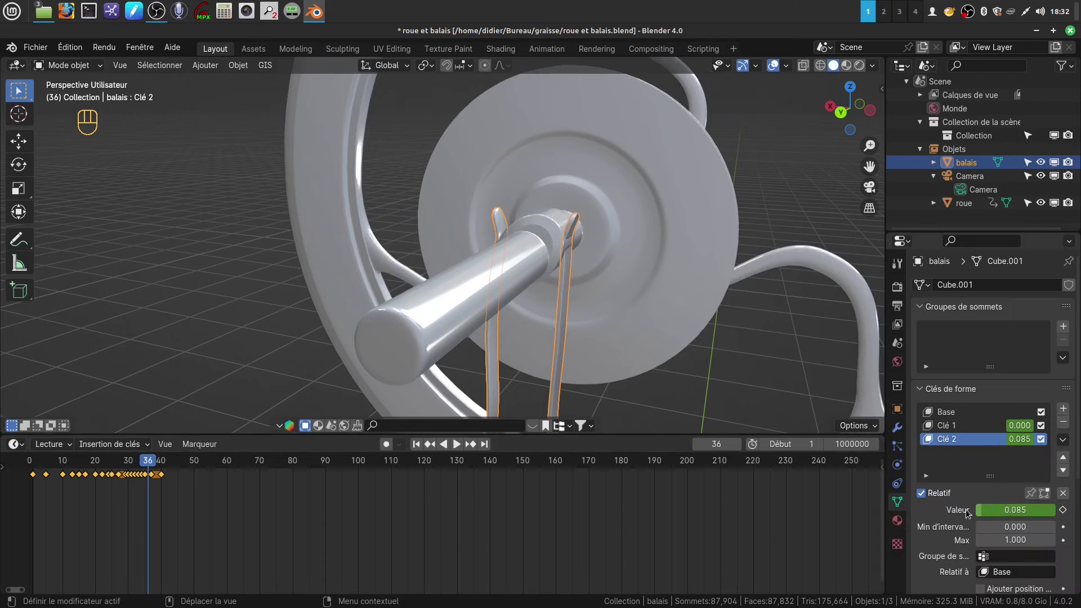
- Set Clé 2 to about 0.335 at frame 36 and scrub back through the timeline
{"action": "left_click_drag", "start_coordinate": [984, 511], "coordinate": [1004, 515]}
{"action": "left_click_drag", "start_coordinate": [1005, 516], "coordinate": [897, 464]}
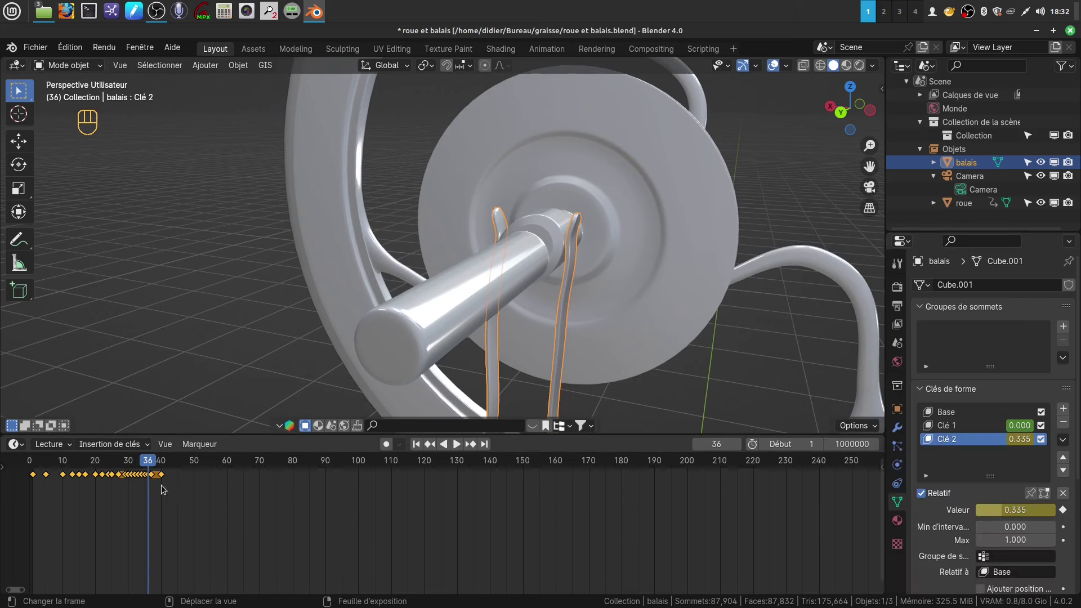
{"action": "left_click_drag", "start_coordinate": [152, 463], "coordinate": [82, 464]}
- Frame the whole wheel and brush in view and restart playback from frame 1
{"action": "left_click", "coordinate": [634, 320]}
{"action": "left_click_drag", "start_coordinate": [546, 324], "coordinate": [591, 327]}
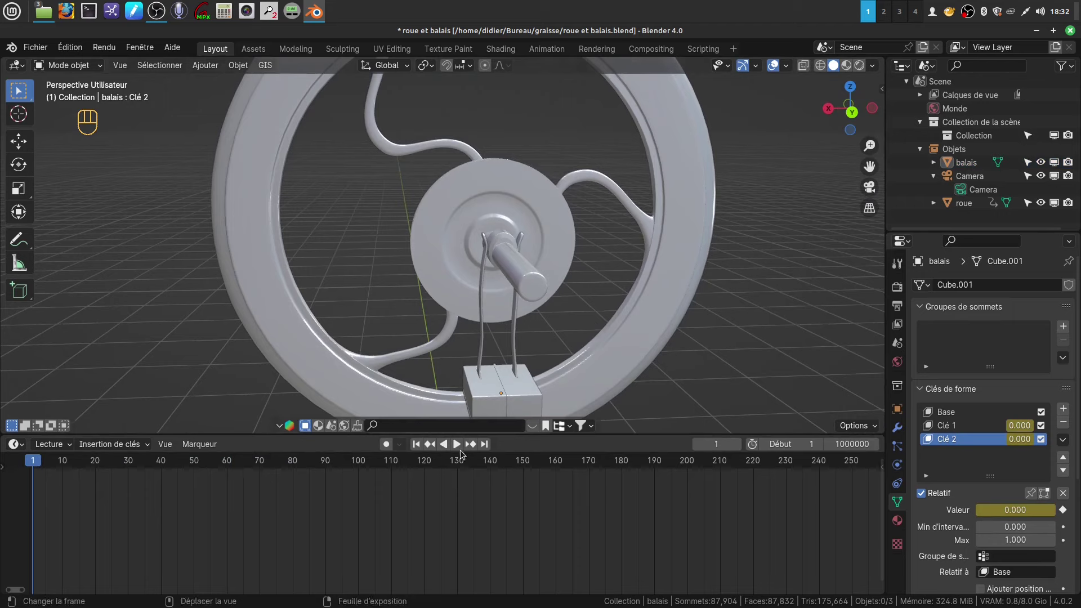
{"action": "left_click", "coordinate": [460, 447]}
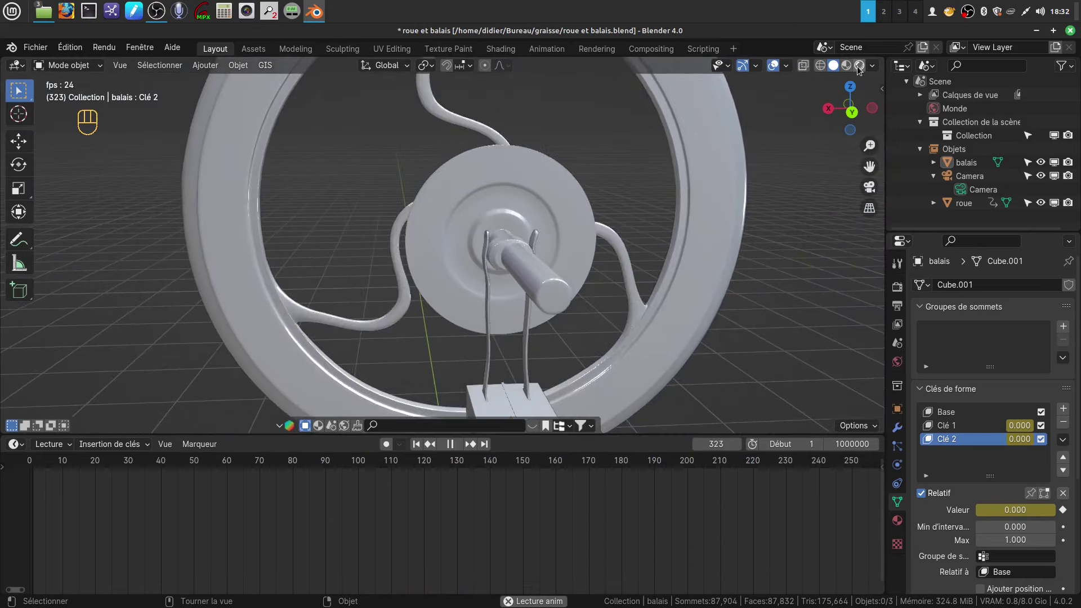
- Switch to Material Preview so the gold and steel show while the animation plays
{"action": "left_click", "coordinate": [683, 321]}
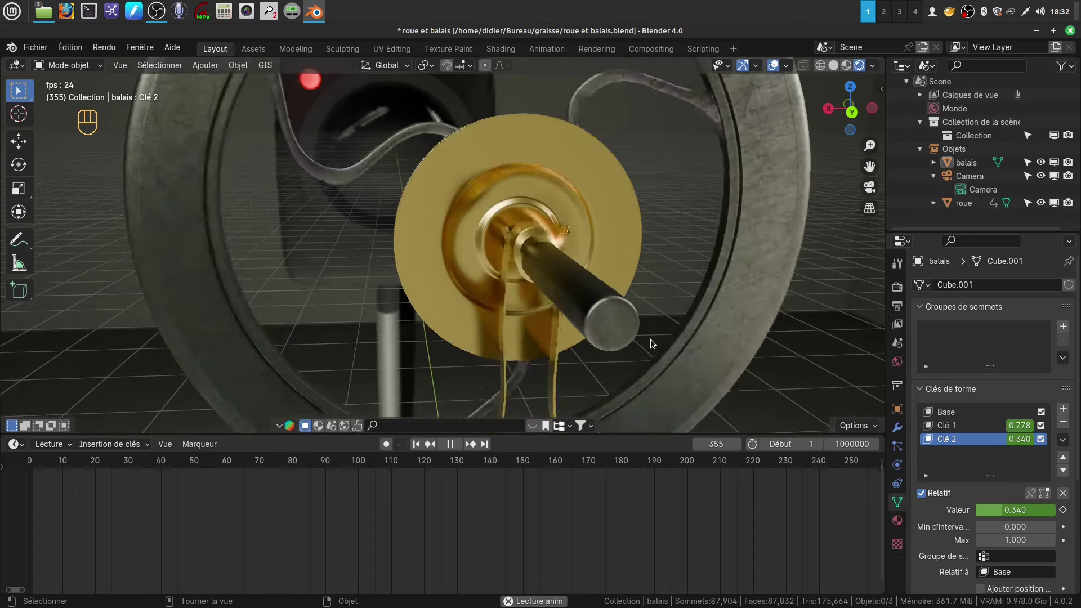
{"action": "middle_click", "coordinate": [676, 323]}
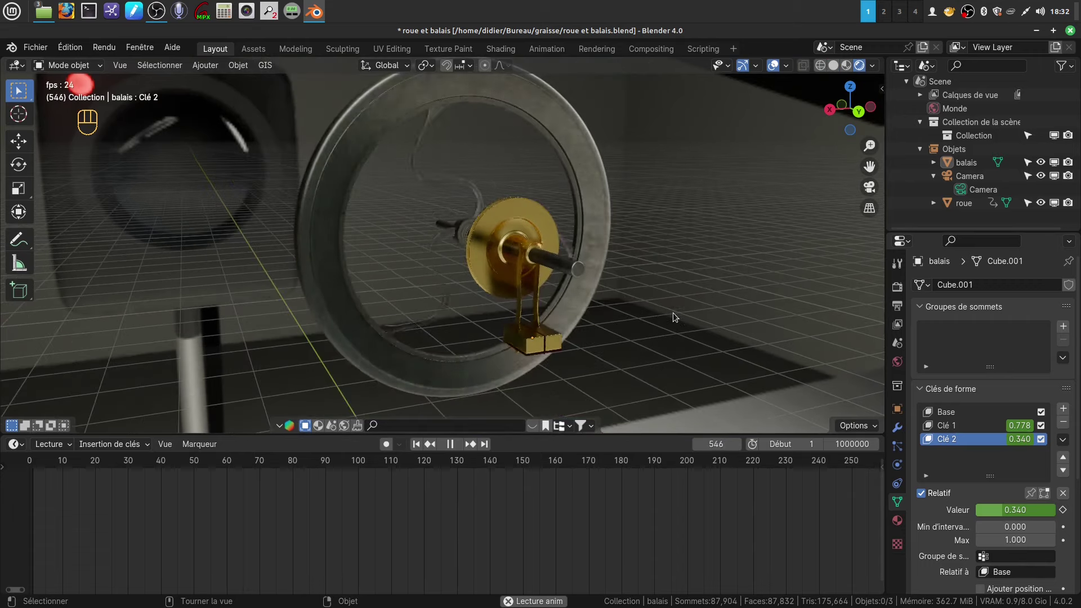
{"action": "left_click", "coordinate": [661, 321]}
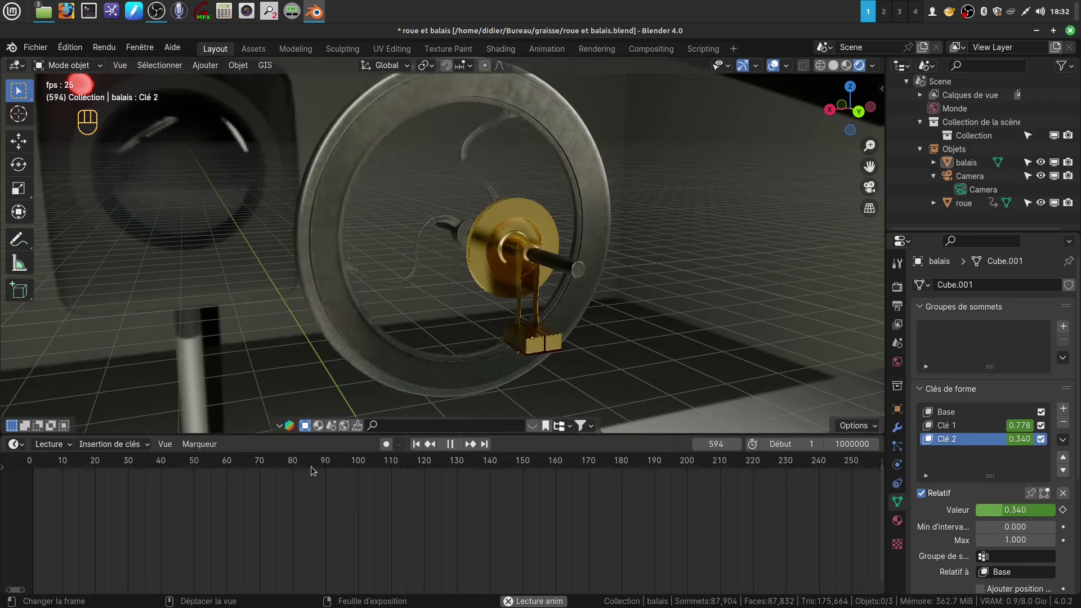
- Stop playback around frame 622 and orbit to view the whole textured motor
{"action": "left_click", "coordinate": [453, 446]}
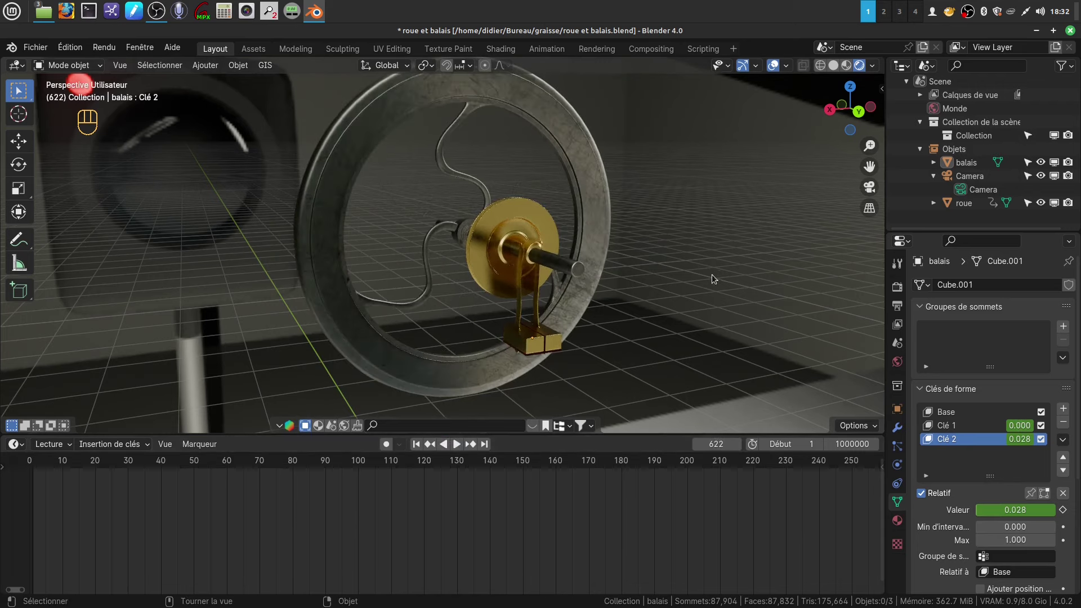
{"action": "left_click_drag", "start_coordinate": [644, 261], "coordinate": [673, 265]}
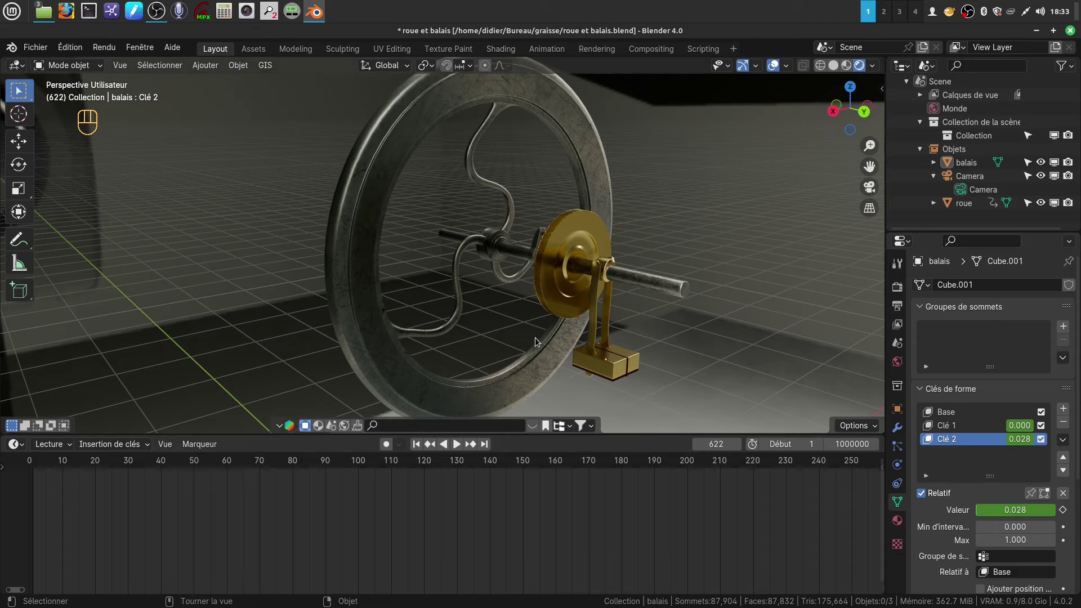
{"action": "left_click_drag", "start_coordinate": [552, 315], "coordinate": [551, 323]}
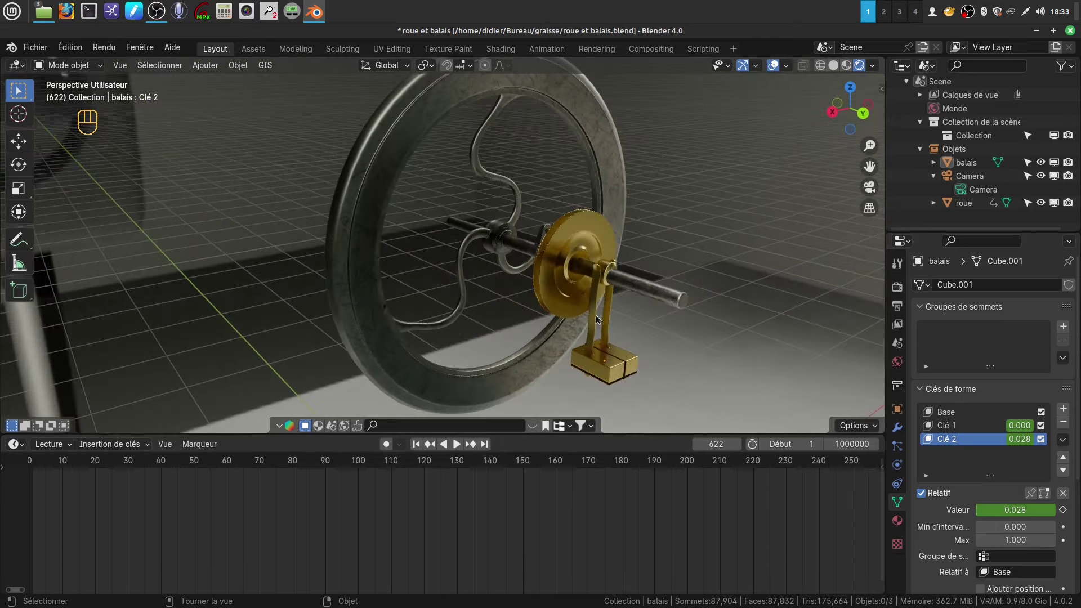